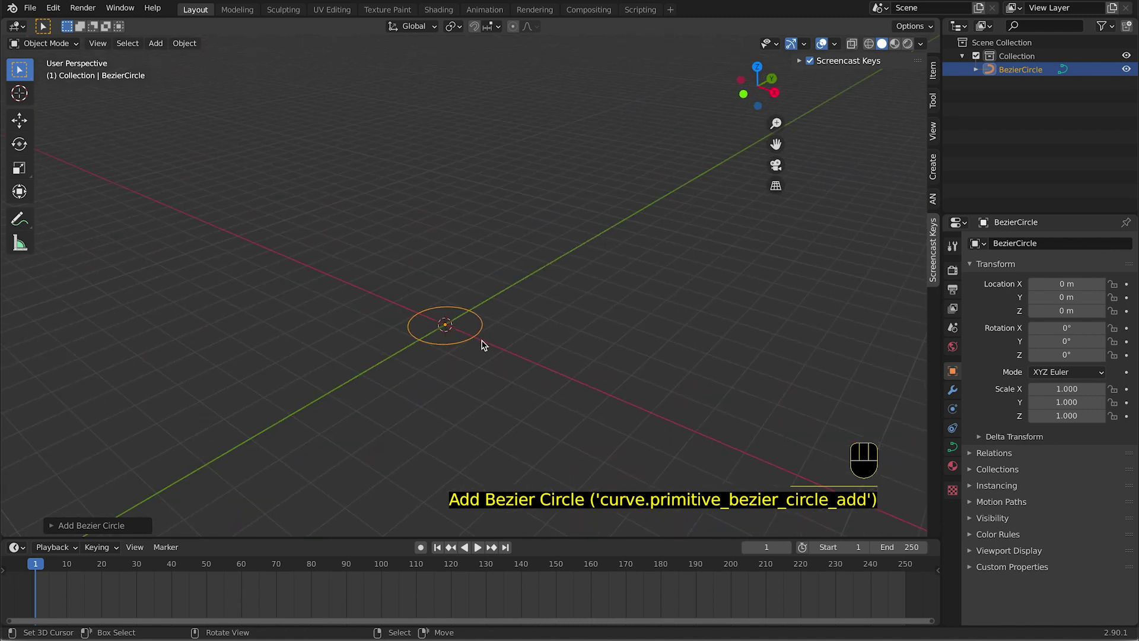
# Rename the Bezier circle to DNA_STRAND
pyautogui.rightClick(492, 342)
pyautogui.press('r')
pyautogui.press('s')
# Add a Screw modifier to DNA_STRAND turning around the Y axis
pyautogui.moveTo(1030, 248); pyautogui.dragTo(906, 379)
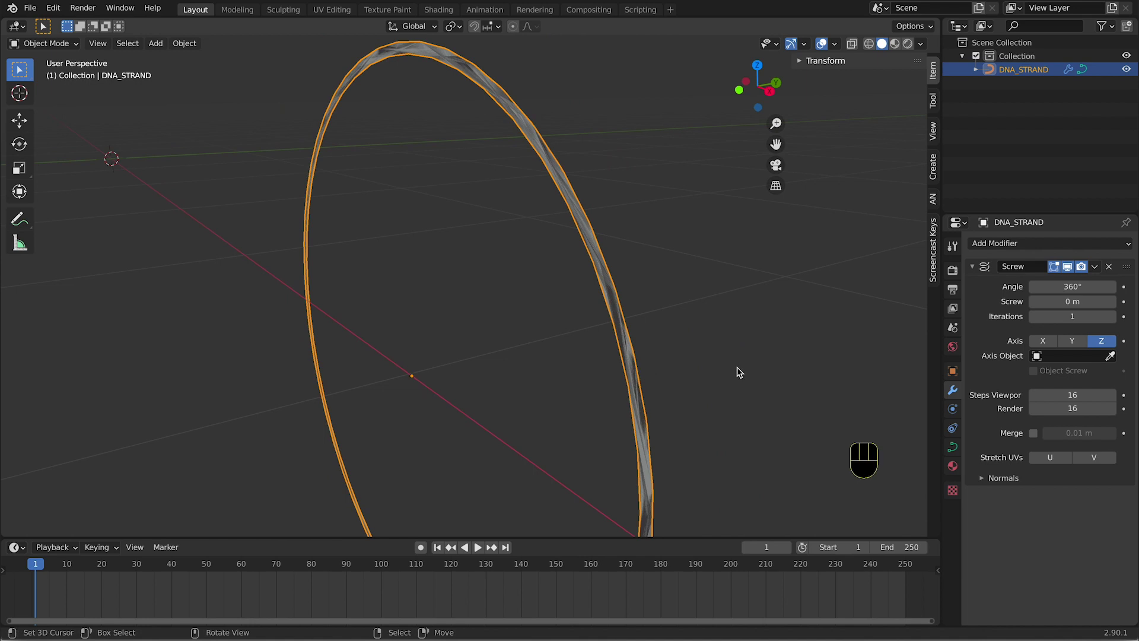
pyautogui.click(1073, 346)
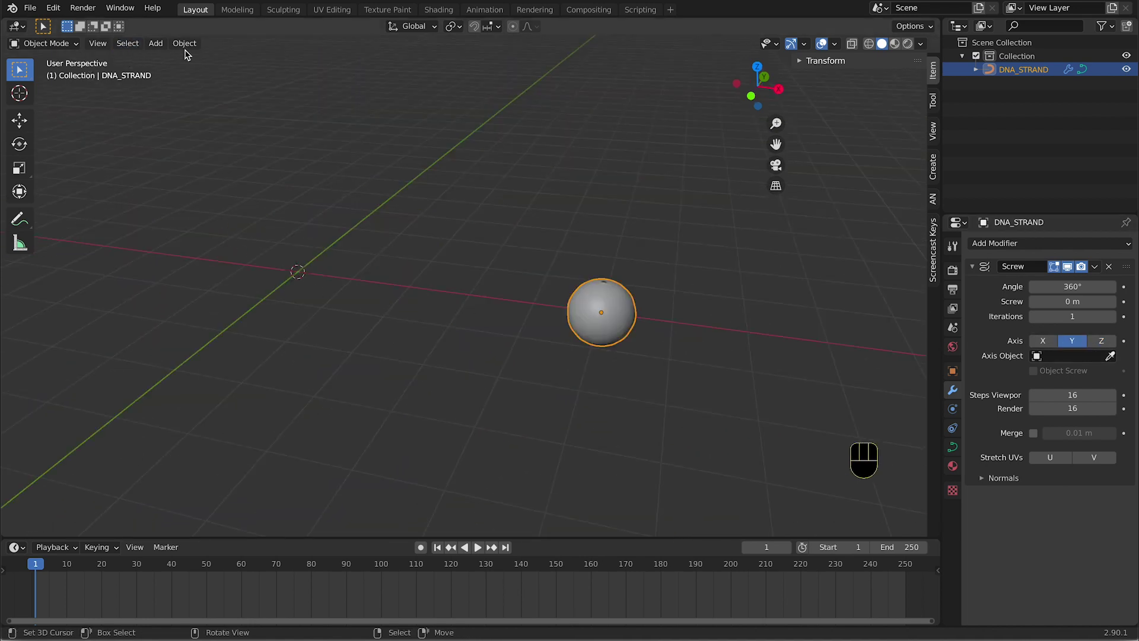
pyautogui.moveTo(191, 48); pyautogui.dragTo(386, 461)
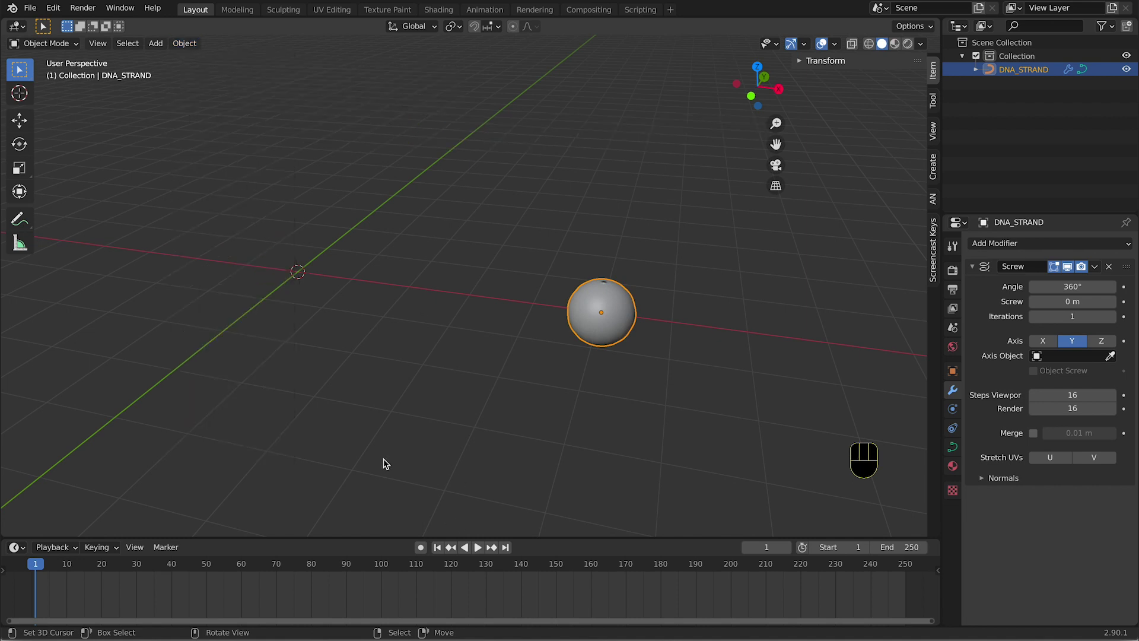
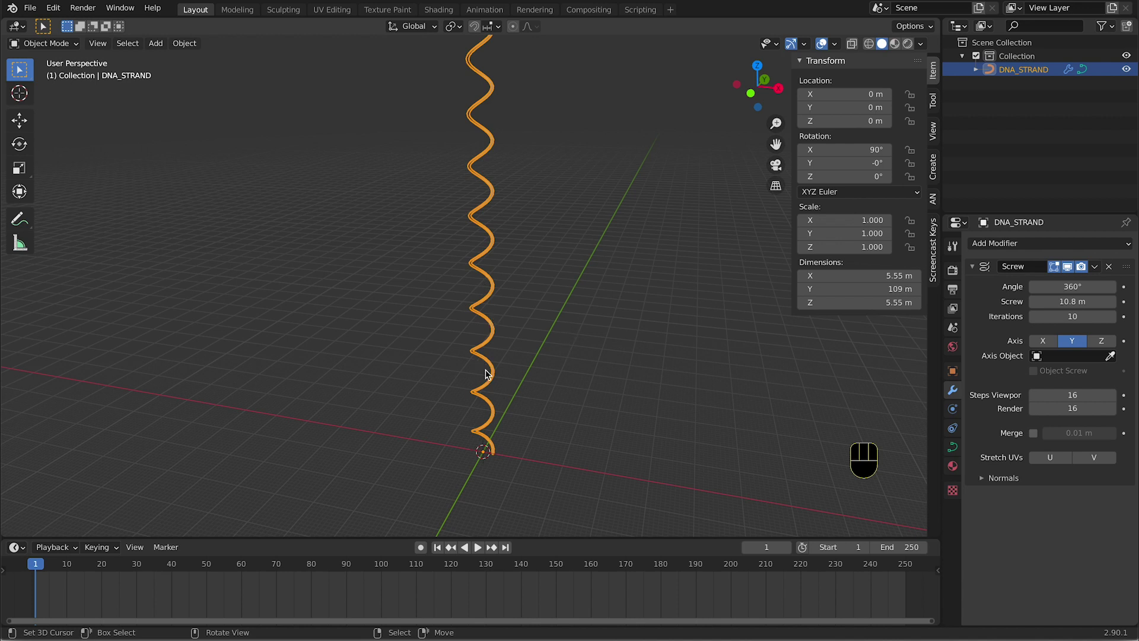
# Duplicate the helix strand to form the second DNA strand rotated 180°
pyautogui.press('shift+d')
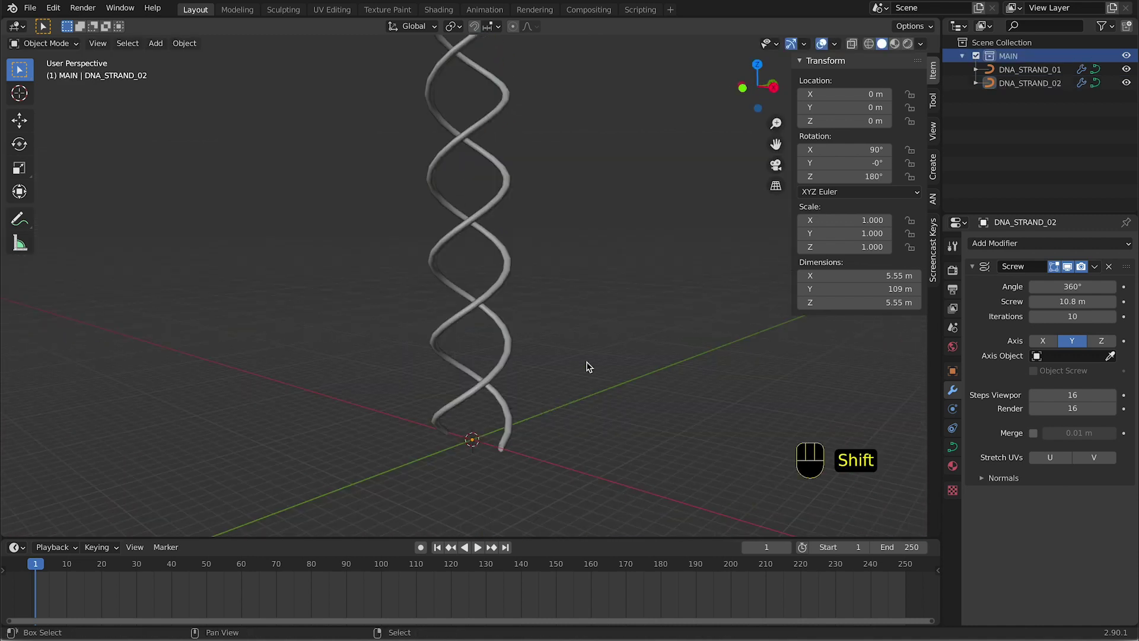
# Add a thin cylinder rung and lay it sideways with 90° rotation on Y
pyautogui.press('shift+a')
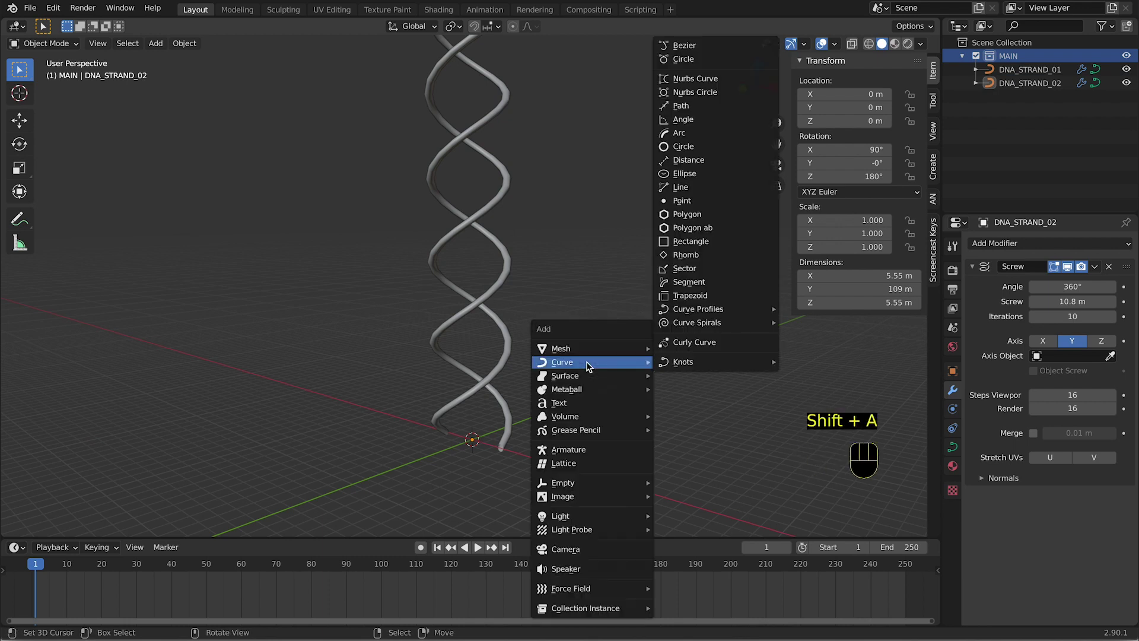
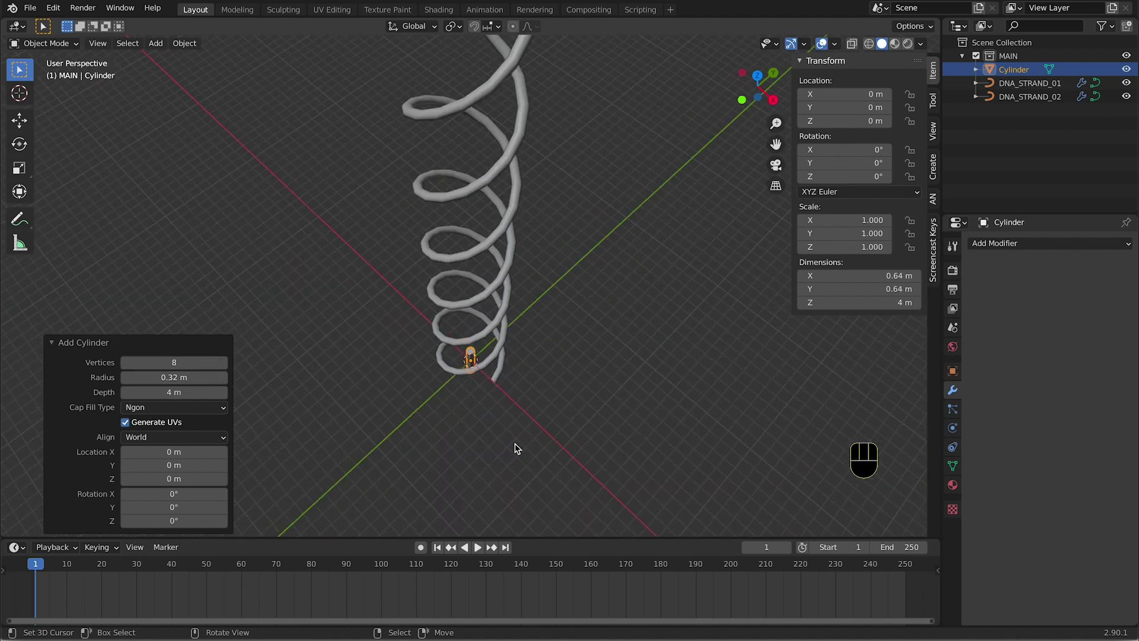
pyautogui.click(183, 506)
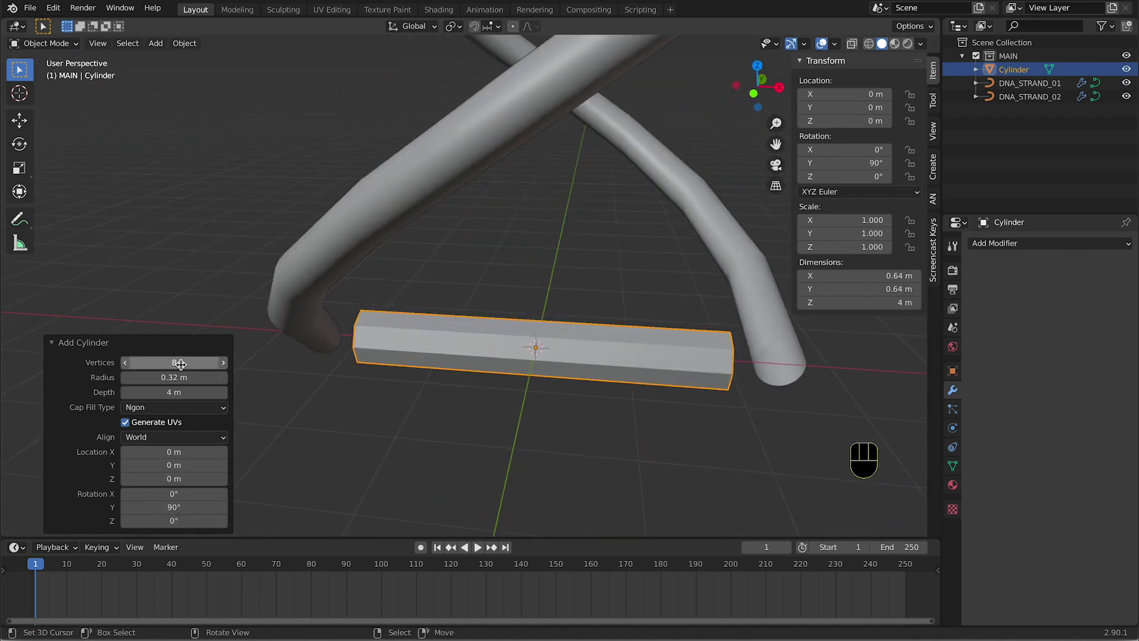
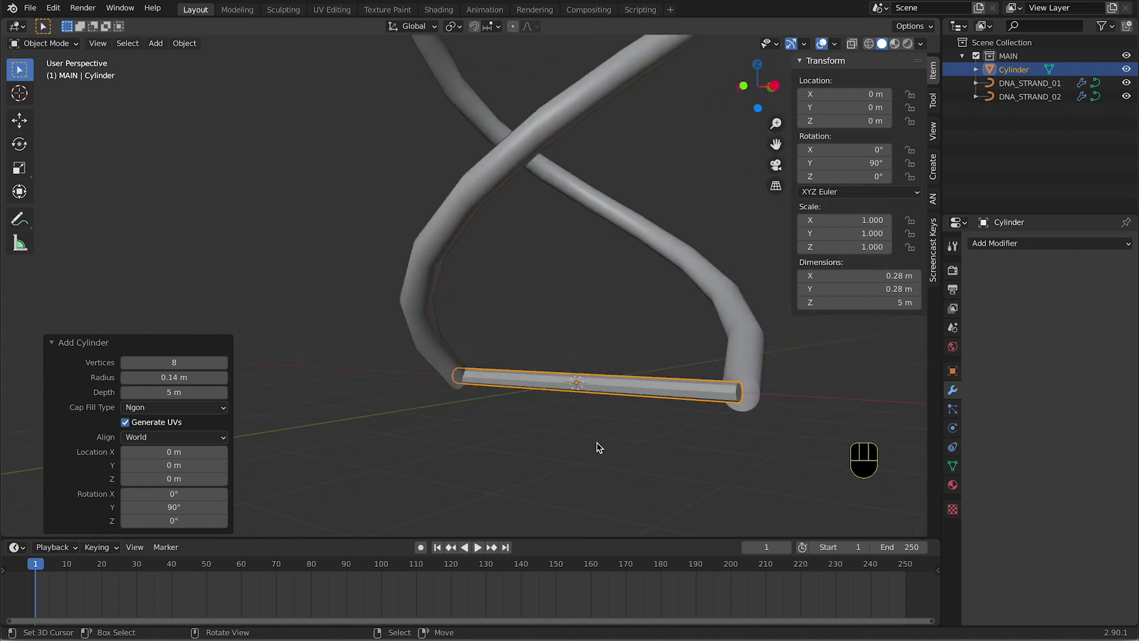
# Add a CONTROLLER empty and set it as the rung array's offset object
pyautogui.click(55, 348)
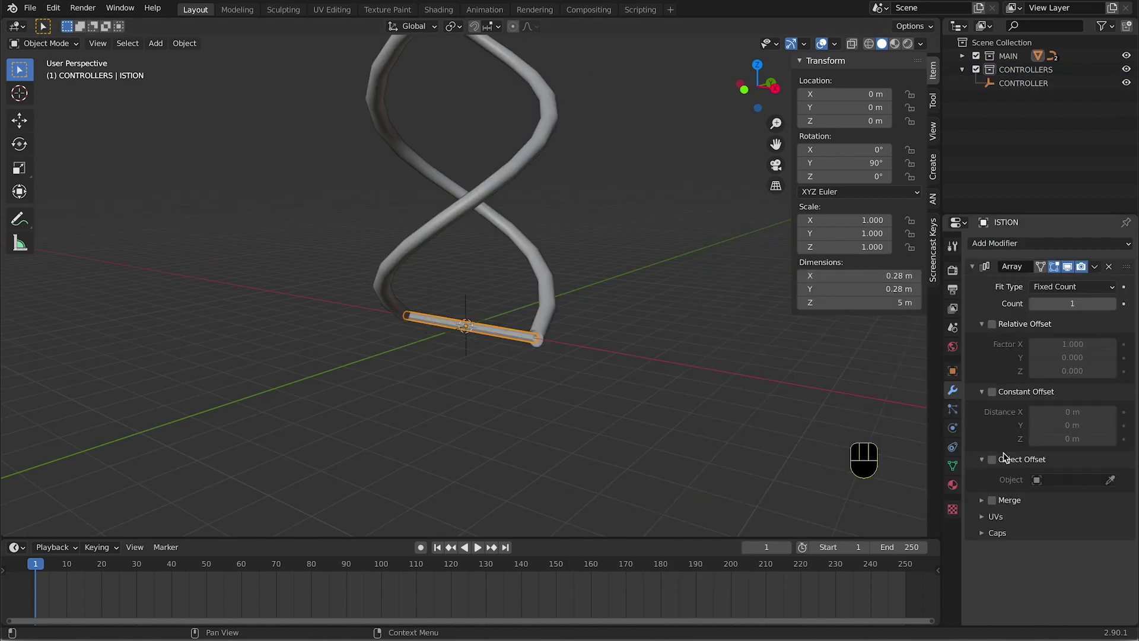
pyautogui.click(1000, 464)
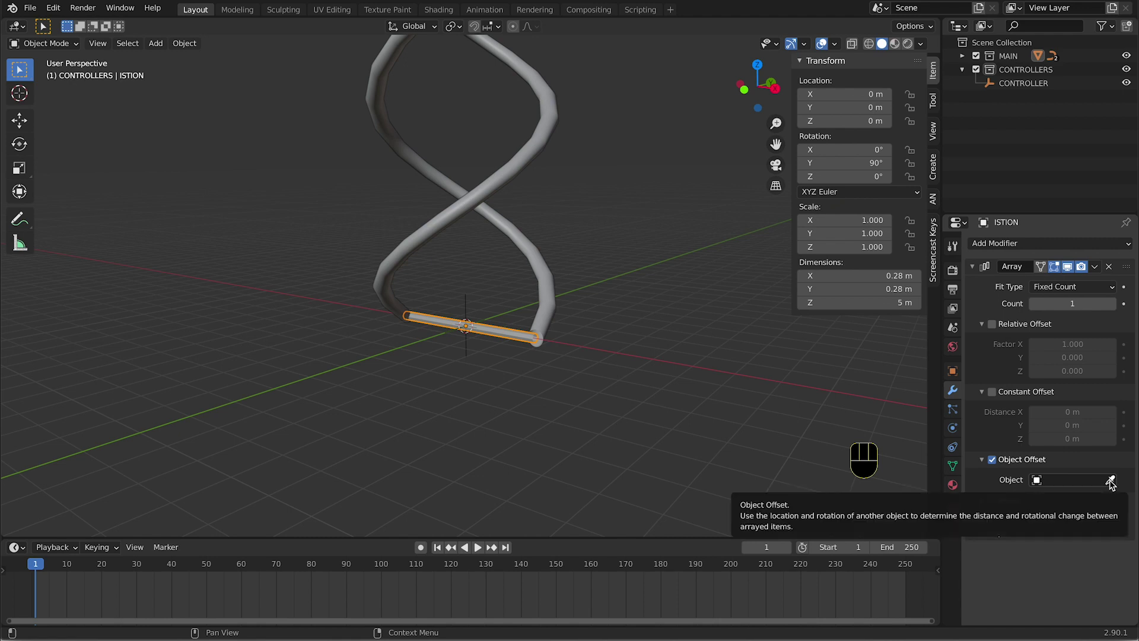
pyautogui.click(1112, 485)
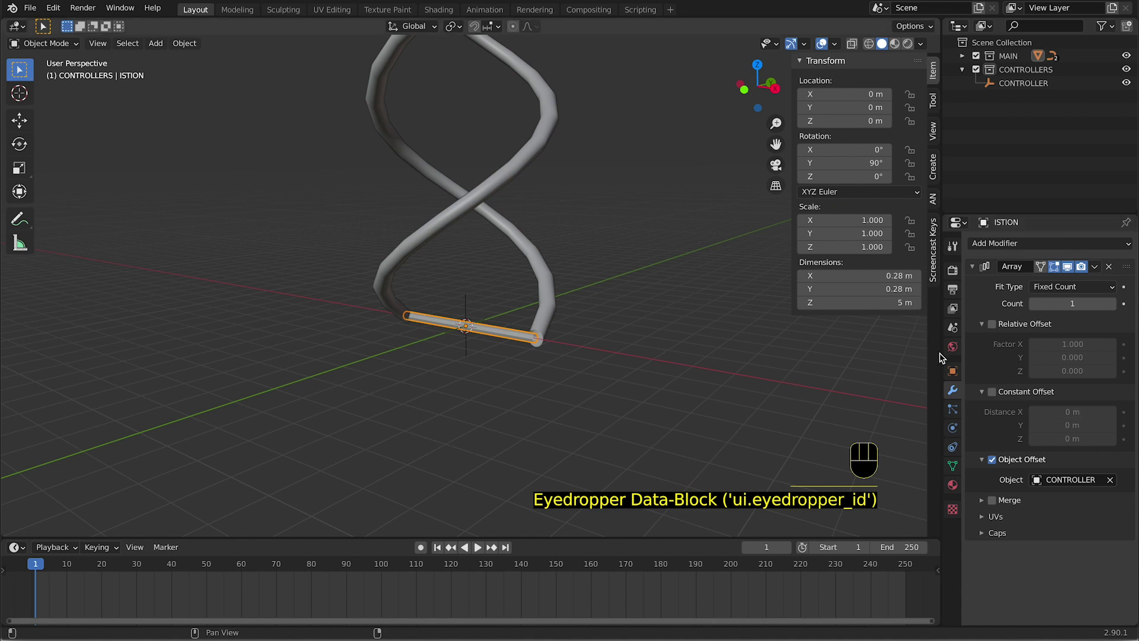
# Set the array count to 11 rung copies and select the CONTROLLER empty
pyautogui.click(1113, 308)
pyautogui.doubleClick(1113, 308)
pyautogui.doubleClick(1112, 308)
pyautogui.click(1113, 308)
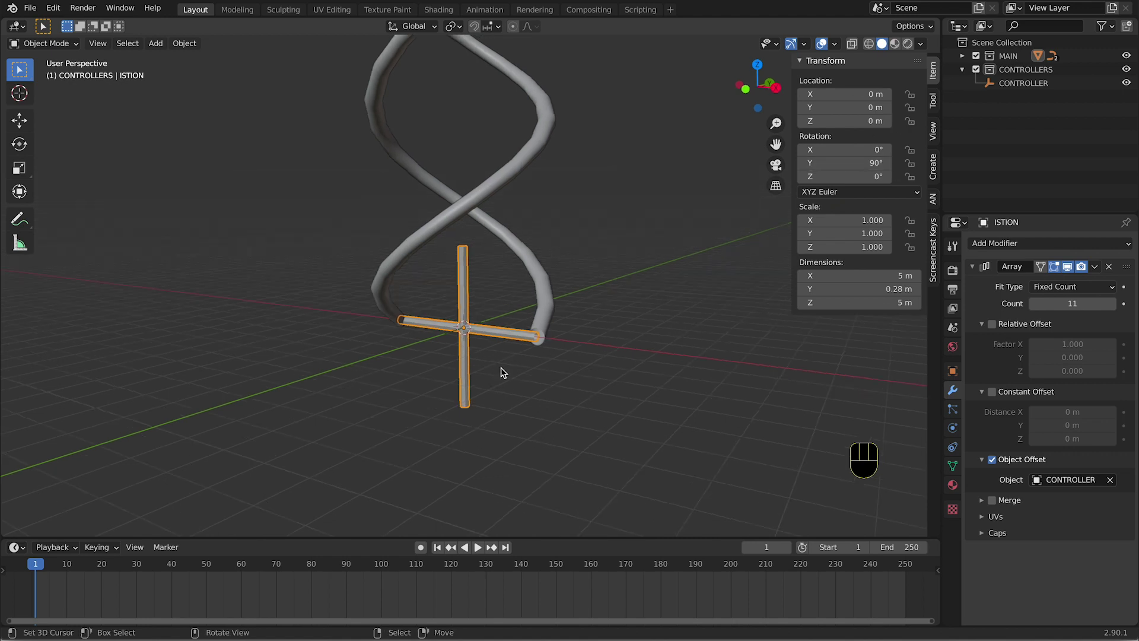
pyautogui.press('ctrl+a')
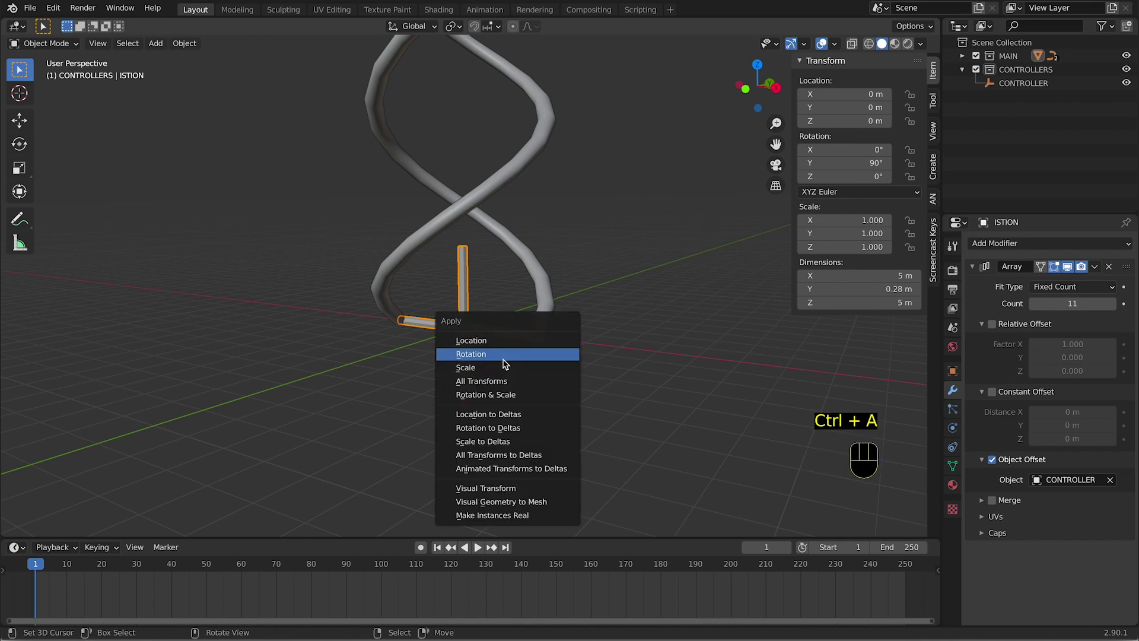
pyautogui.click(471, 308)
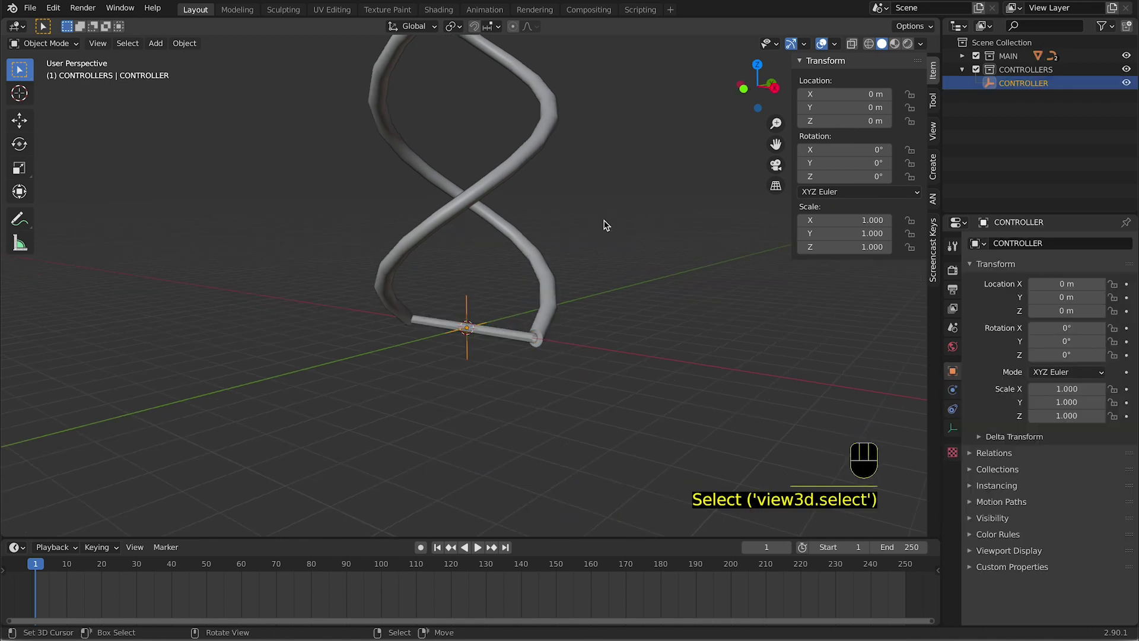
# Raise the CONTROLLER along Z to about 2.16 m and rotate it around Z so the rungs climb
pyautogui.middleClick(477, 306)
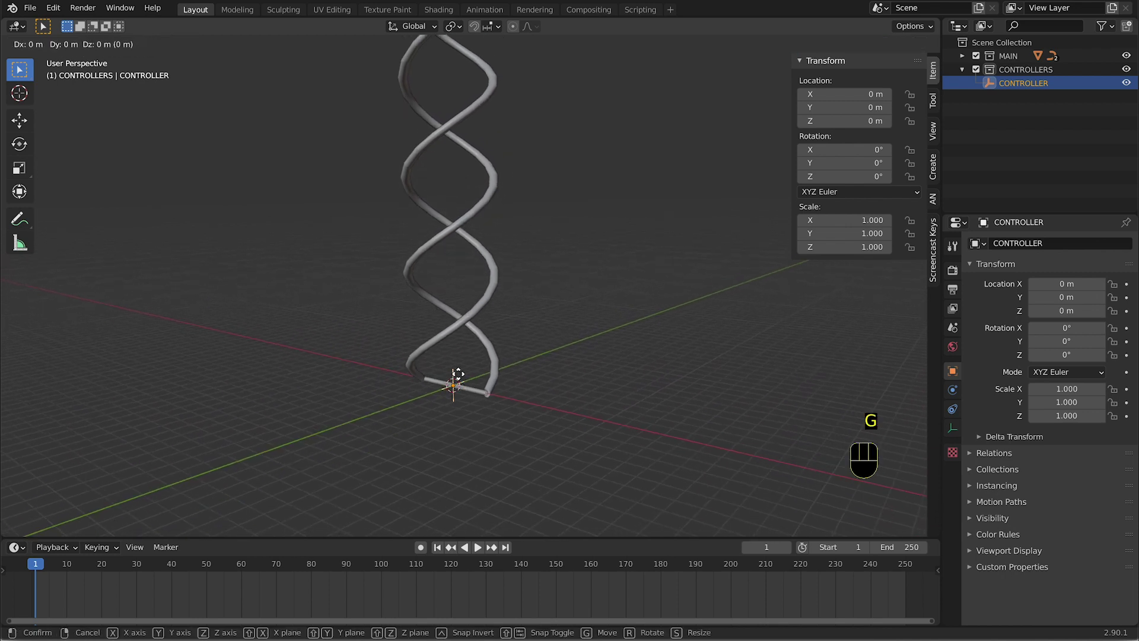
pyautogui.press('g')
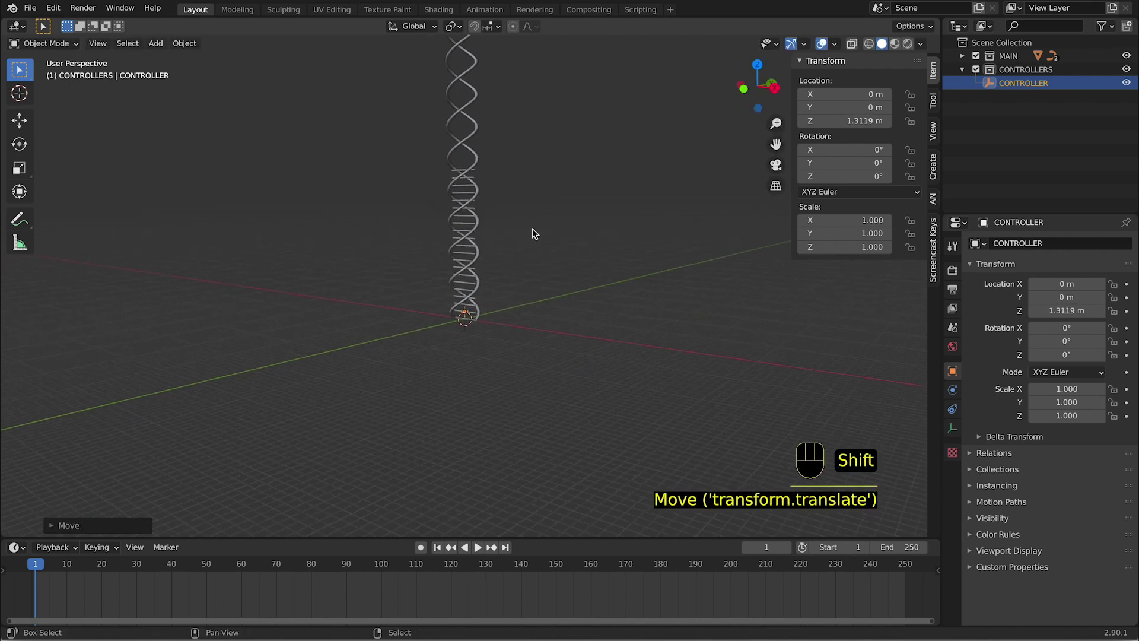
pyautogui.press('r')
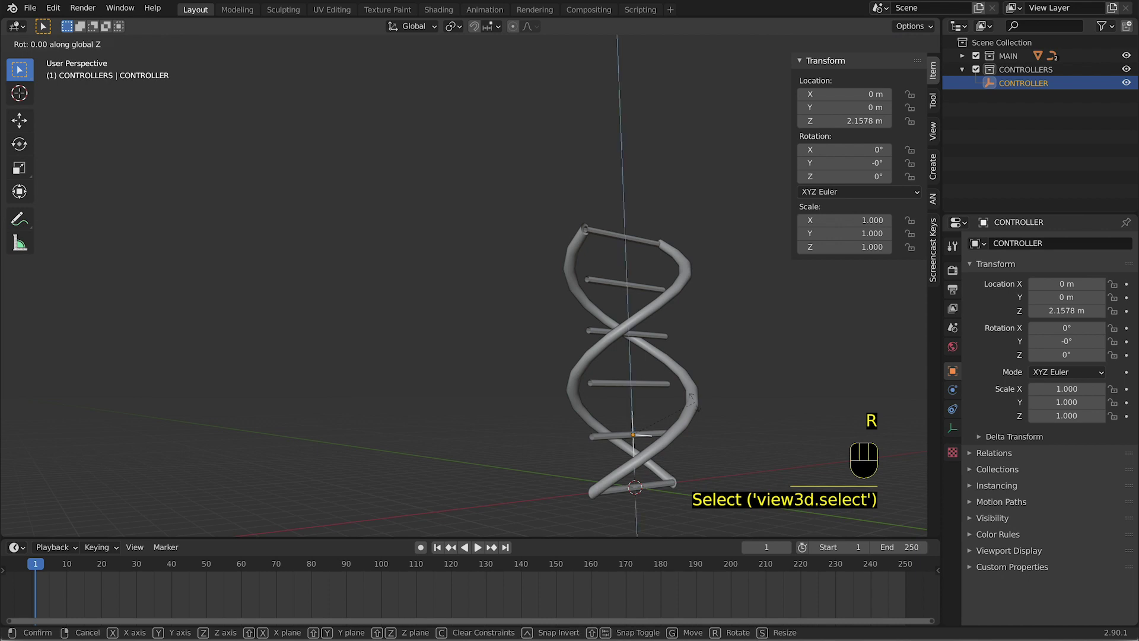
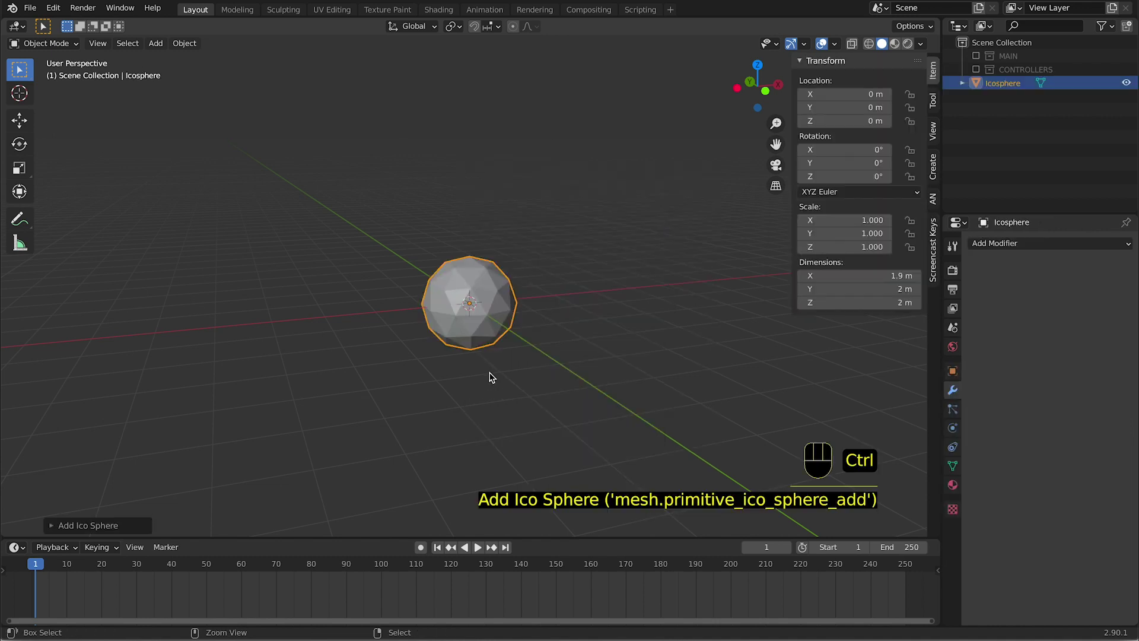
# Frame the scene and select the new icosphere
pyautogui.moveTo(187, 47); pyautogui.dragTo(253, 317)
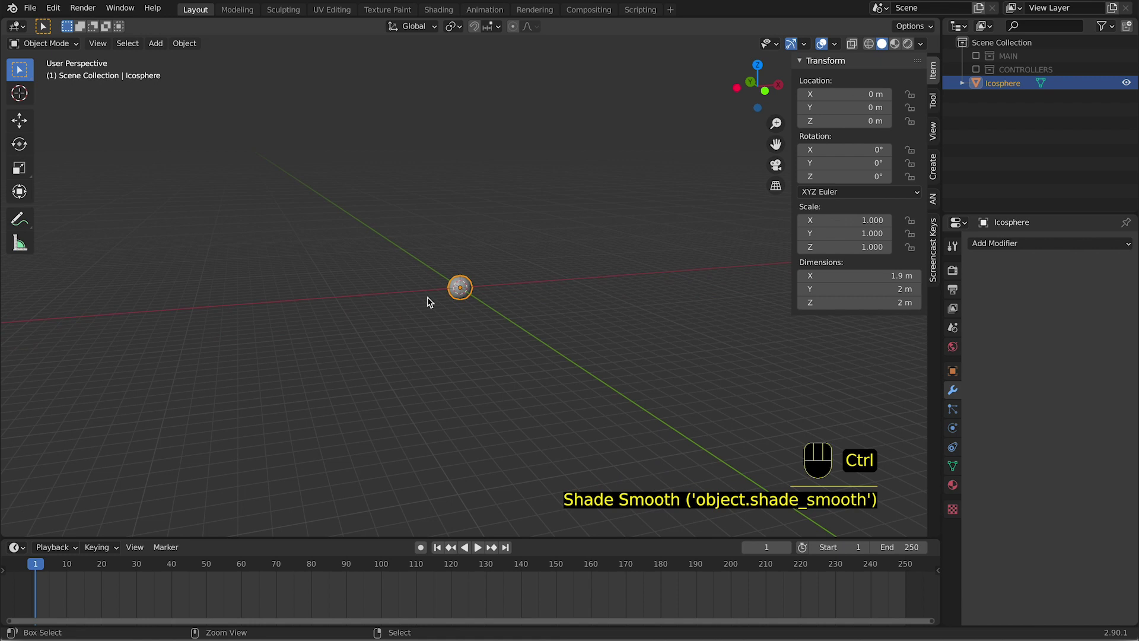
pyautogui.middleClick(495, 277)
pyautogui.middleClick(492, 278)
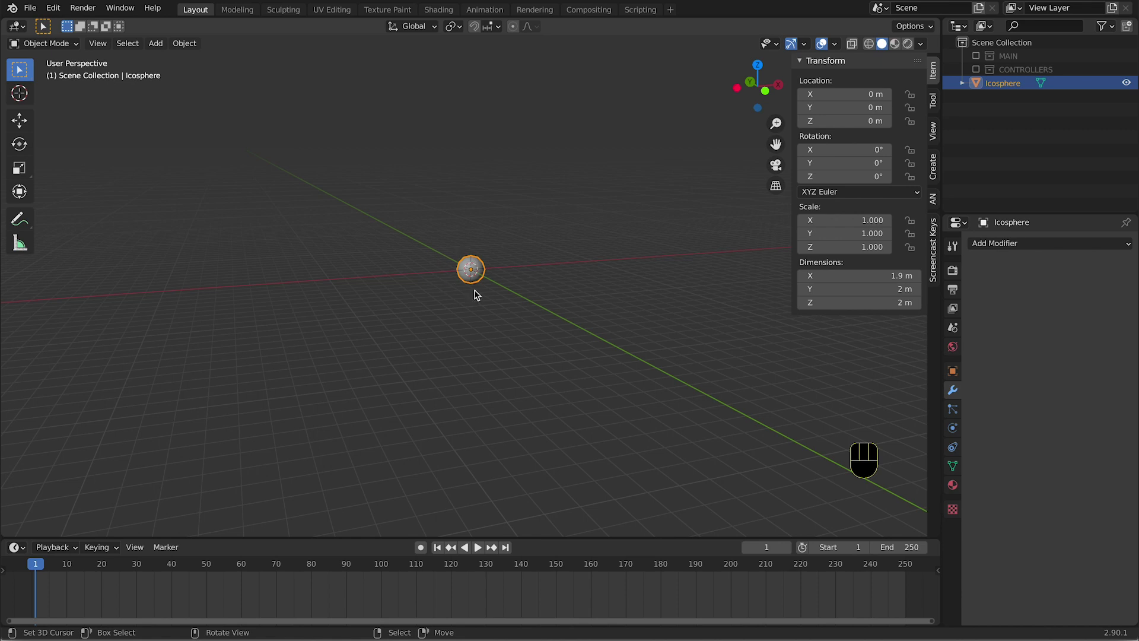
pyautogui.press('a')
pyautogui.press('a')
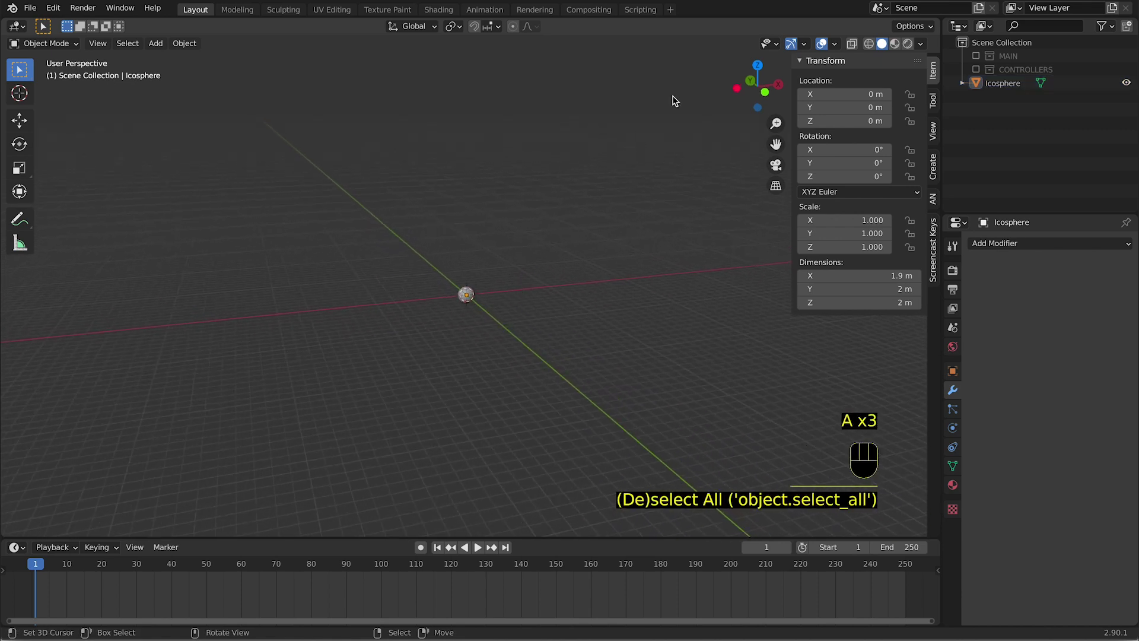
pyautogui.click(827, 46)
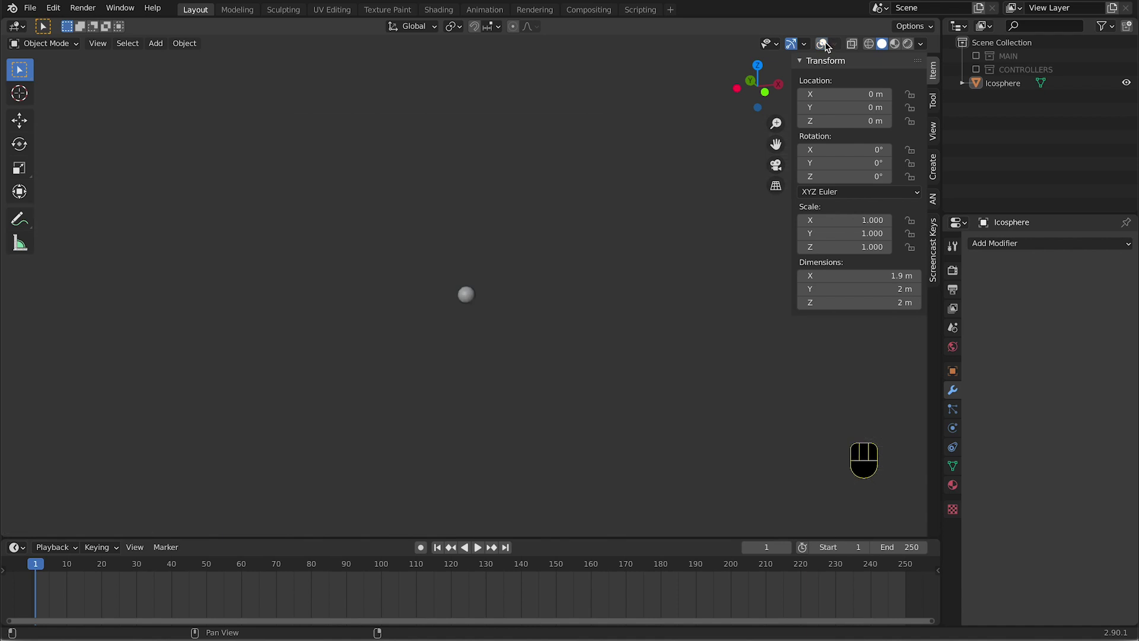
pyautogui.click(826, 46)
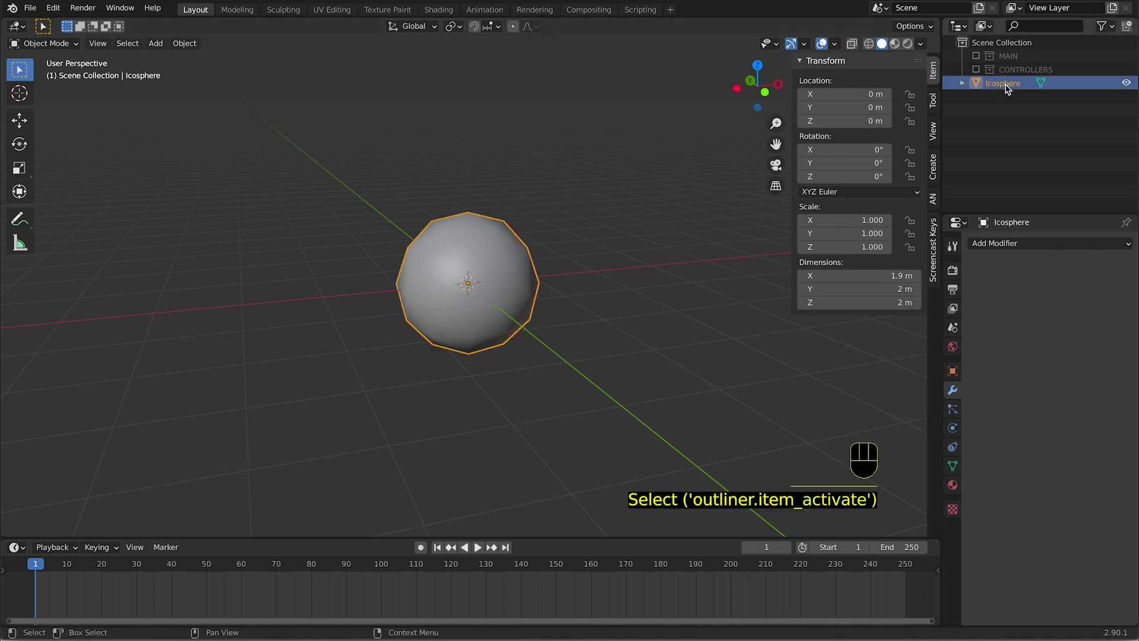
# Move the icosphere into a new MOLECULS collection
pyautogui.press('m')
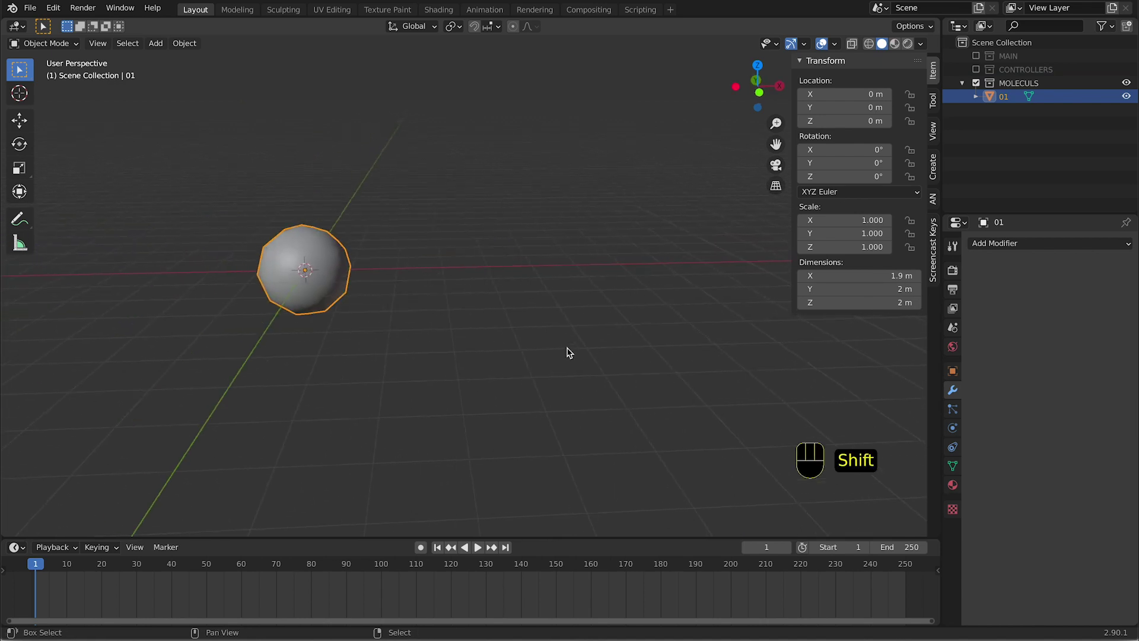
pyautogui.rightClick(325, 306)
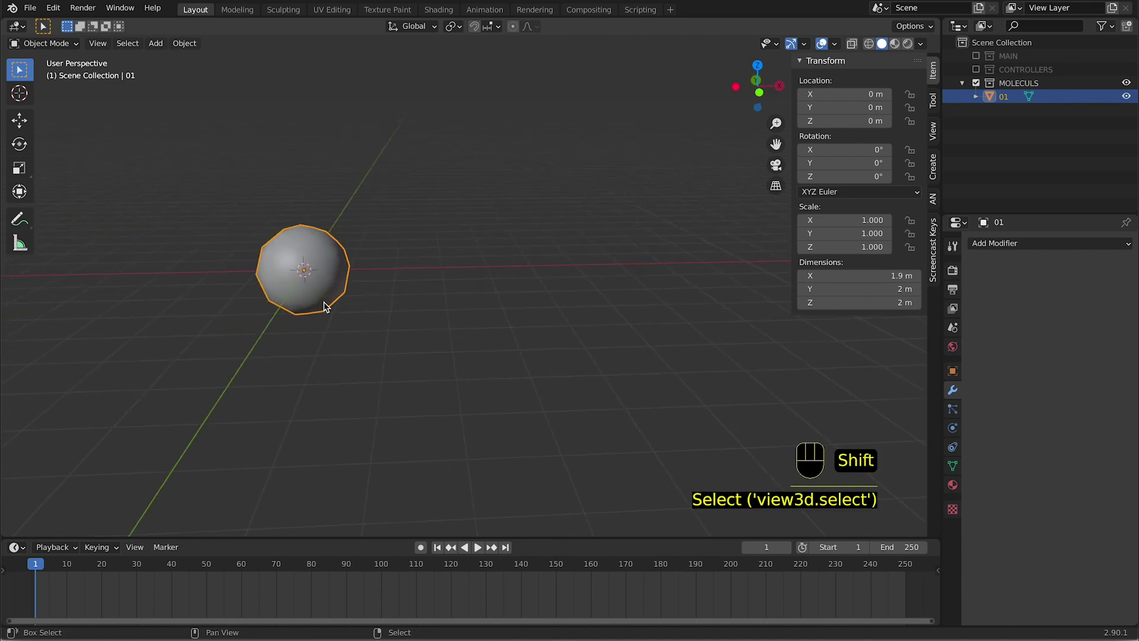
# Show the MAIN strands from the front with DNA_STRAND_02 selected
pyautogui.press('d')
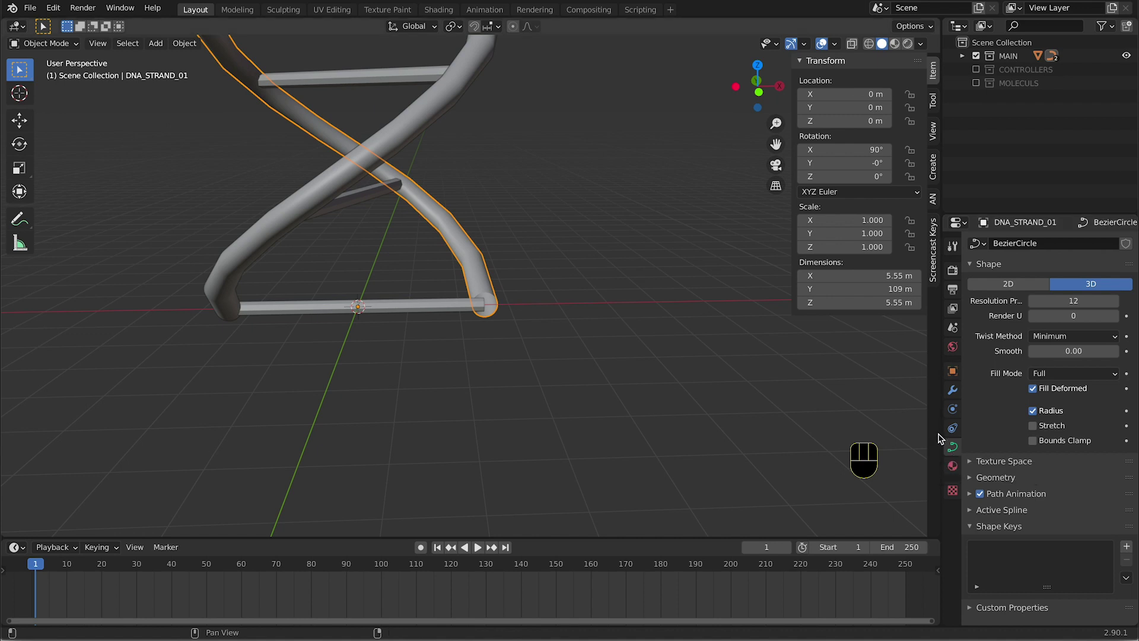
pyautogui.moveTo(190, 44); pyautogui.dragTo(263, 252)
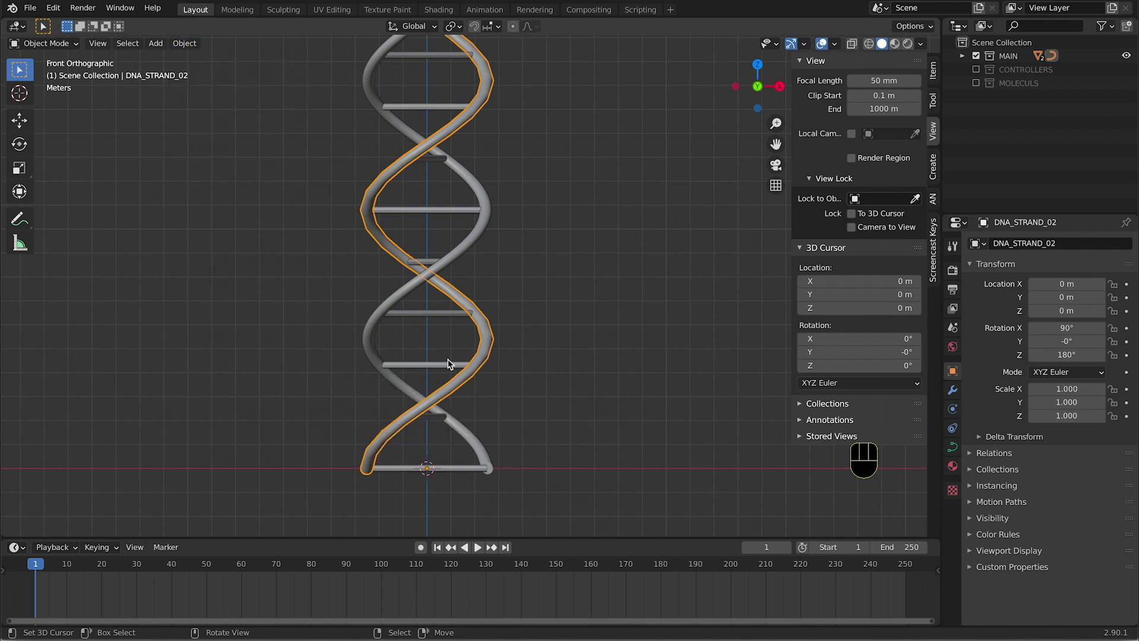
# Add a hair particle system to DNA_STRAND_01 and reduce its hair segments
pyautogui.press('q')
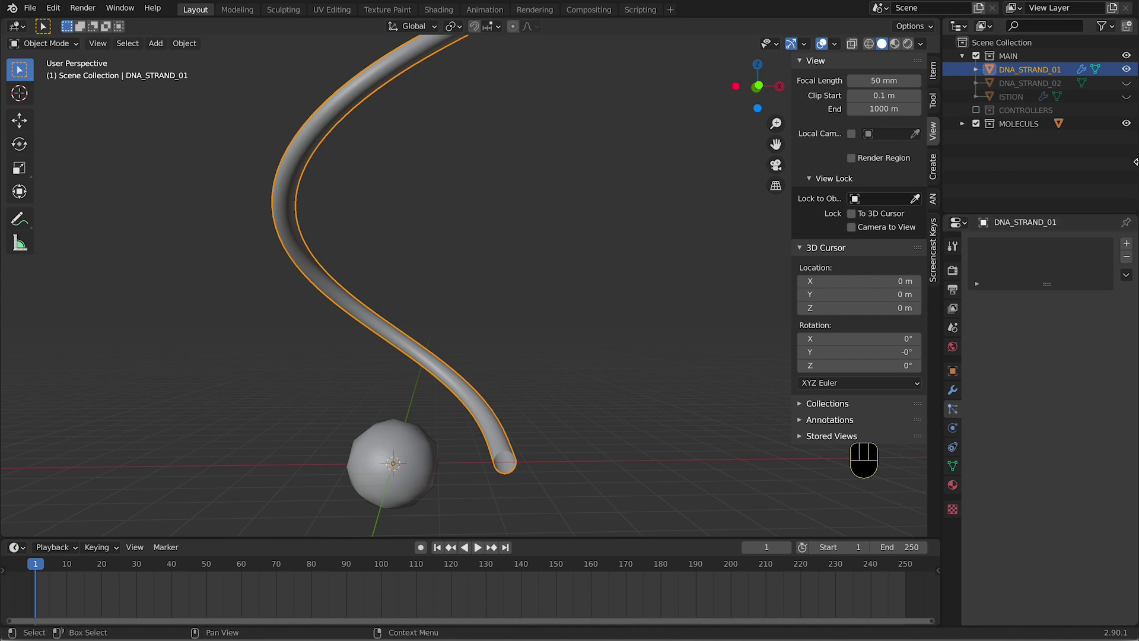
pyautogui.click(1129, 247)
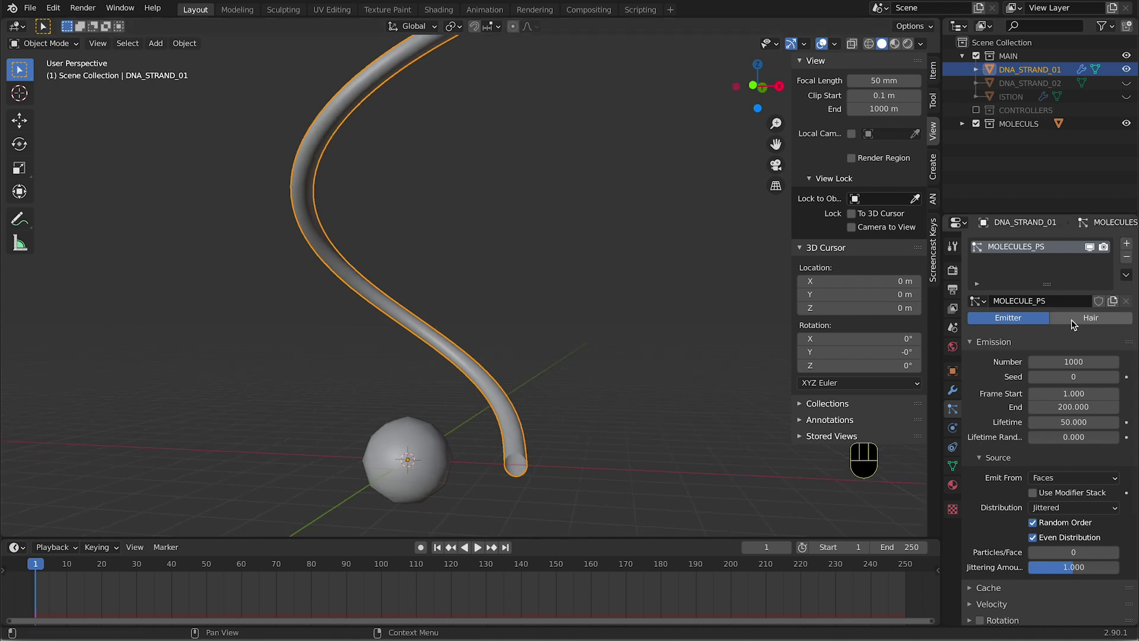
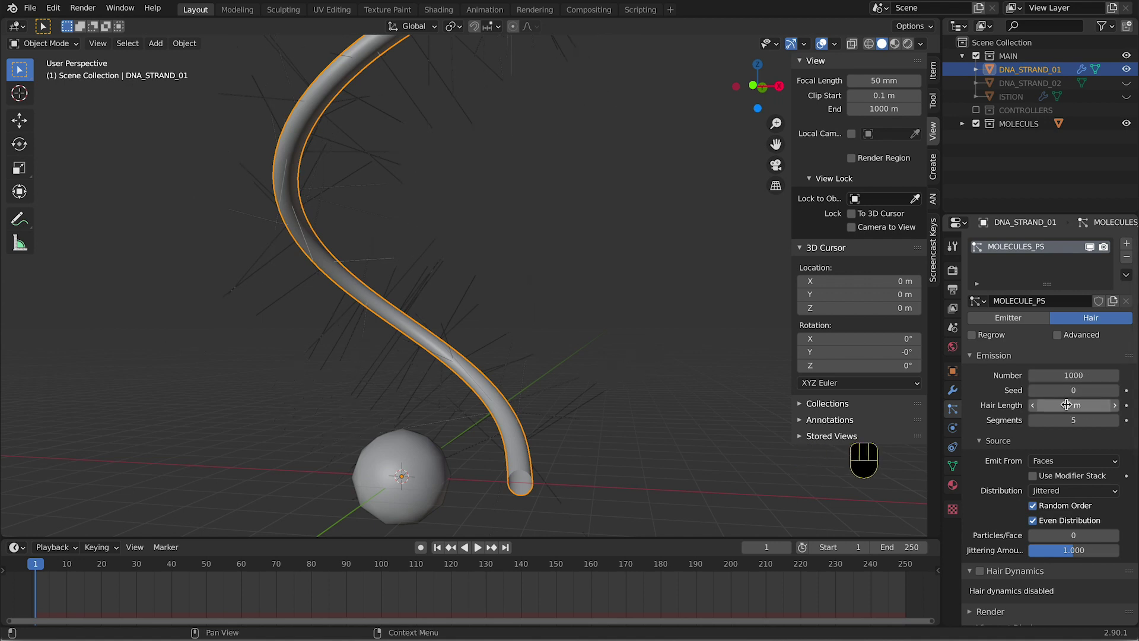
pyautogui.moveTo(1069, 402); pyautogui.dragTo(1071, 401)
pyautogui.press('KP_Divide')
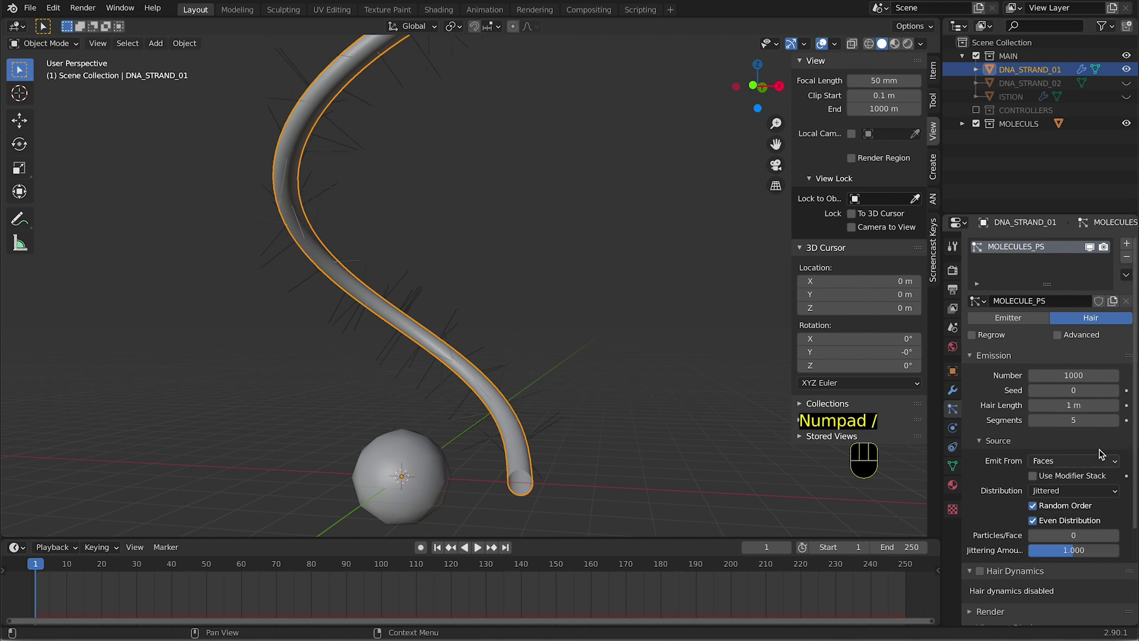
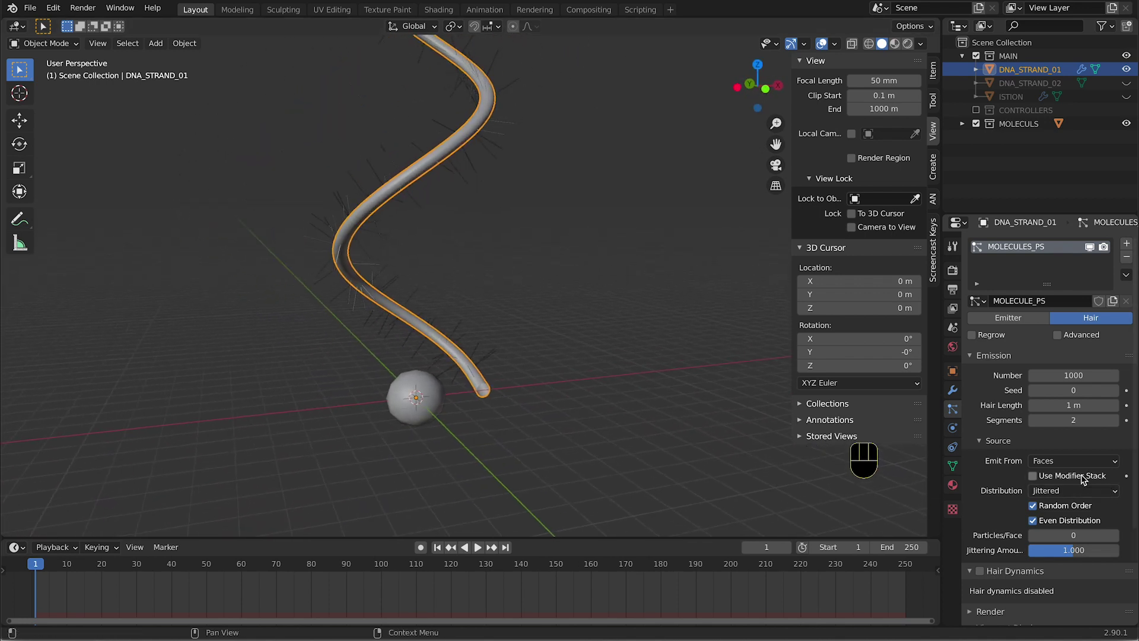
# Keep the hair emitted from the strand's faces
pyautogui.moveTo(1090, 468); pyautogui.dragTo(968, 476)
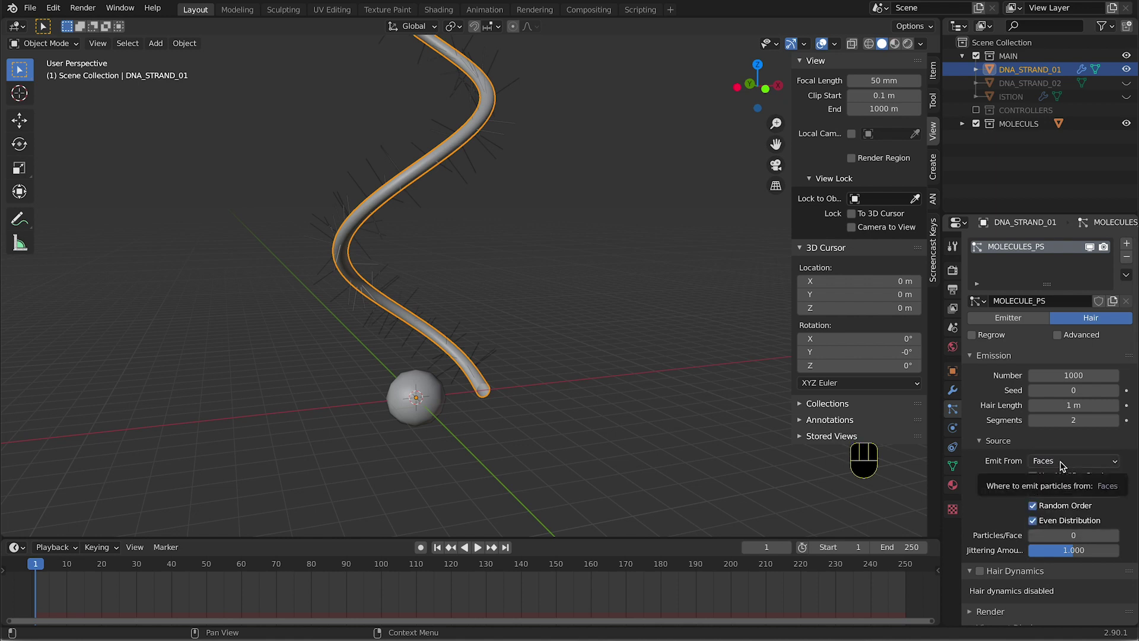
pyautogui.moveTo(1064, 466); pyautogui.dragTo(1130, 513)
pyautogui.click(994, 472)
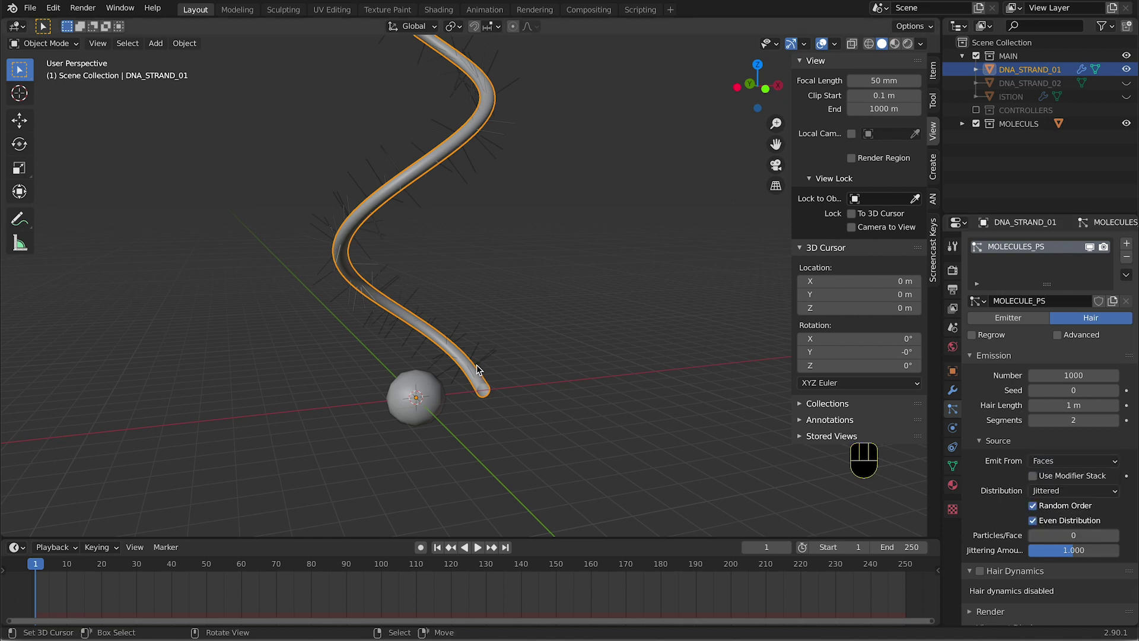
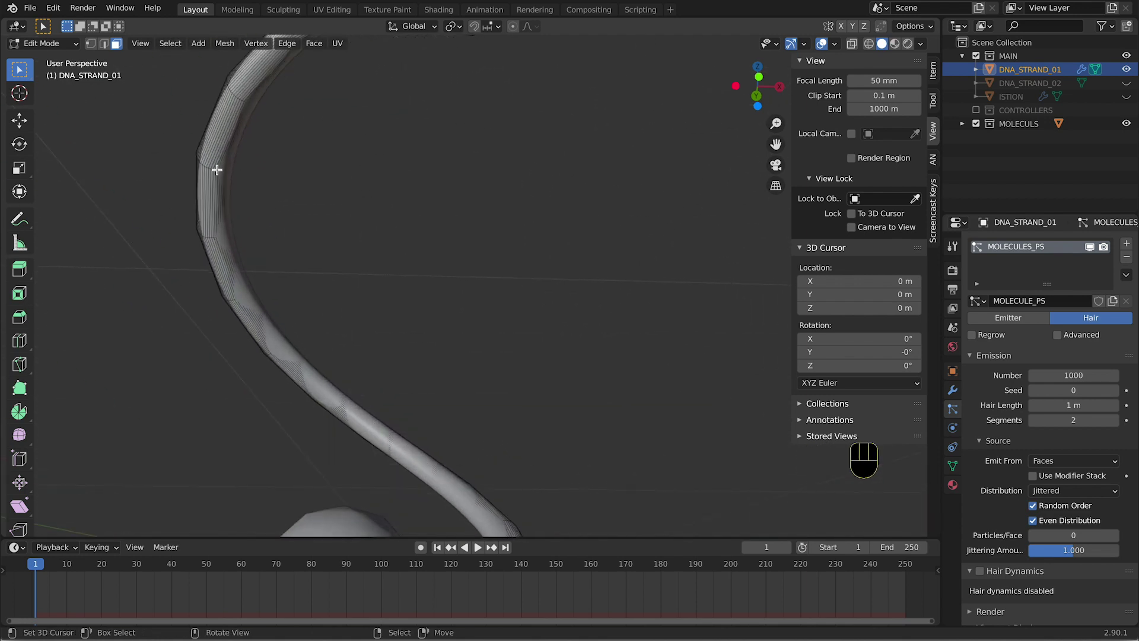
# Render the strand's hair particles as instances from the MOLECULS collection
pyautogui.press('Tab')
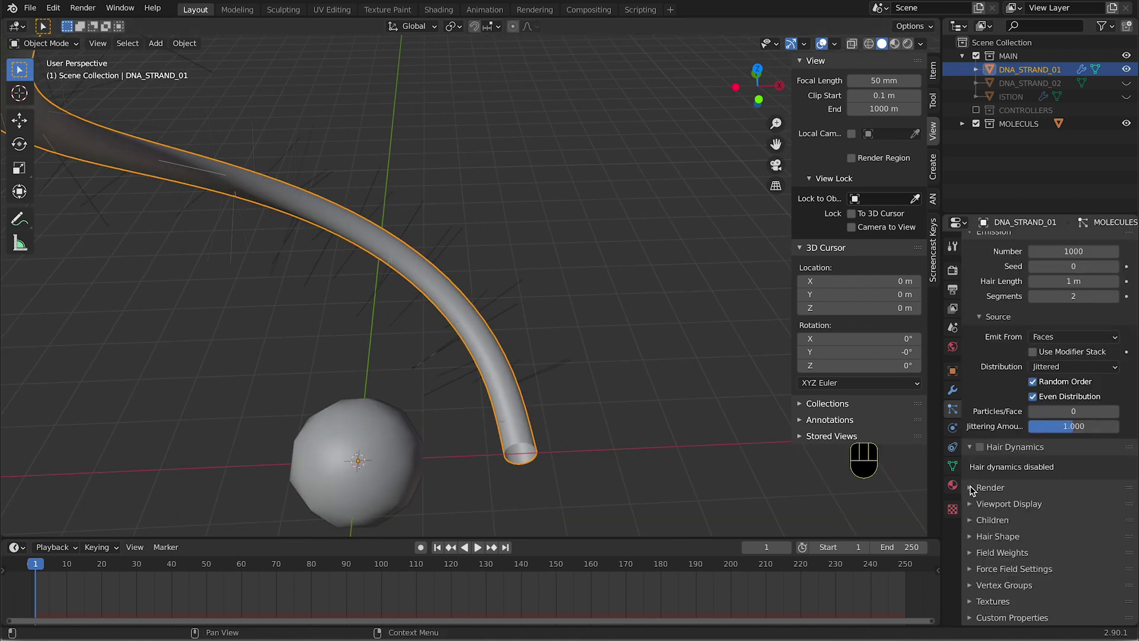
pyautogui.click(971, 489)
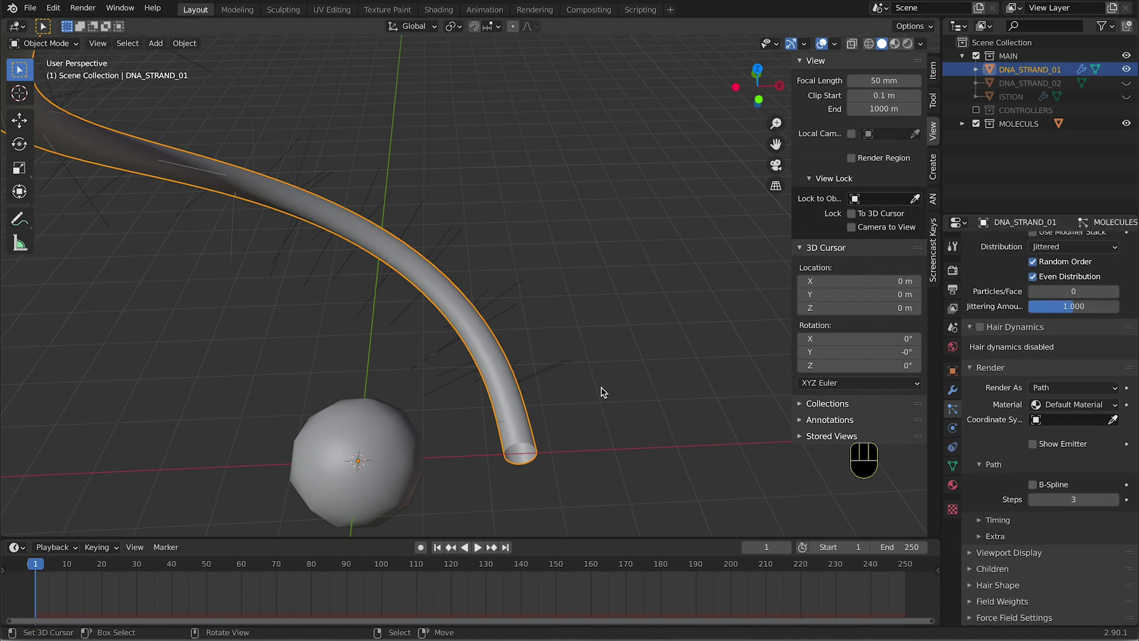
pyautogui.moveTo(1083, 392); pyautogui.dragTo(1072, 448)
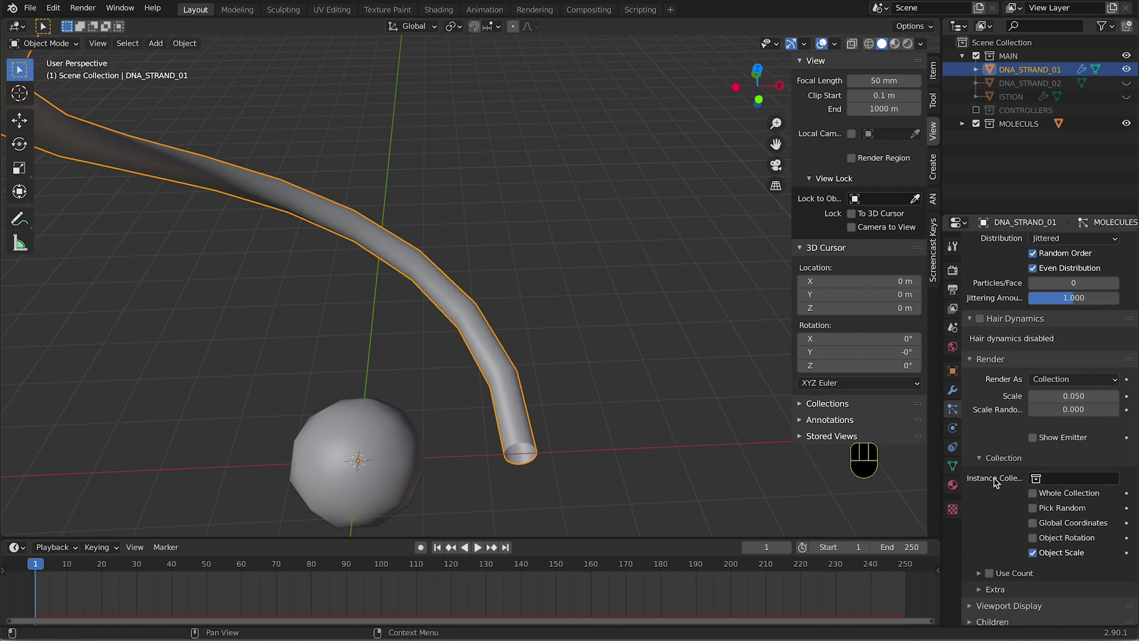
pyautogui.click(1073, 481)
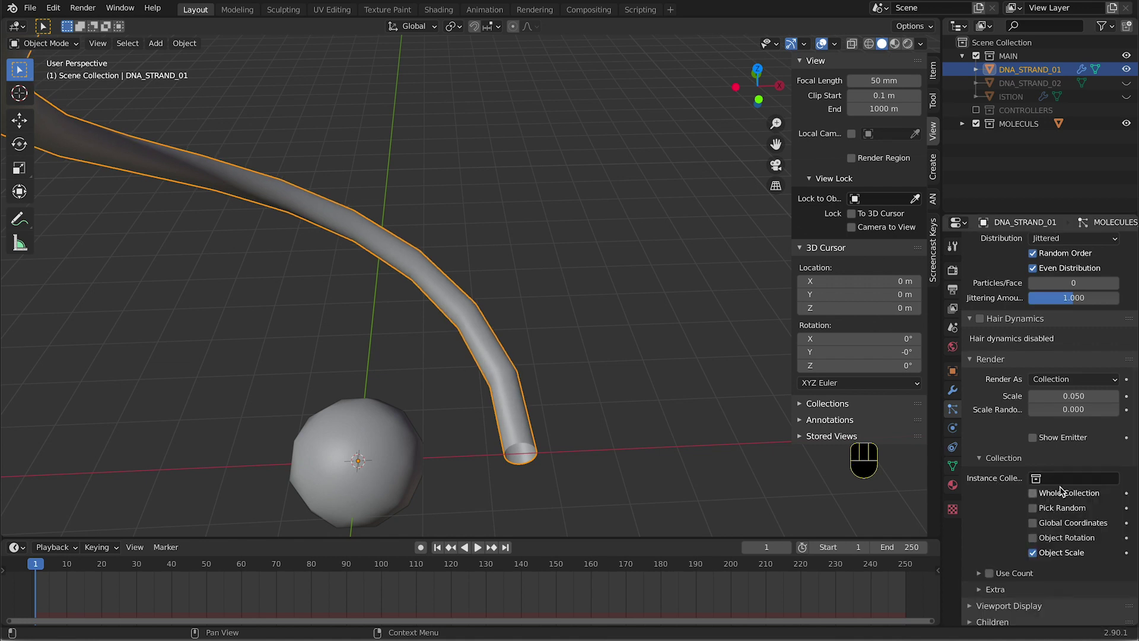
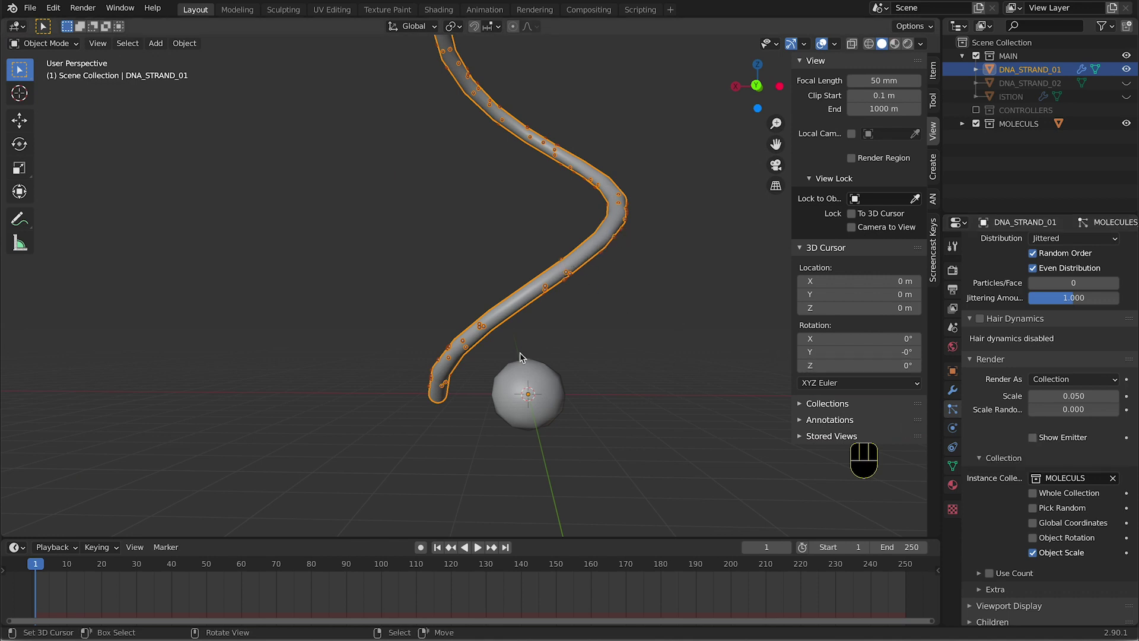
pyautogui.click(1035, 442)
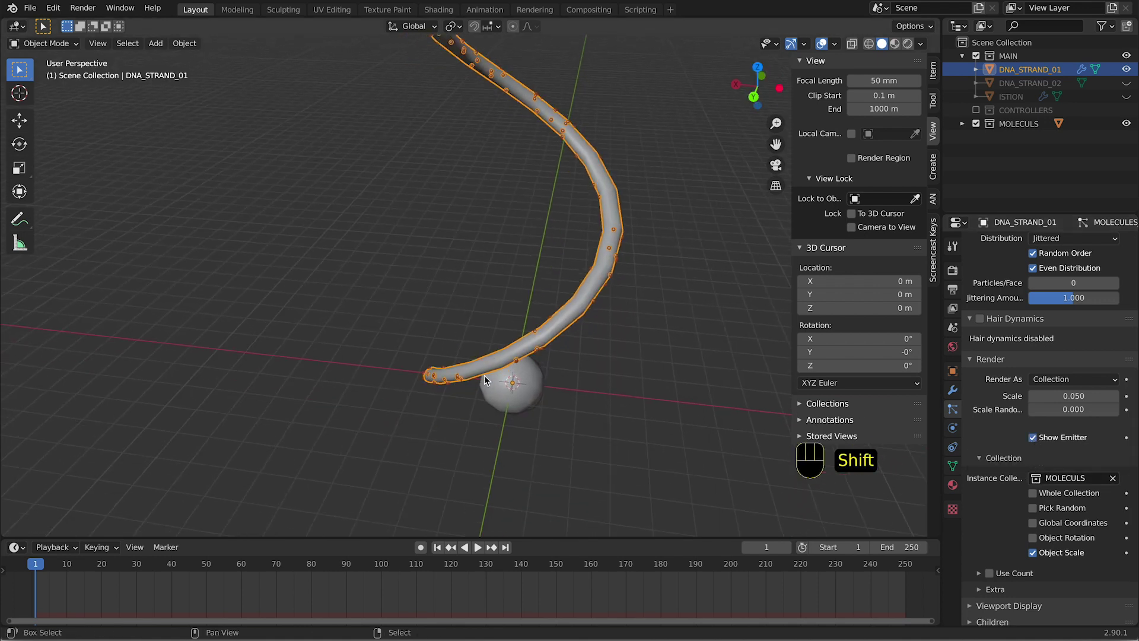
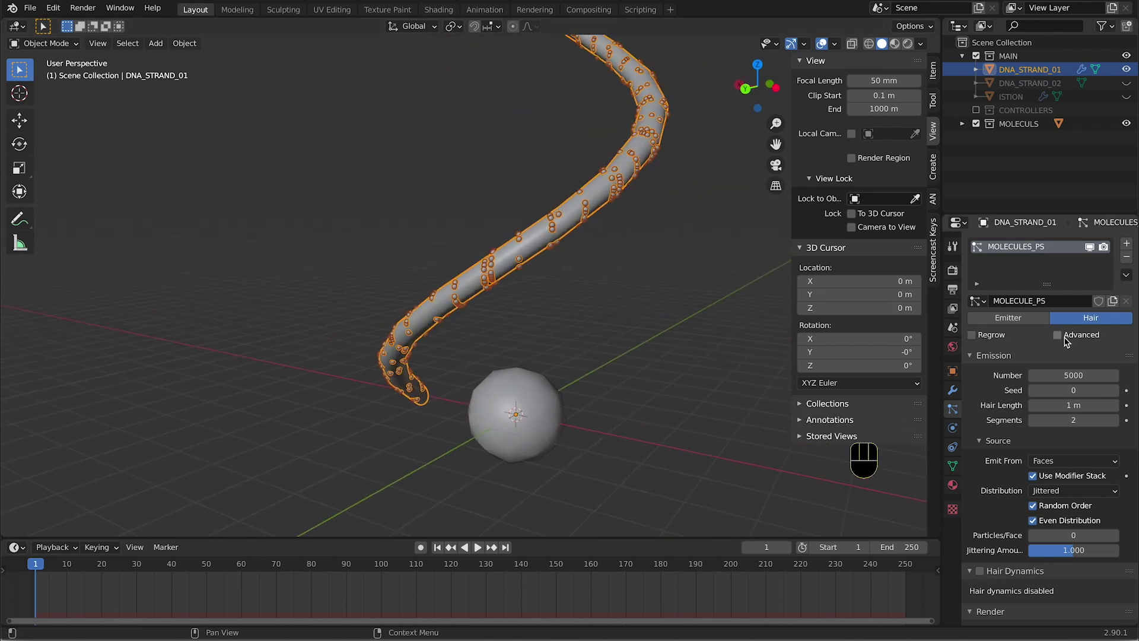
# Raise the particle count to around 10000 with lower size randomness and jitter
pyautogui.click(1062, 338)
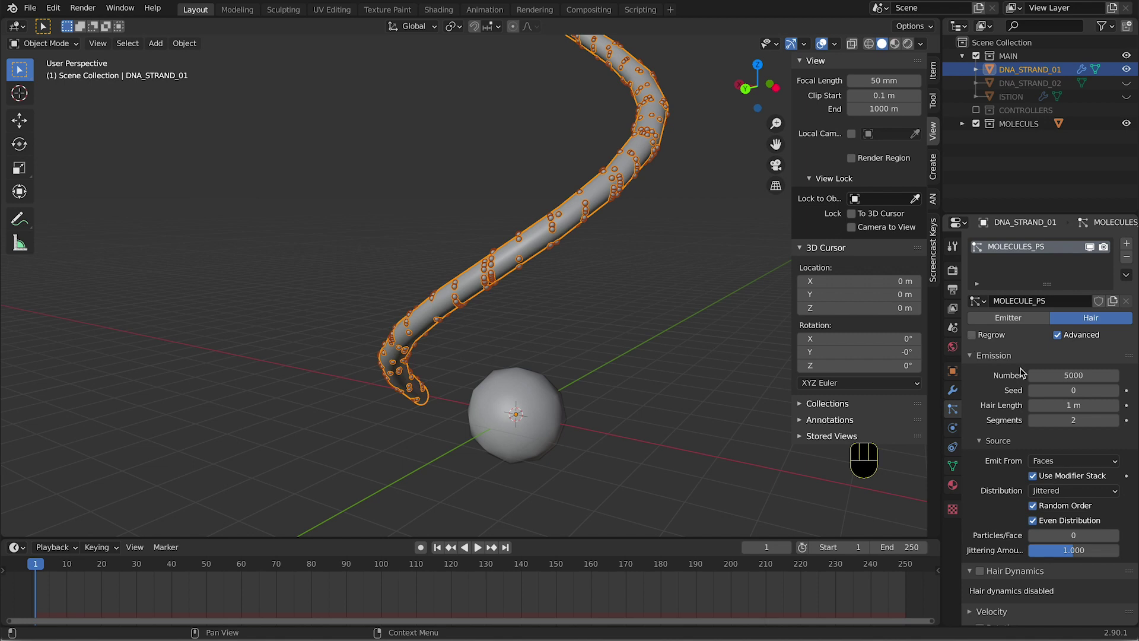
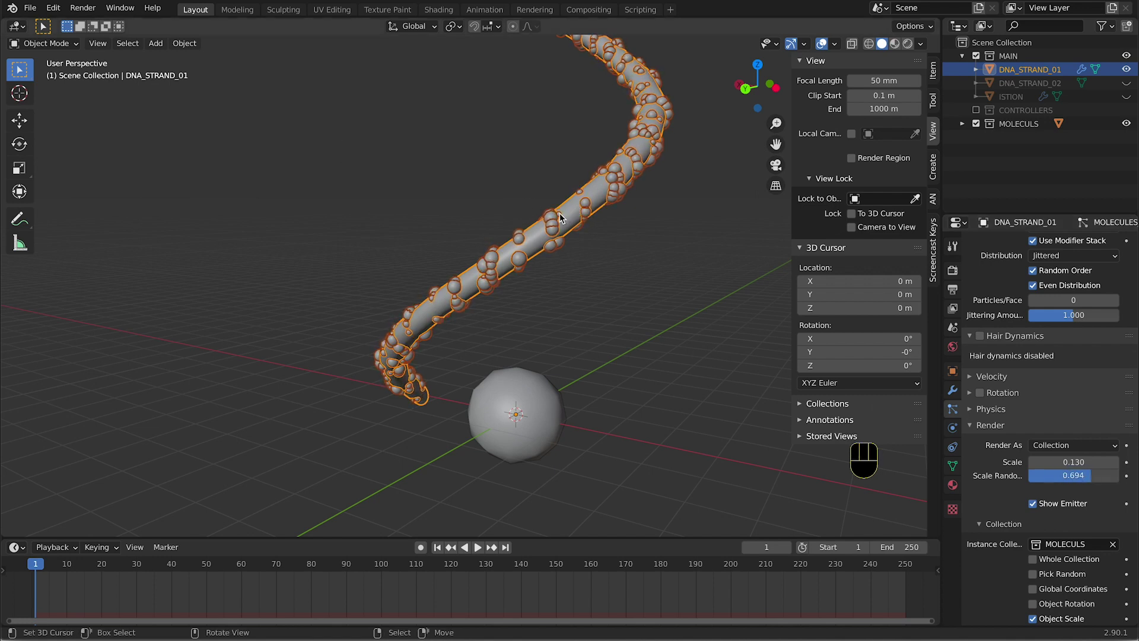
pyautogui.moveTo(1090, 481); pyautogui.dragTo(1064, 483)
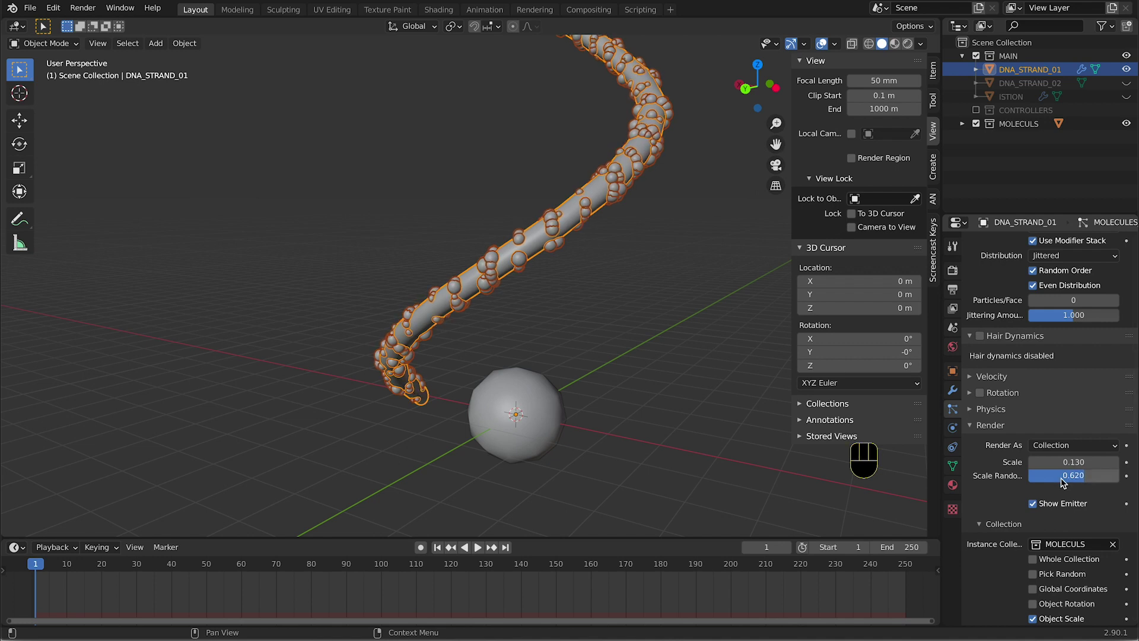
pyautogui.click(1066, 372)
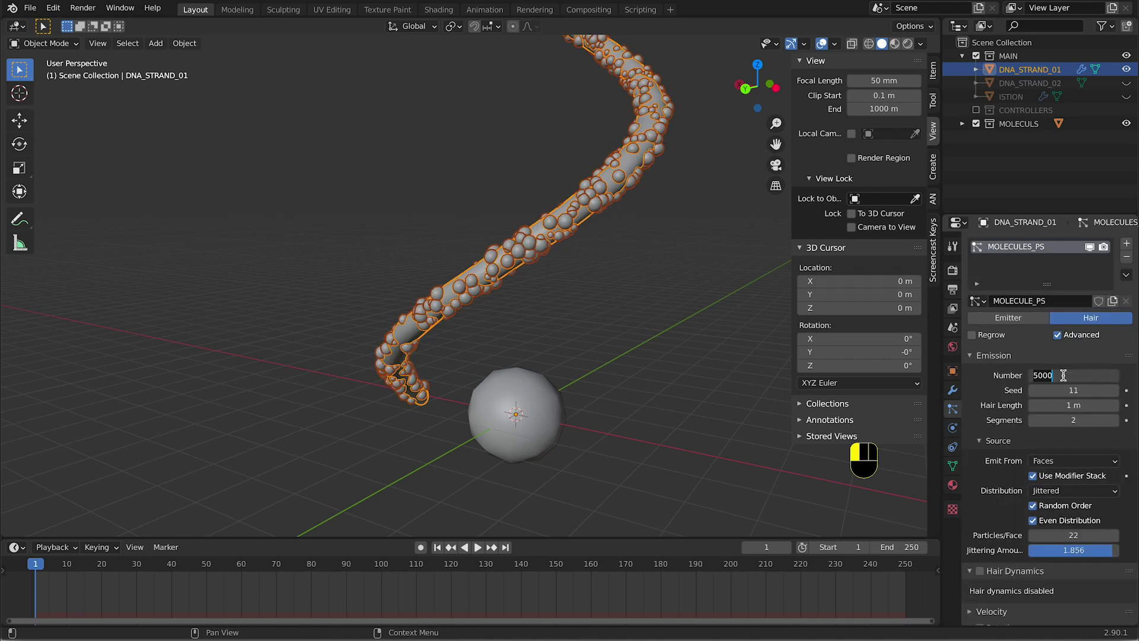
pyautogui.press('KP_0')
pyautogui.press('KP_0')
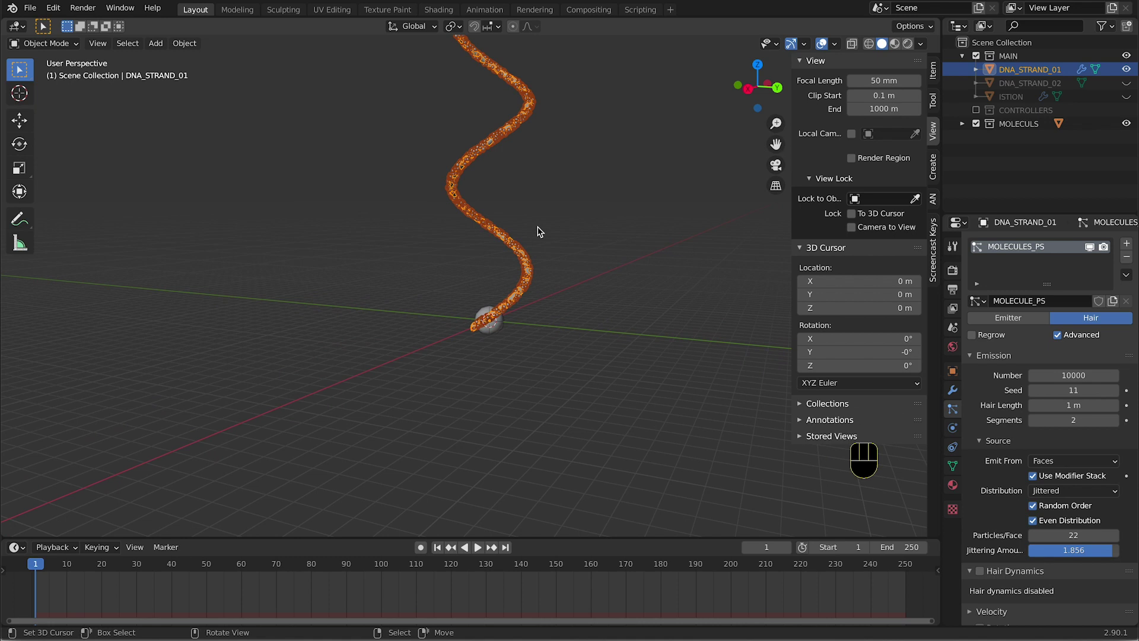
# Copy the molecule-sphere particle coating onto DNA_STRAND_02 and view the rungs
pyautogui.press('a')
pyautogui.press('a')
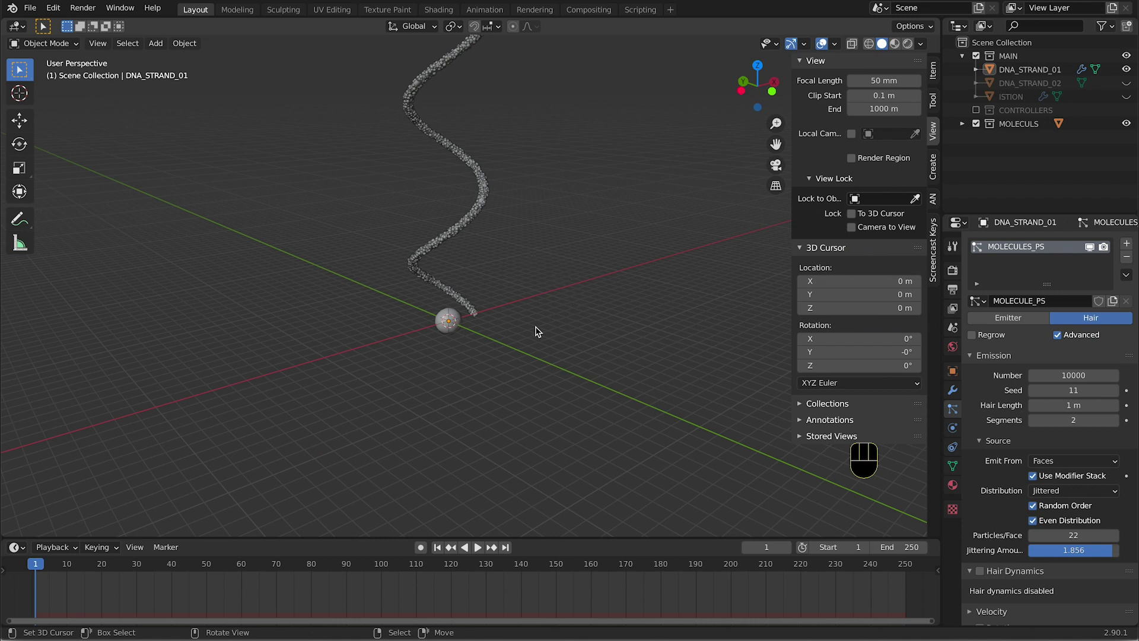
pyautogui.press('ctrl+a')
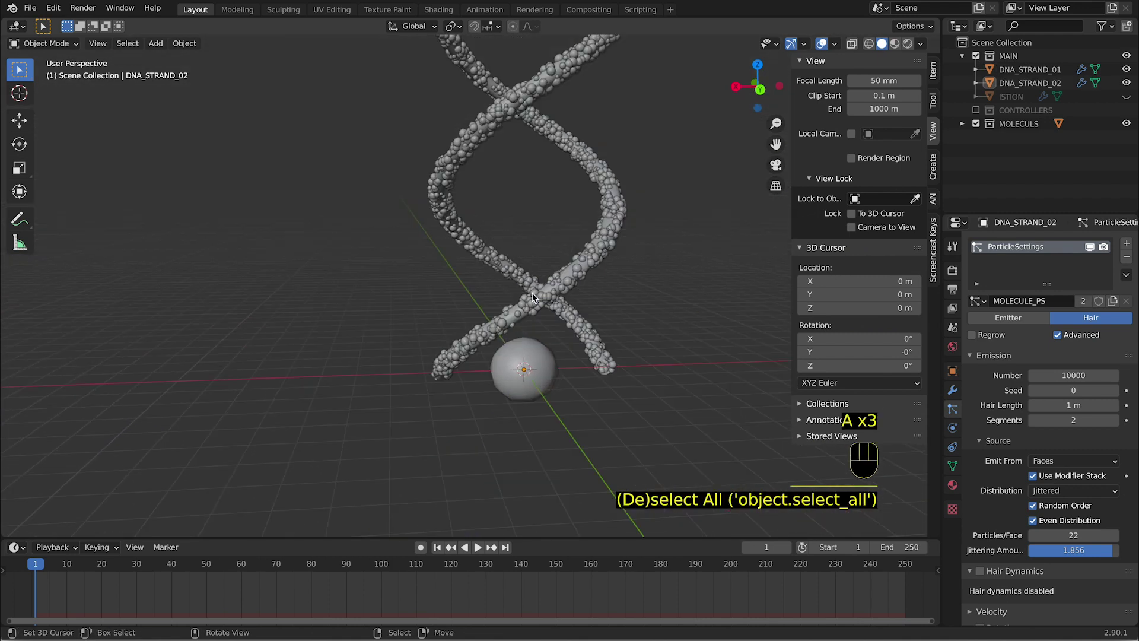
pyautogui.moveTo(536, 287); pyautogui.dragTo(550, 288)
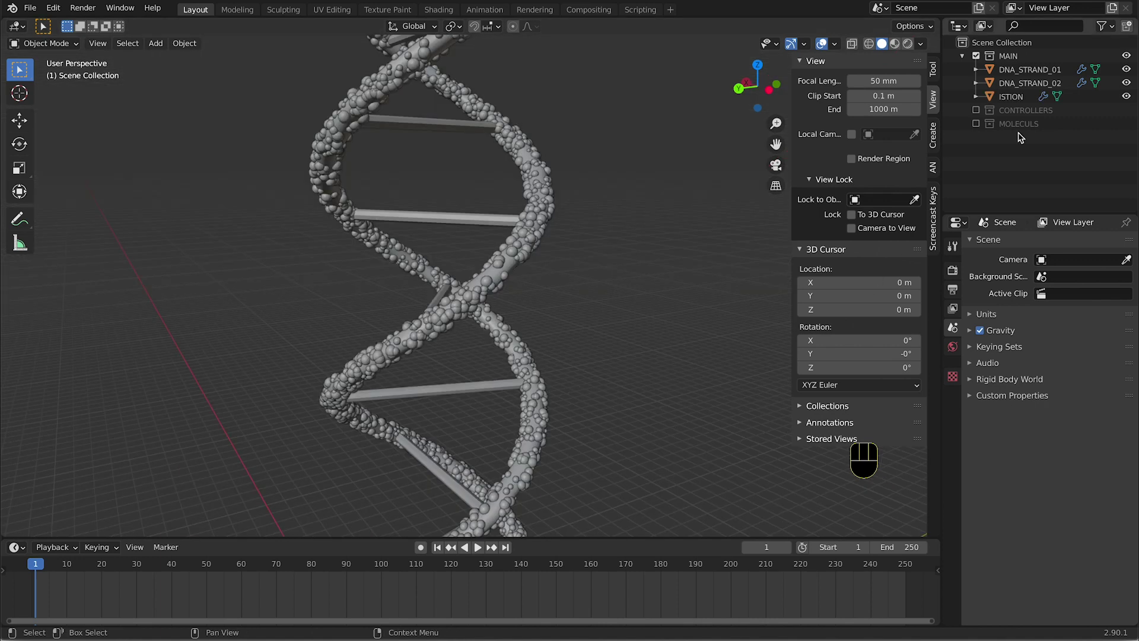
# Re-enable MOLECULS and duplicate it into a new collection MOLECULS.001 whose sphere is named 02
pyautogui.moveTo(980, 126); pyautogui.dragTo(1023, 128)
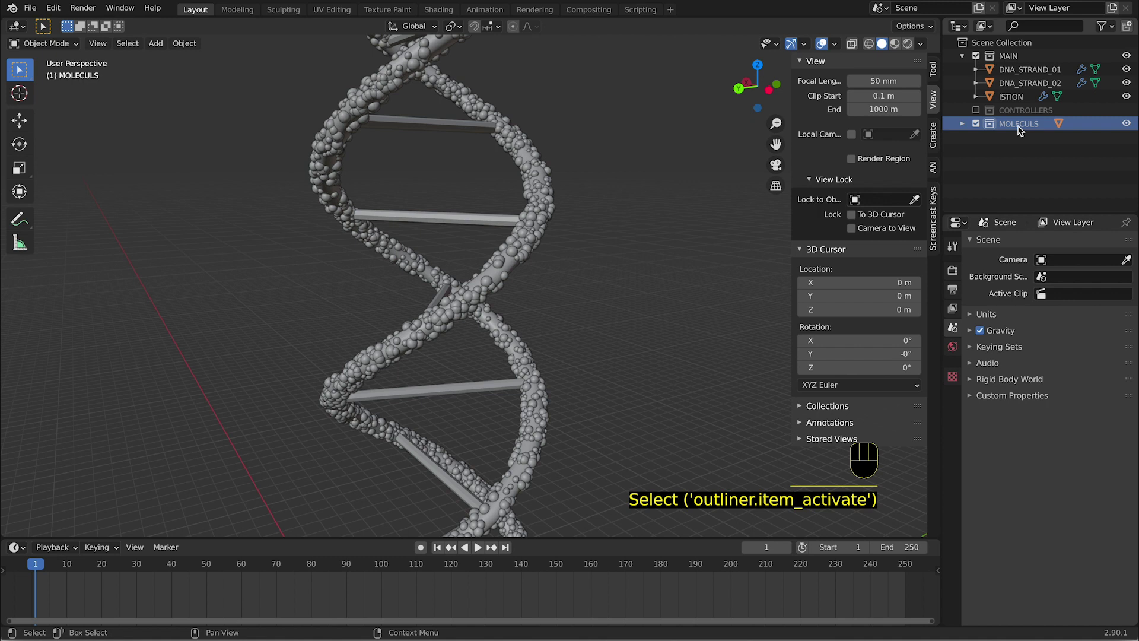
pyautogui.press('shift+d')
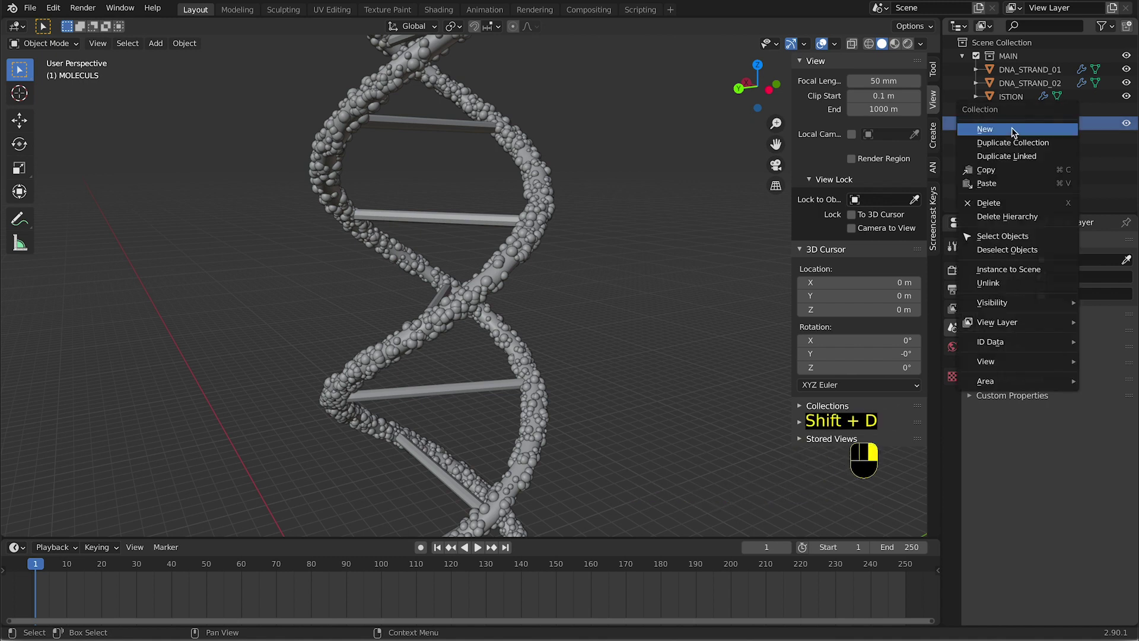
pyautogui.moveTo(1013, 131); pyautogui.dragTo(1016, 150)
pyautogui.click(1016, 150)
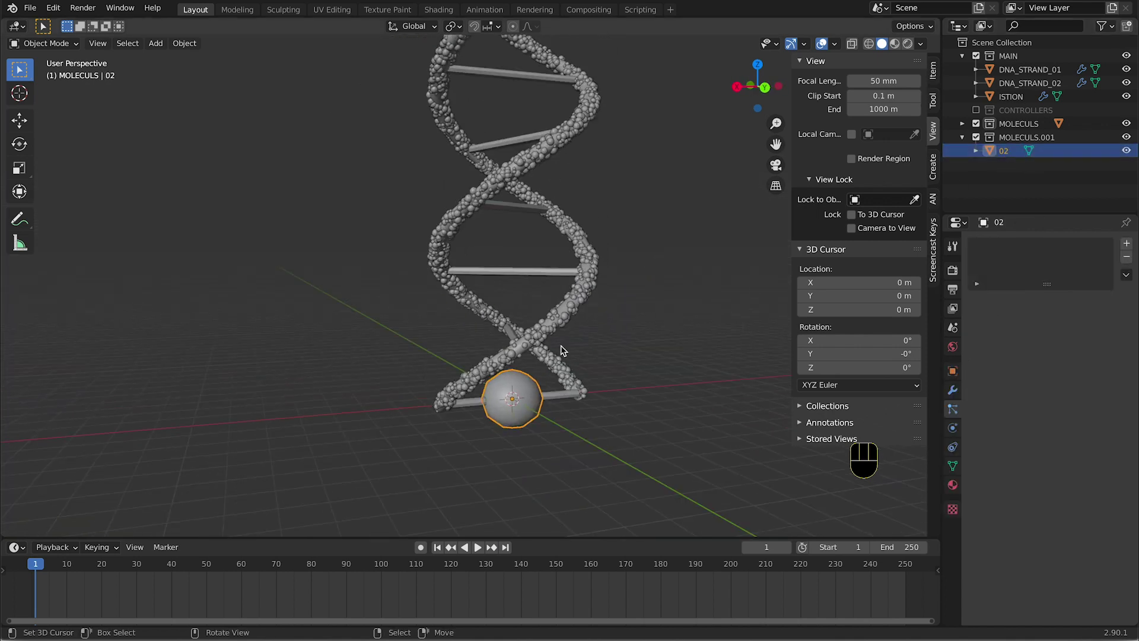
# Select the ISTION rungs object and zoom in close to a rung
pyautogui.click(546, 429)
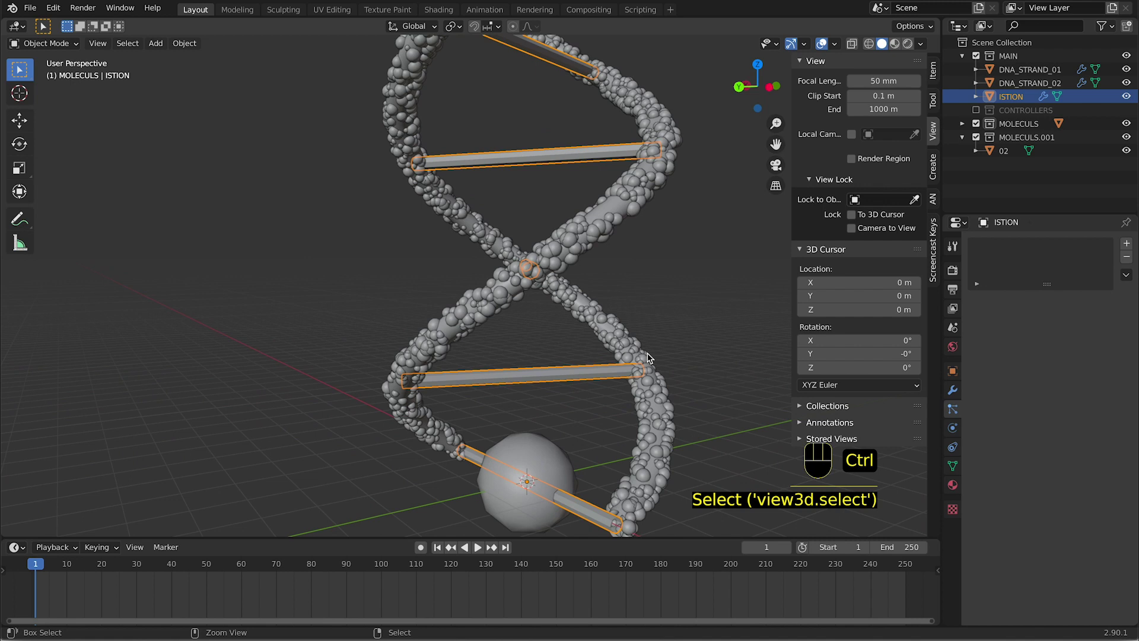
pyautogui.moveTo(636, 360); pyautogui.dragTo(633, 360)
pyautogui.middleClick(639, 359)
pyautogui.middleClick(631, 360)
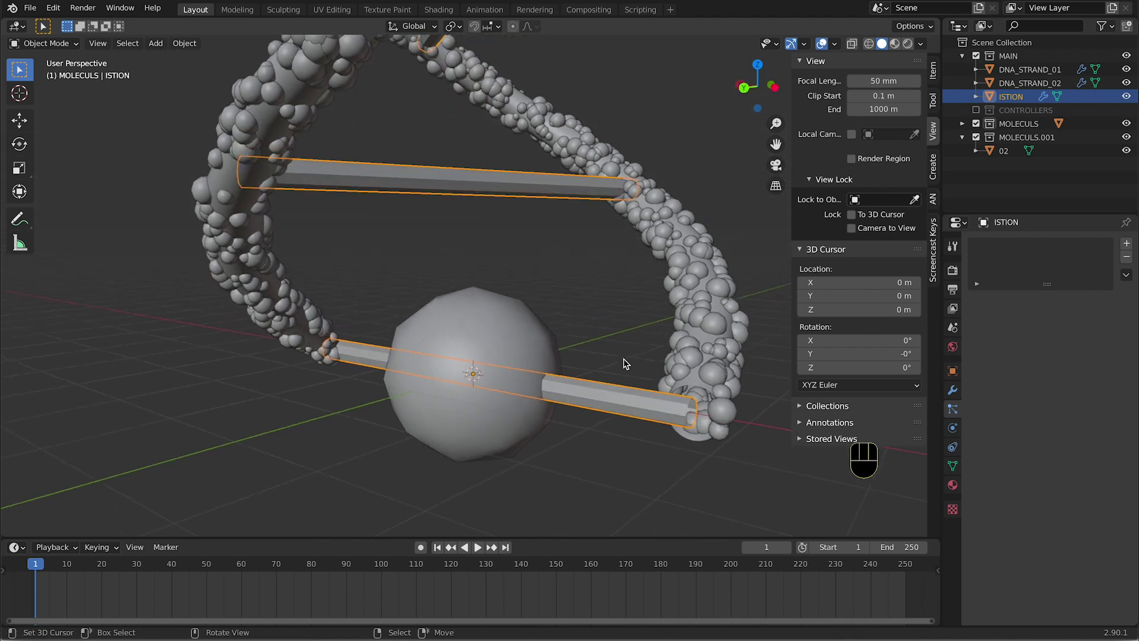
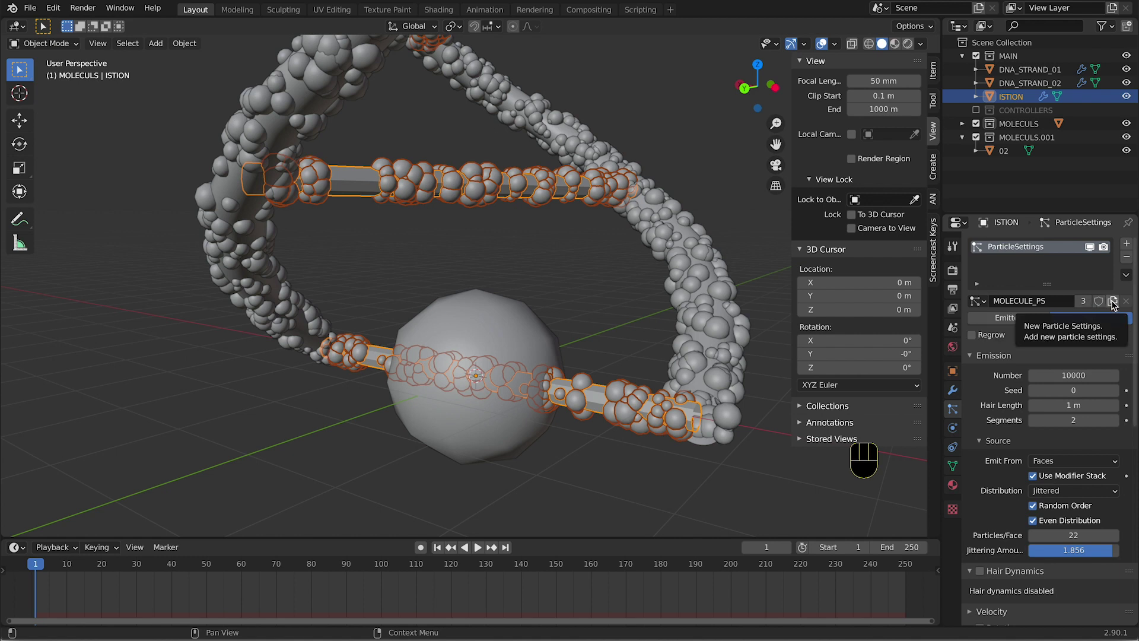
# Make the rungs' particle settings a single-user copy ISTIONS_PS and rename the new collection ISTIONS
pyautogui.click(1028, 248)
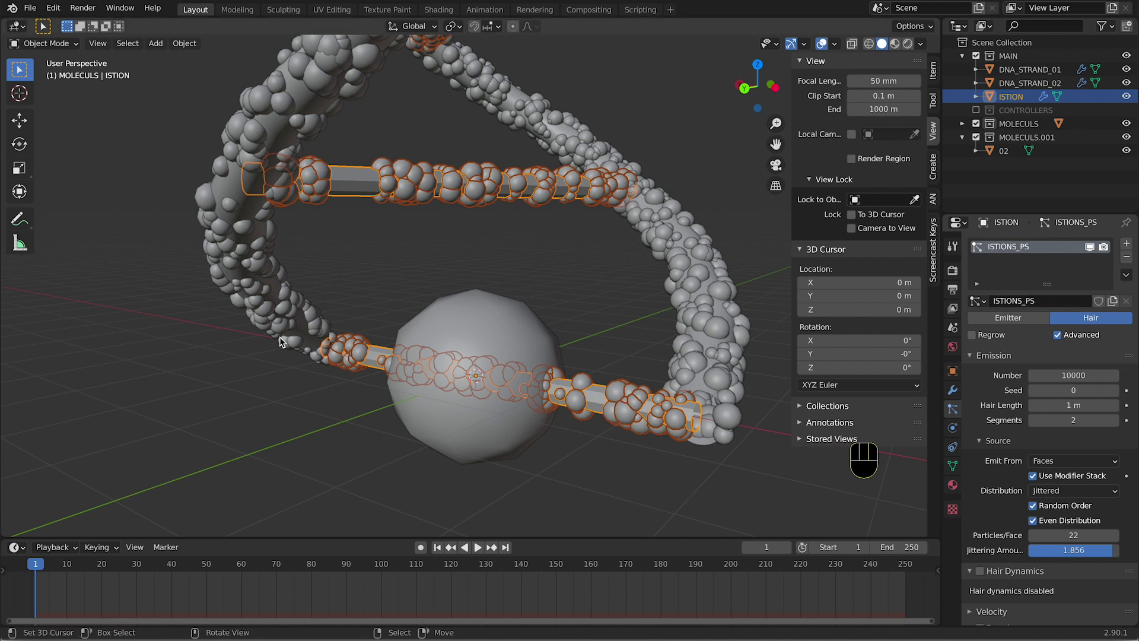
pyautogui.click(1128, 136)
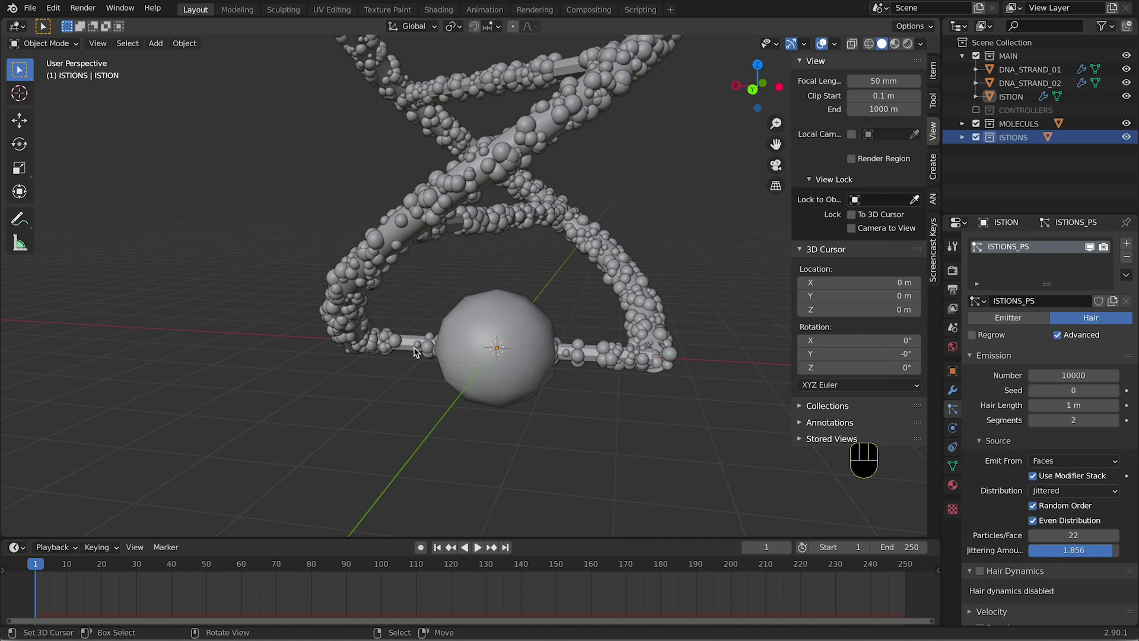
pyautogui.rightClick(415, 351)
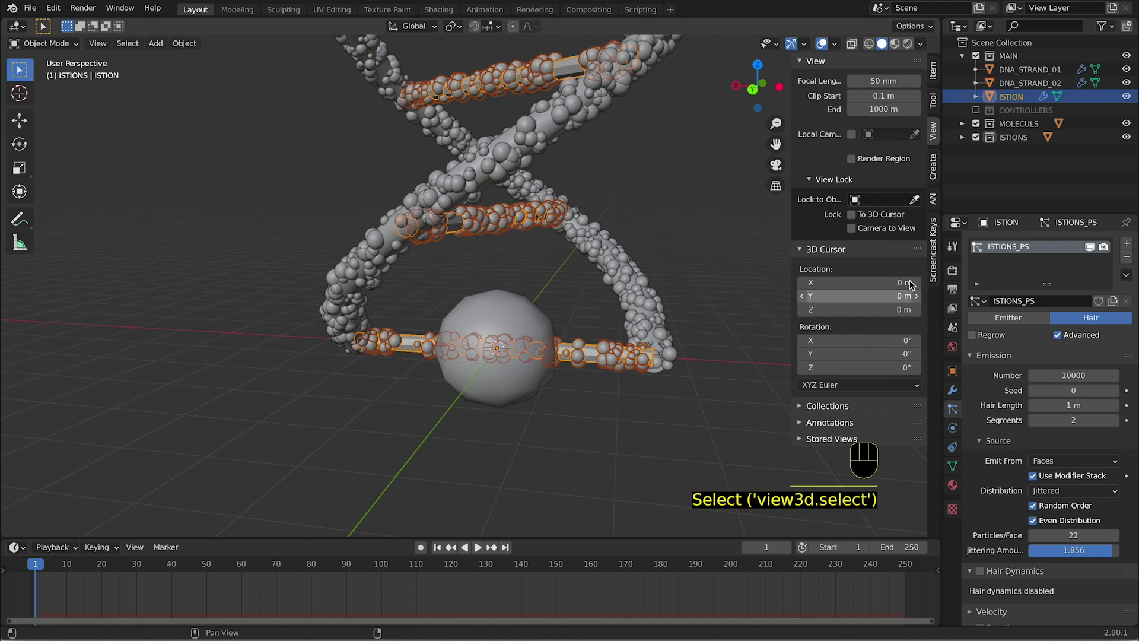
# Isolate the ISTION rod and add a loop cut with 10 cuts along it in Edit Mode
pyautogui.press('/')
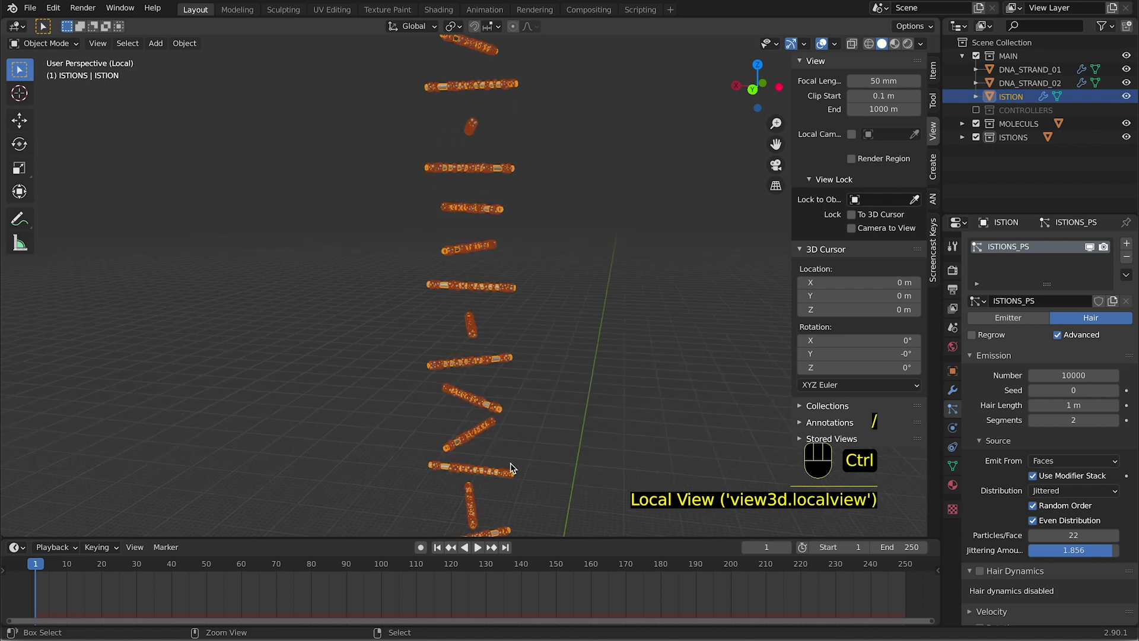
pyautogui.moveTo(504, 477); pyautogui.dragTo(513, 355)
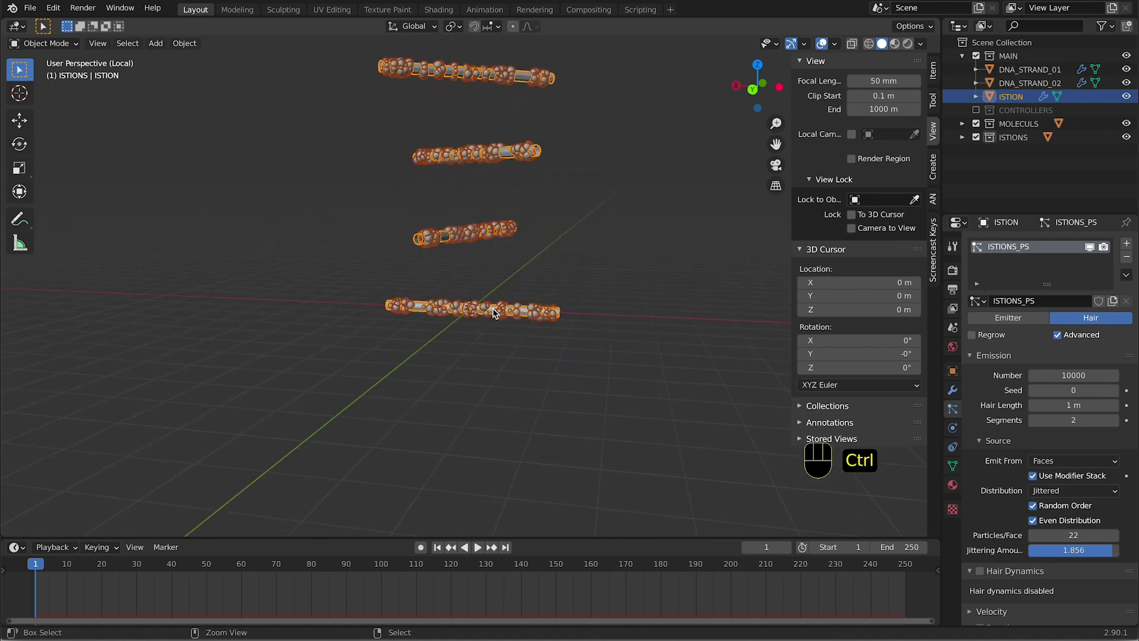
pyautogui.press('Tab')
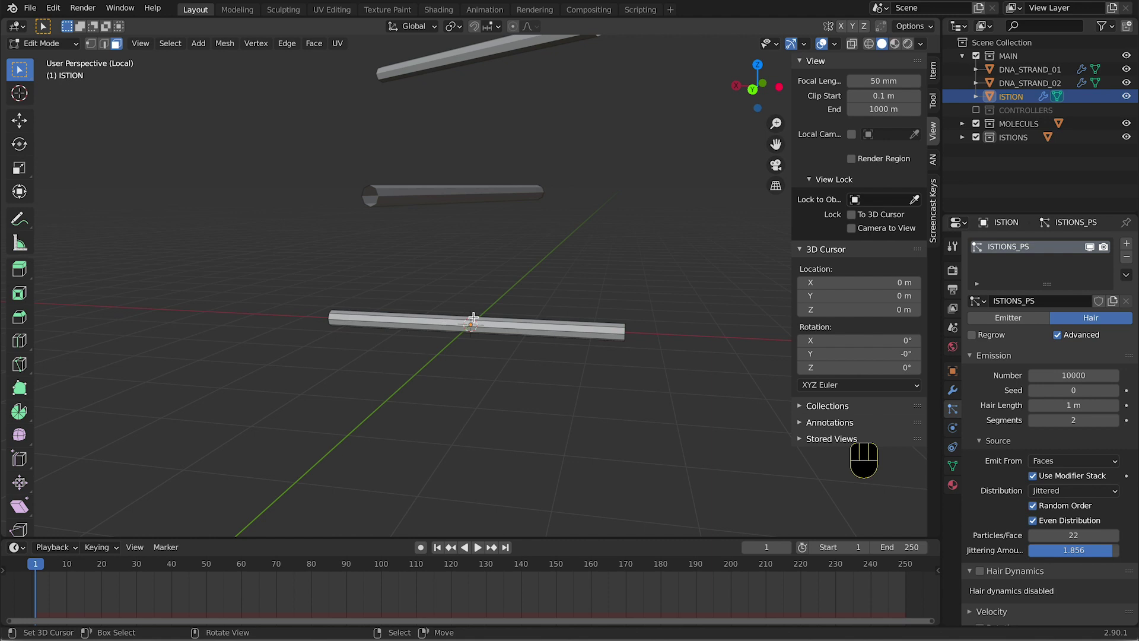
pyautogui.press('ctrl+r')
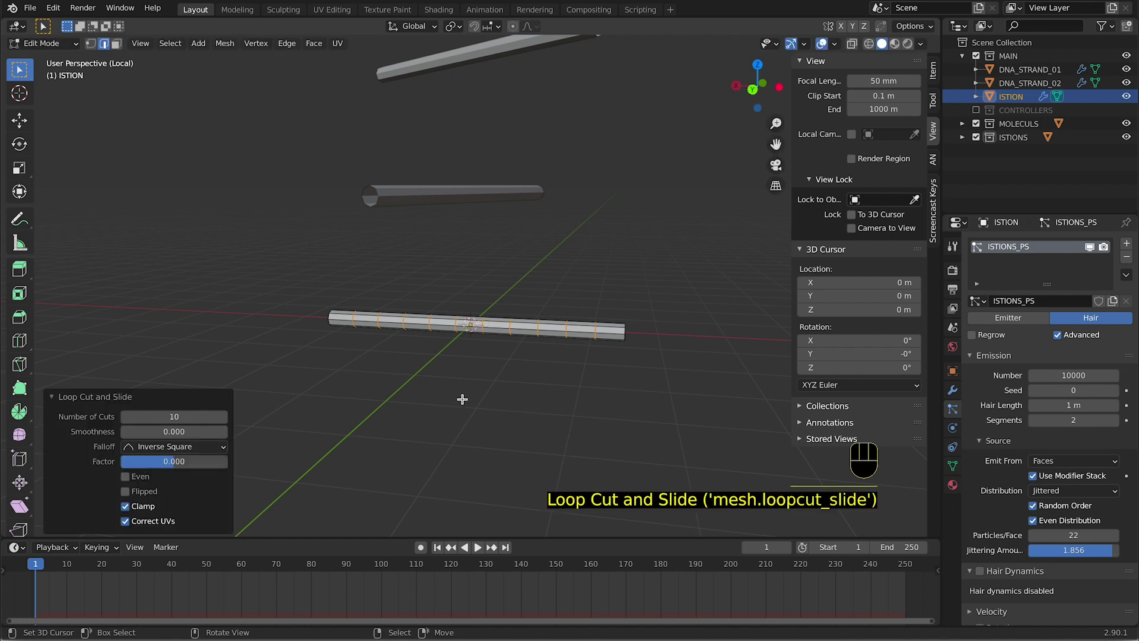
pyautogui.press('a')
pyautogui.press('a')
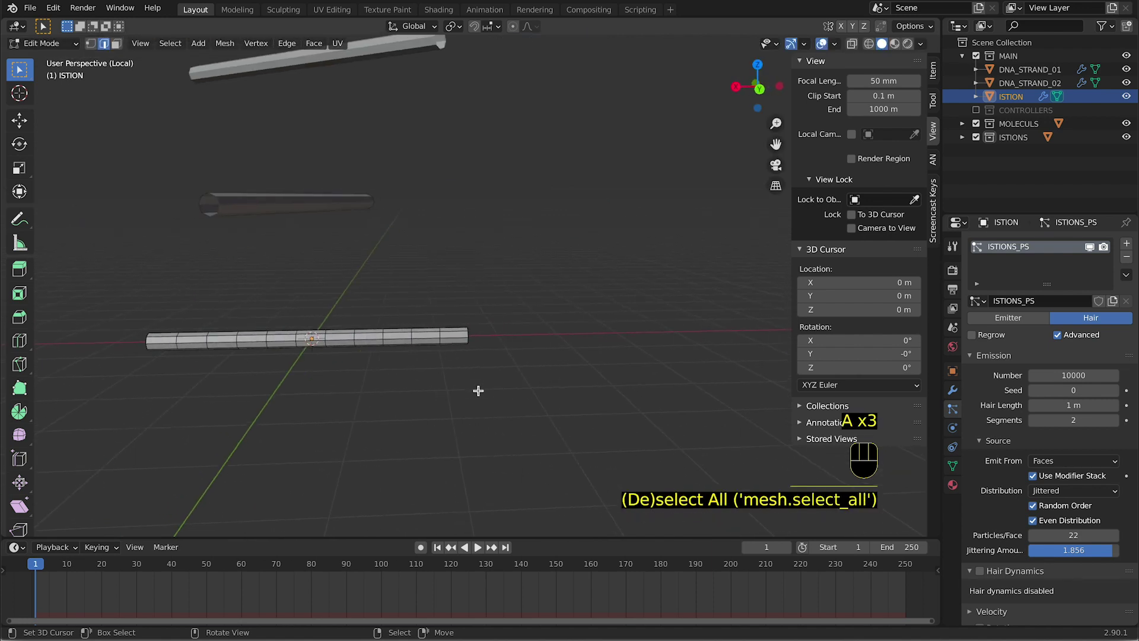
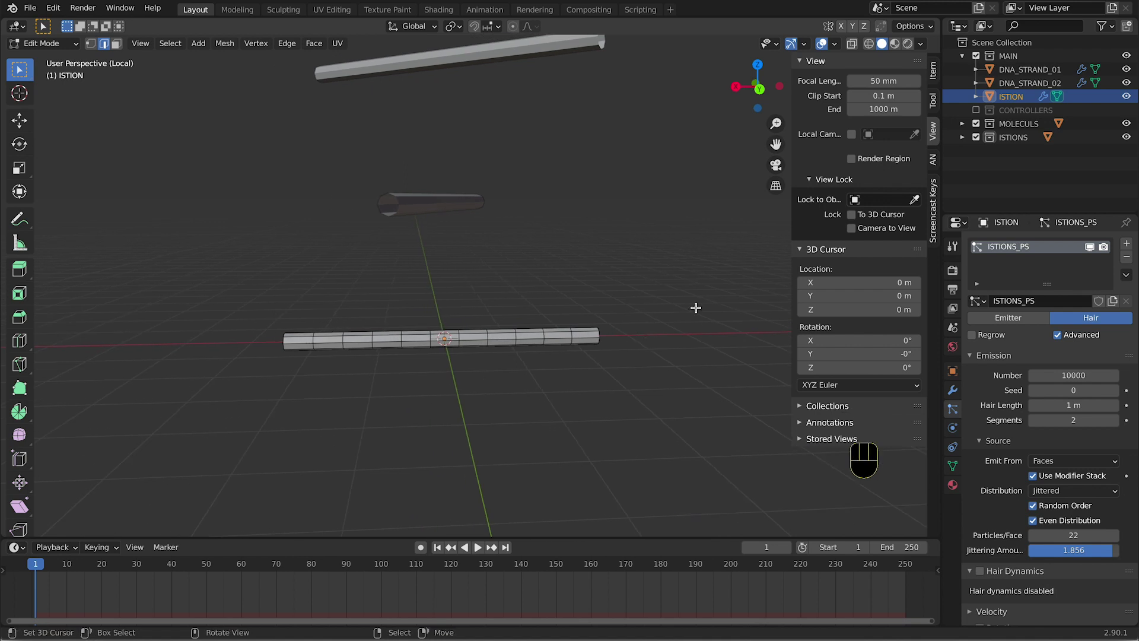
# Return to Object Mode and orbit to inspect the molecule-covered rods
pyautogui.press('Tab')
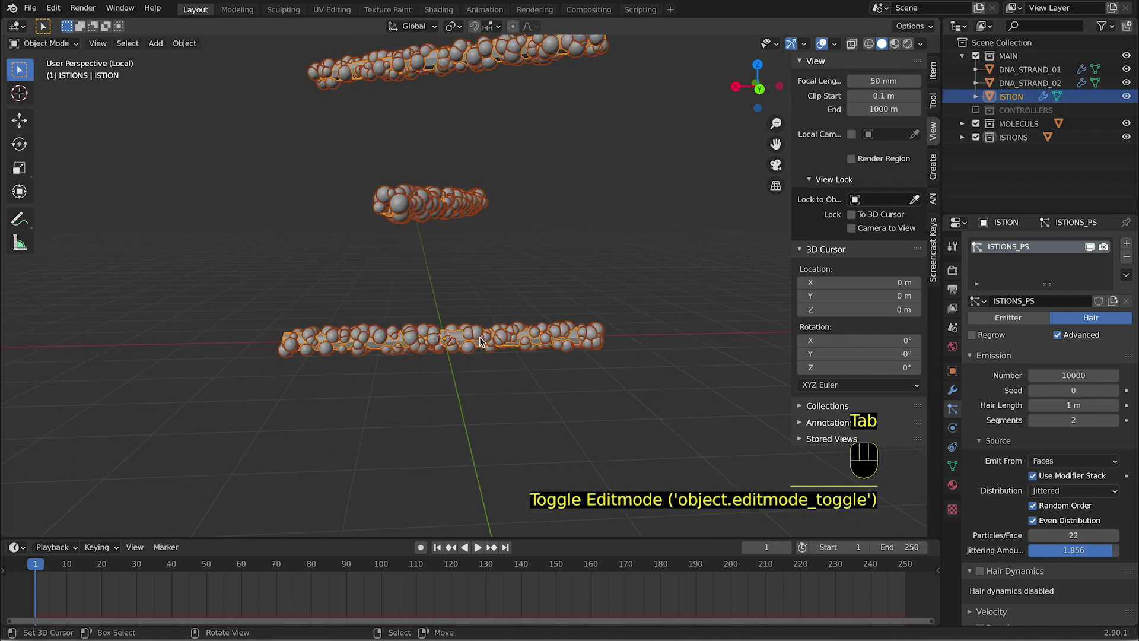
pyautogui.moveTo(487, 340); pyautogui.dragTo(489, 335)
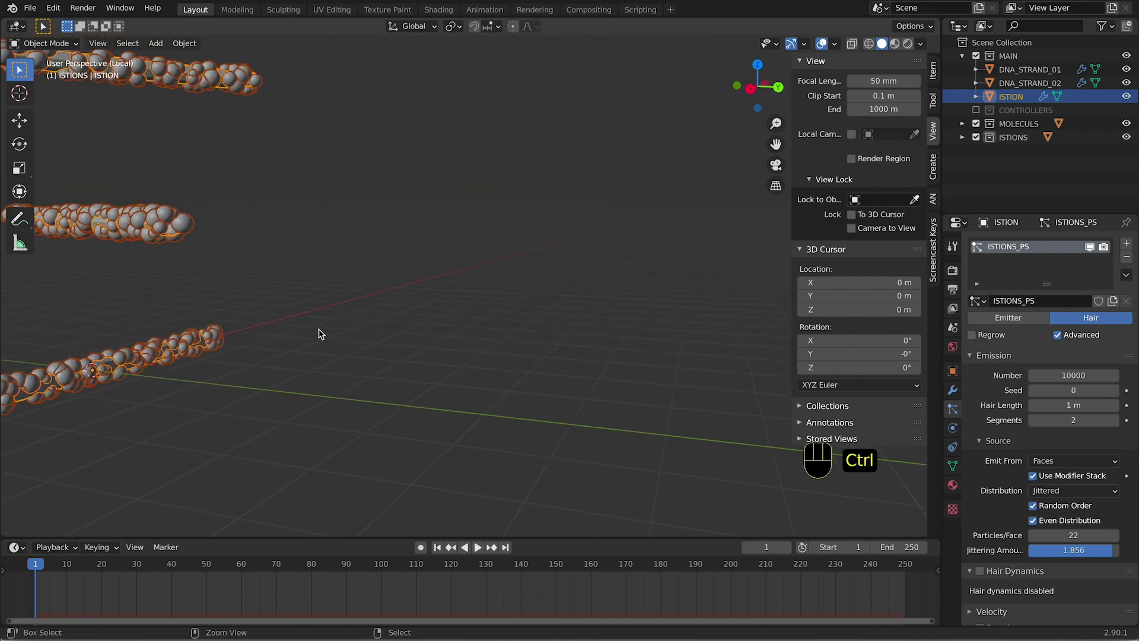
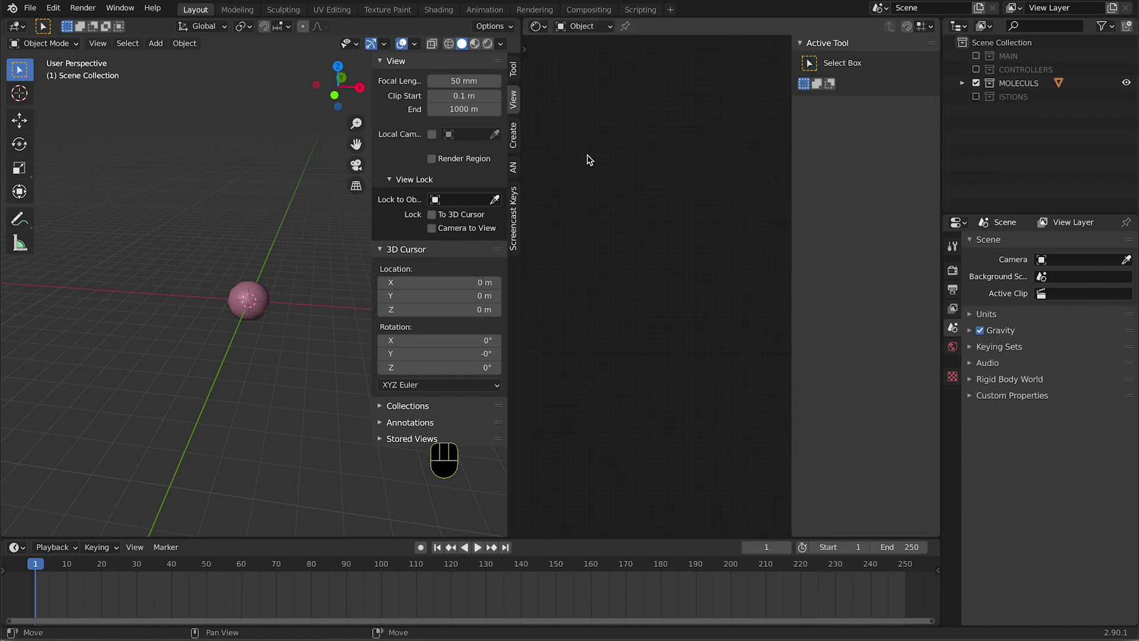
# Select sphere 01, show its MOLECULE_MAT nodes in Material Preview shading and zoom in on it
pyautogui.click(959, 490)
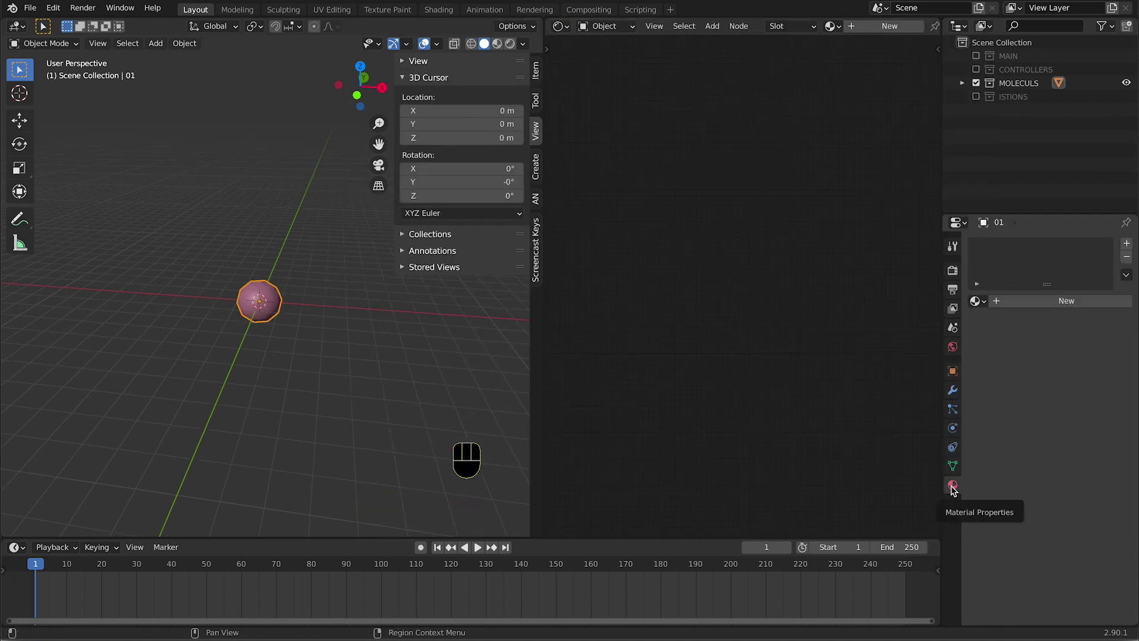
pyautogui.click(1058, 306)
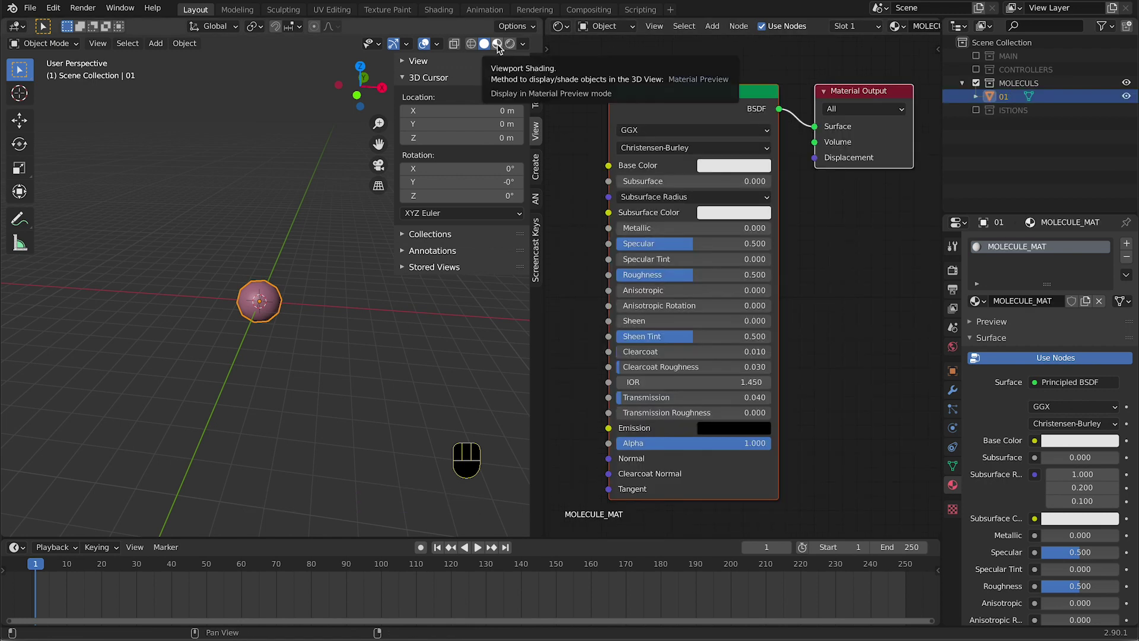
pyautogui.click(502, 47)
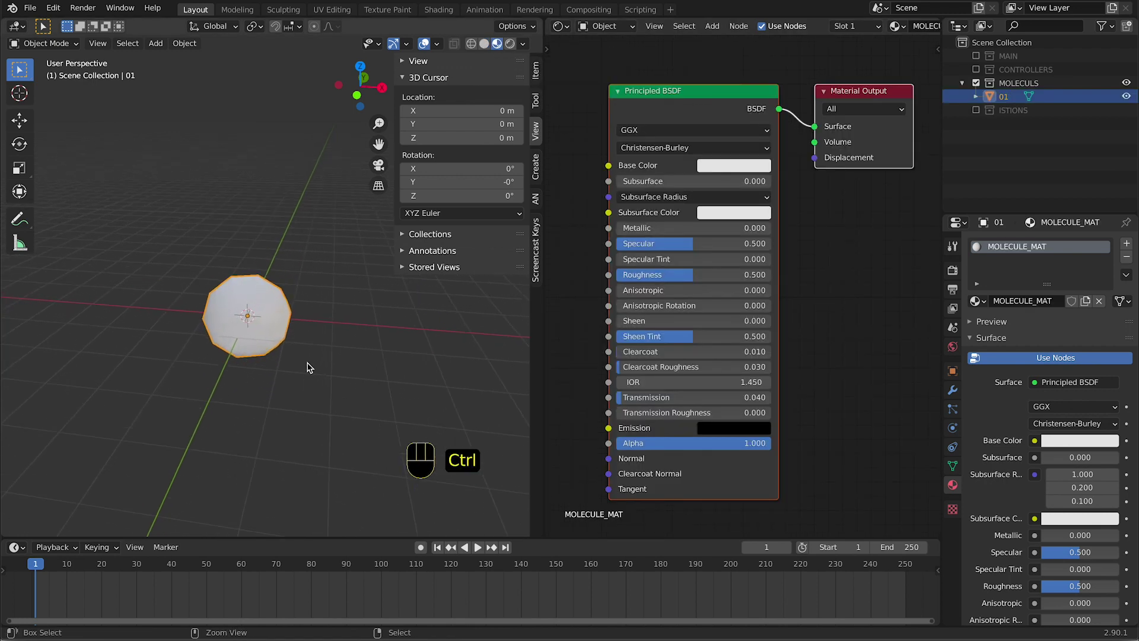
pyautogui.moveTo(311, 363); pyautogui.dragTo(432, 322)
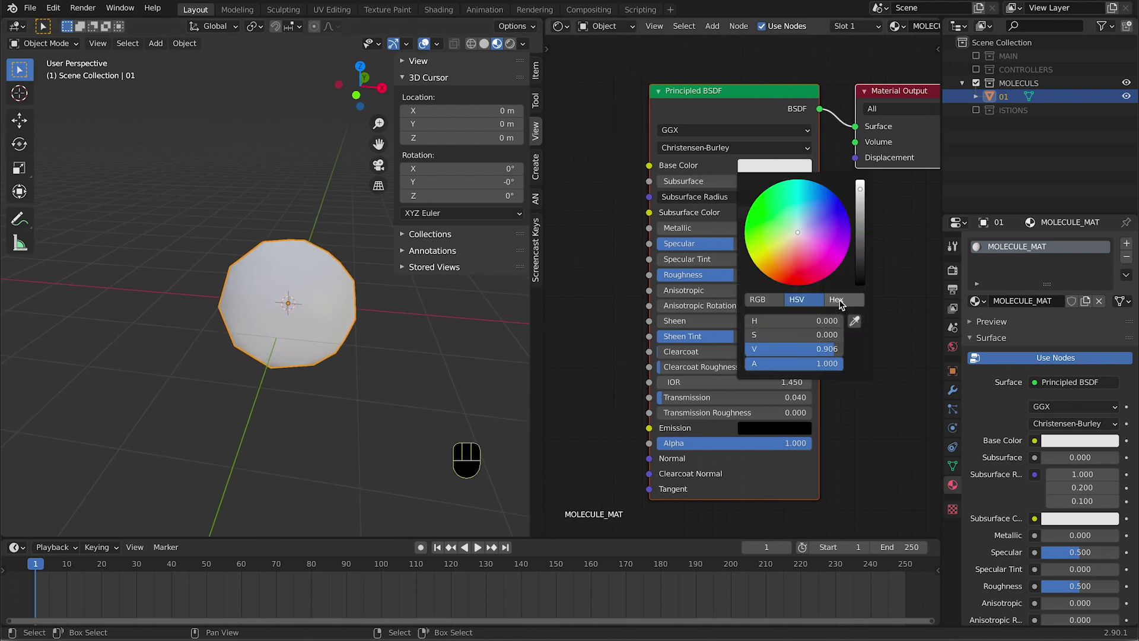
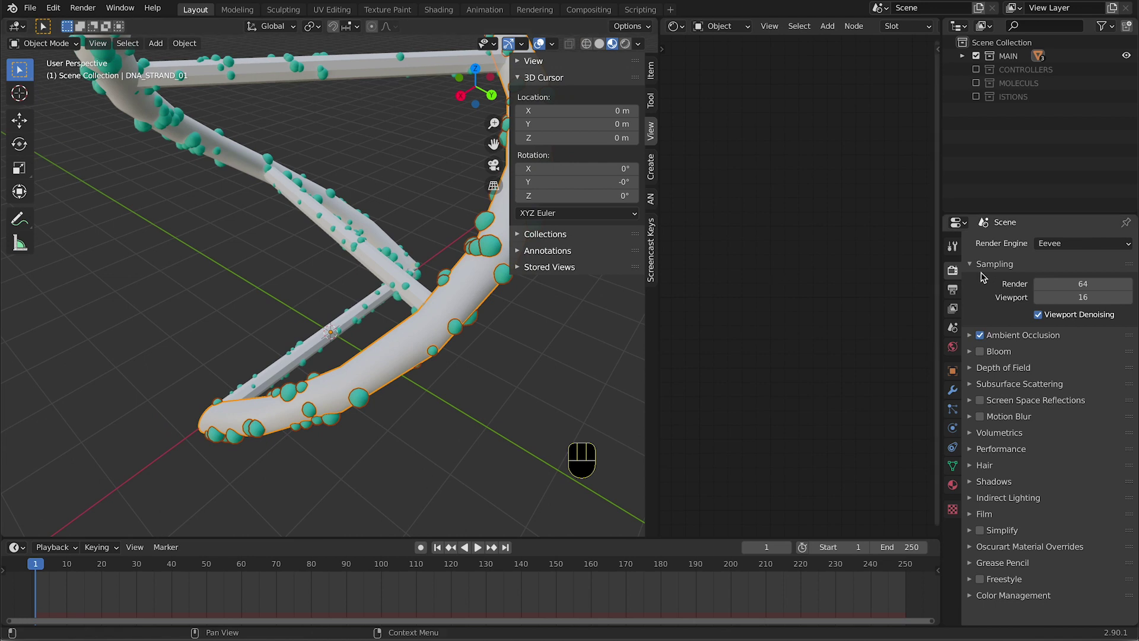
# Set MOLECULE_MAT roughness to 0.800, give ISTIONS_MAT an orange base colour, then hide ISTIONS again
pyautogui.click(983, 355)
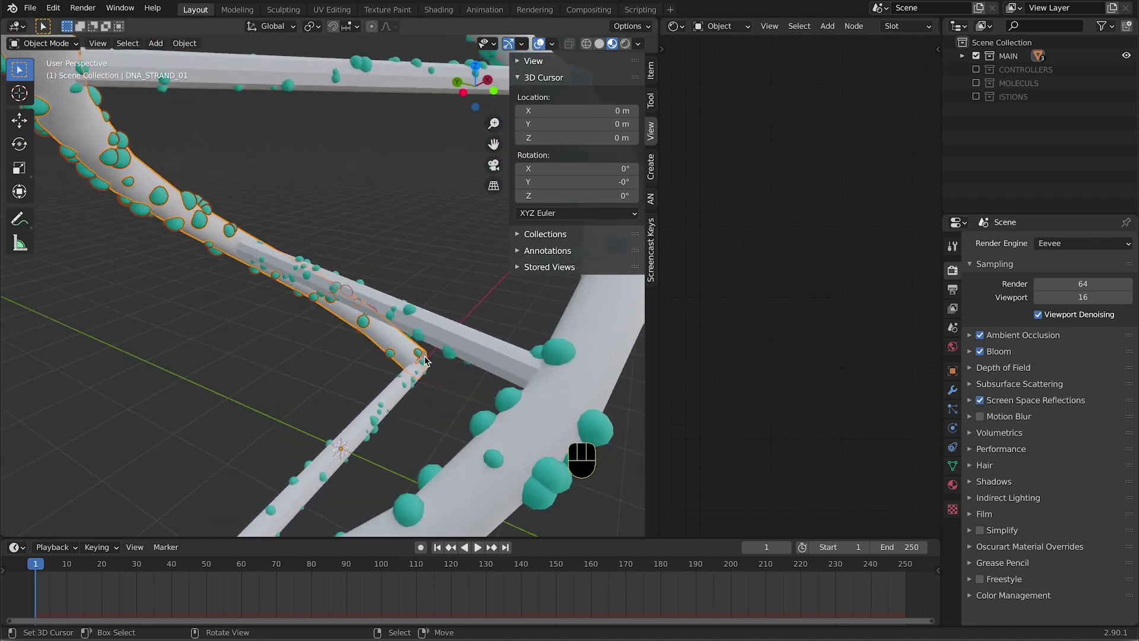
pyautogui.click(441, 334)
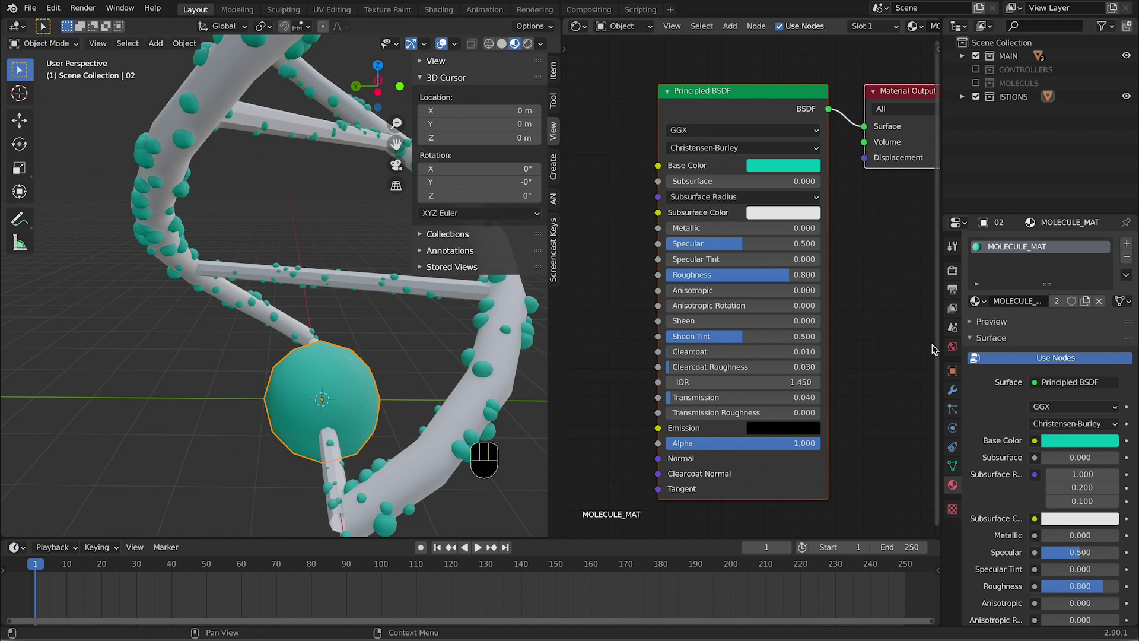
pyautogui.click(1091, 304)
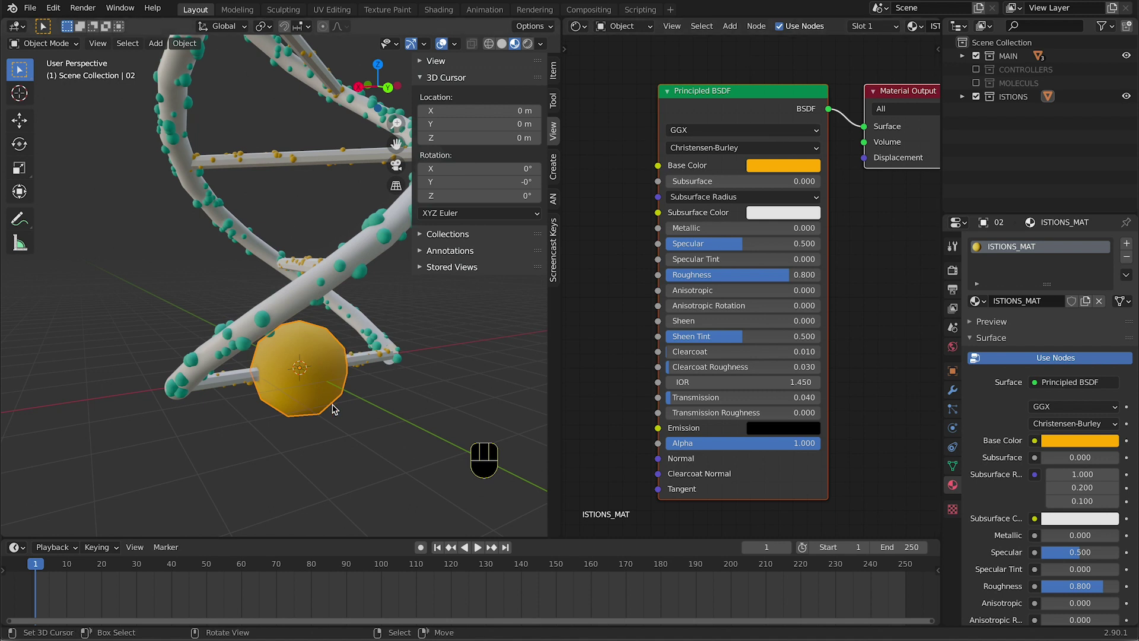
pyautogui.click(982, 98)
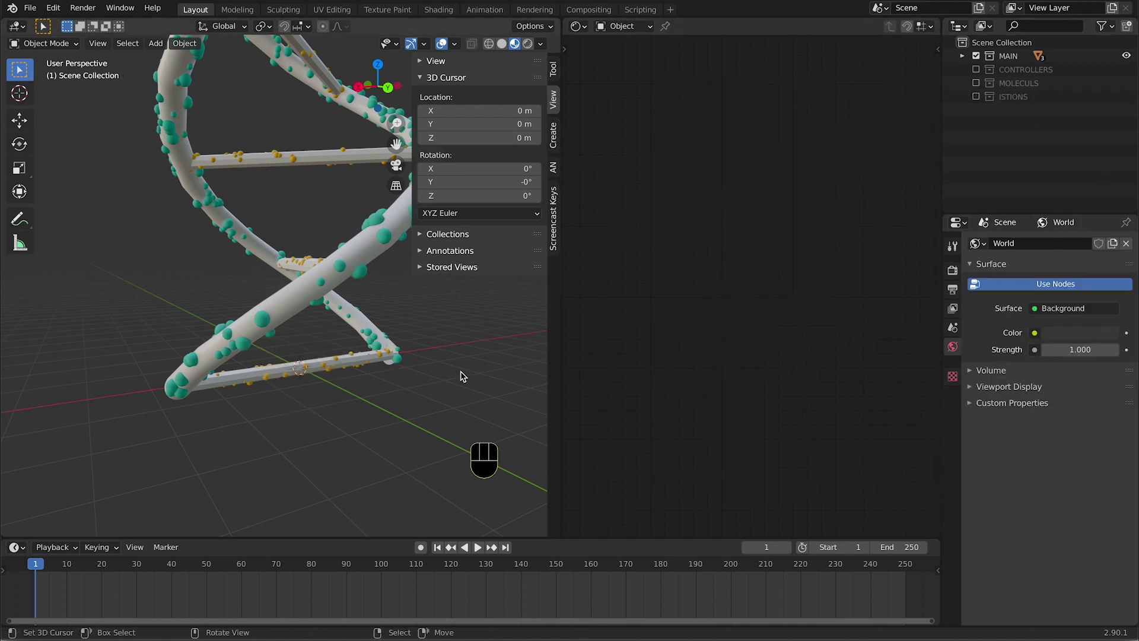
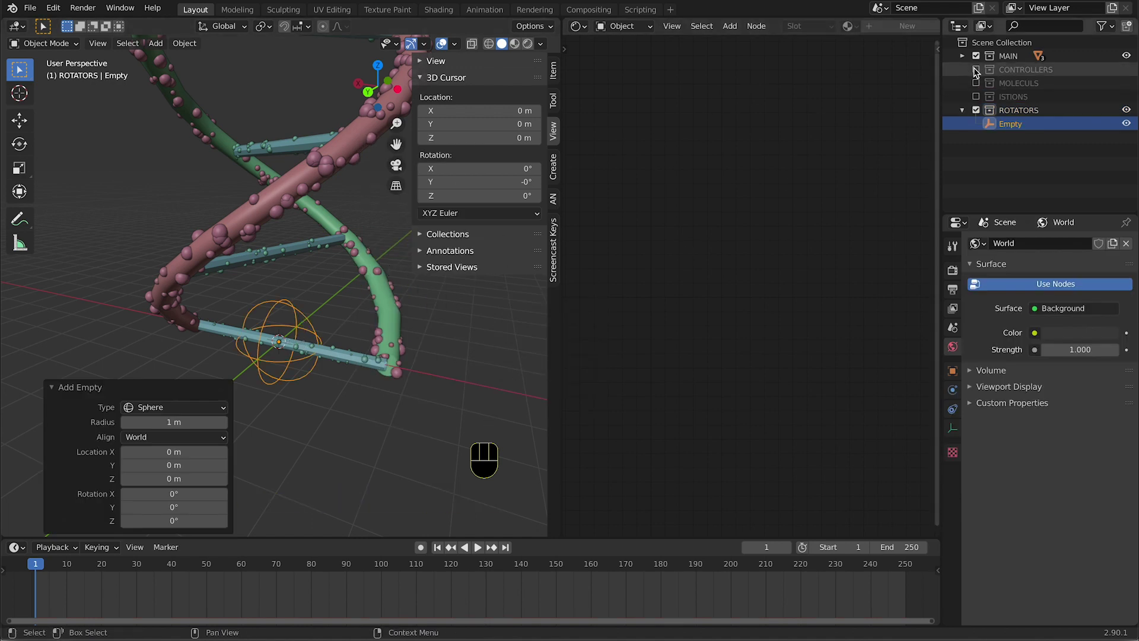
# Show the controllers, select the strands with ROTATOR_01 and parent them to the empty
pyautogui.click(979, 71)
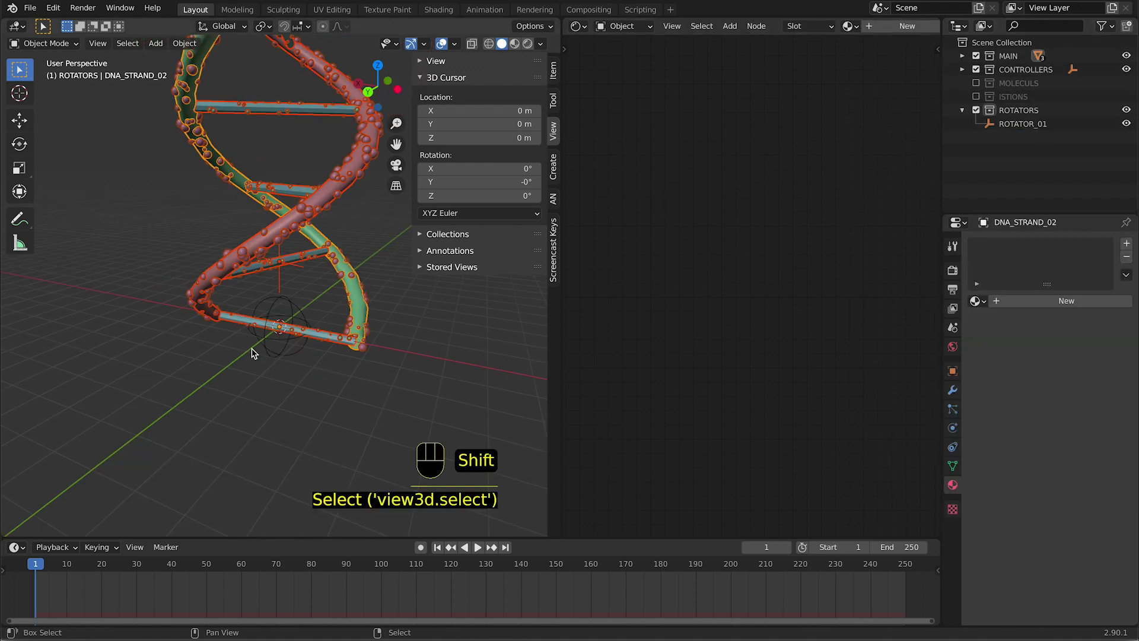
pyautogui.rightClick(275, 357)
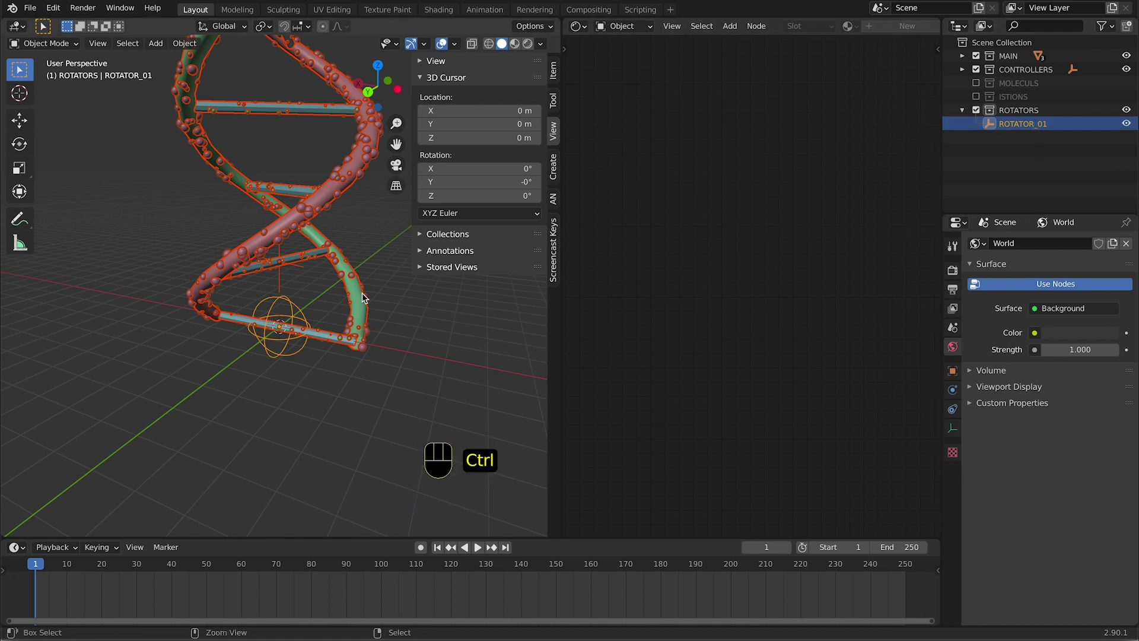
pyautogui.press('ctrl+p')
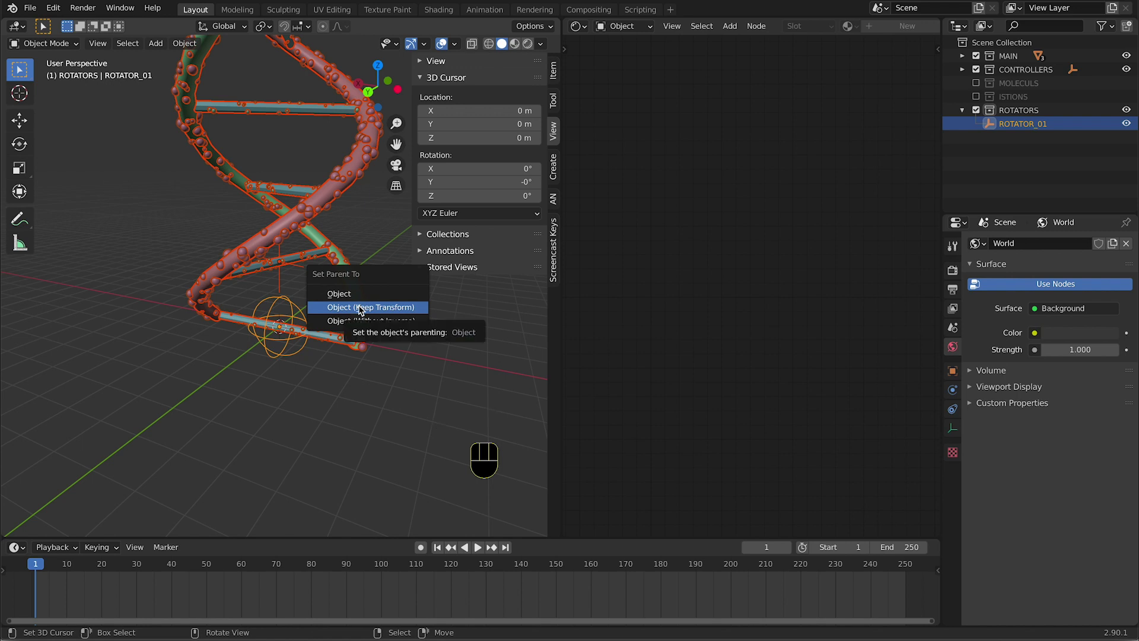
pyautogui.click(298, 359)
pyautogui.press('g')
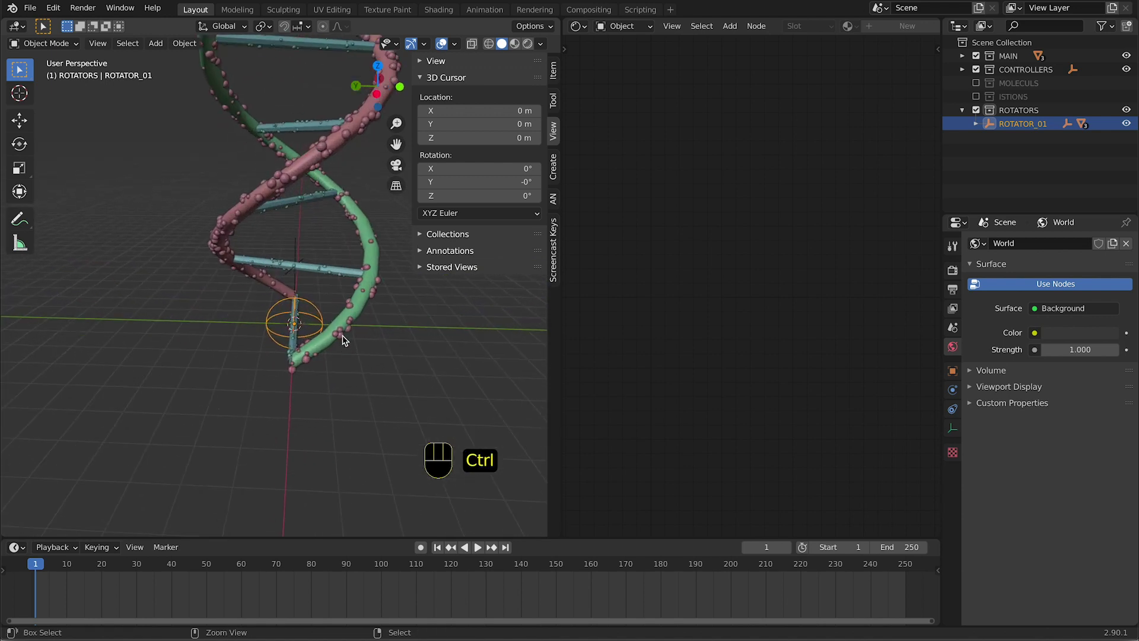
# Switch the viewport to rendered shading to see the lit helix
pyautogui.click(535, 47)
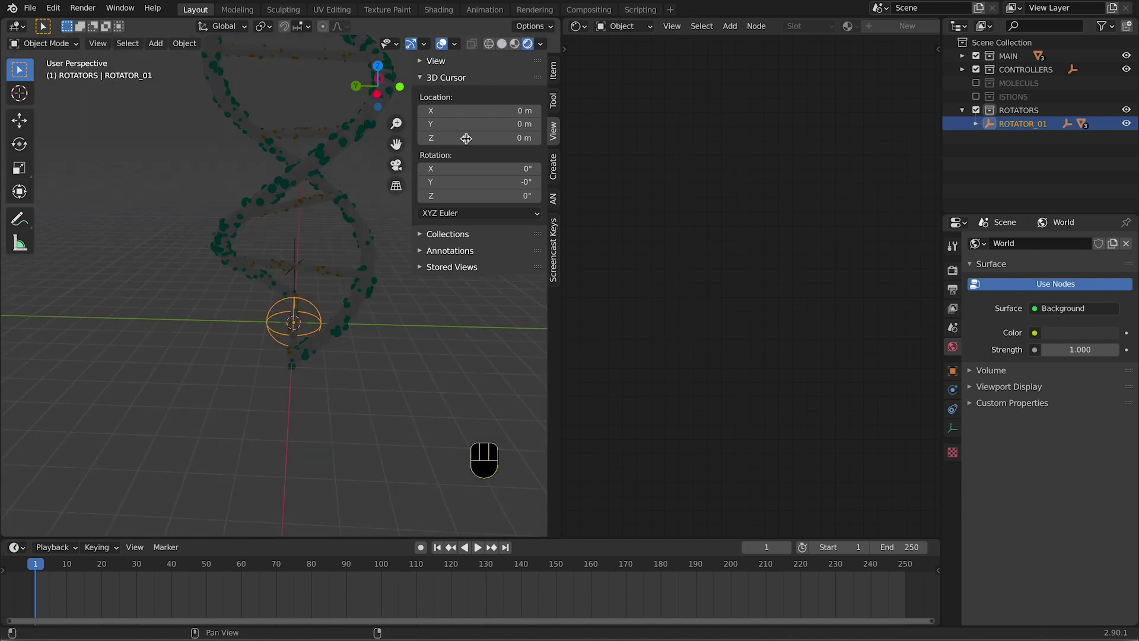
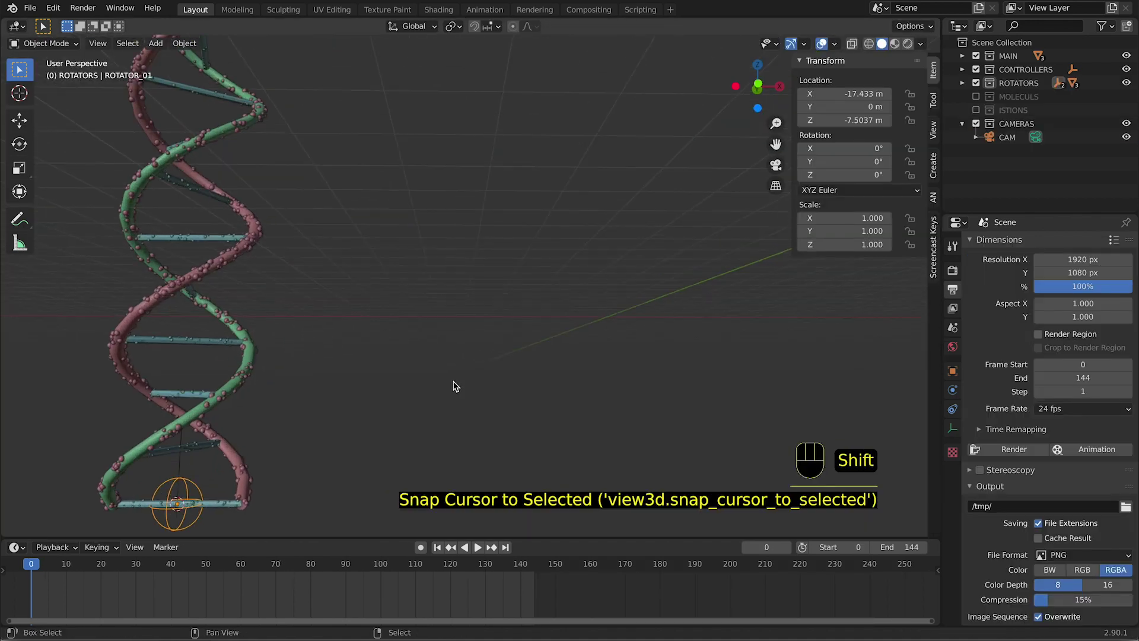
# Snap the 3D cursor to ROTATOR_01 and add a cube empty there
pyautogui.press('shift+a')
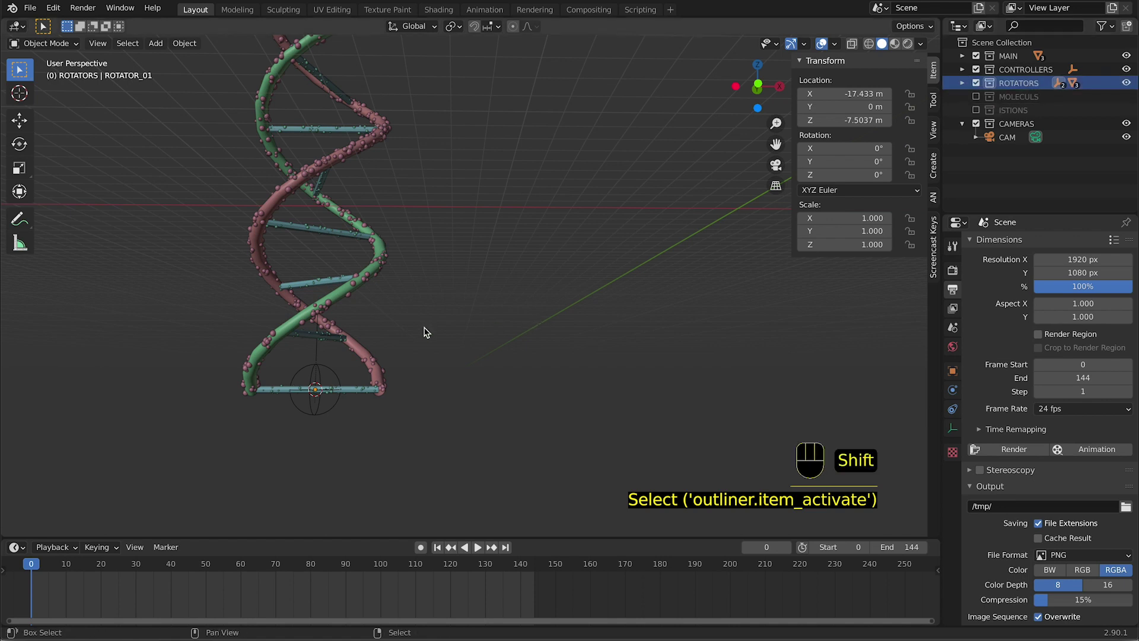
pyautogui.press('a')
pyautogui.click(1022, 87)
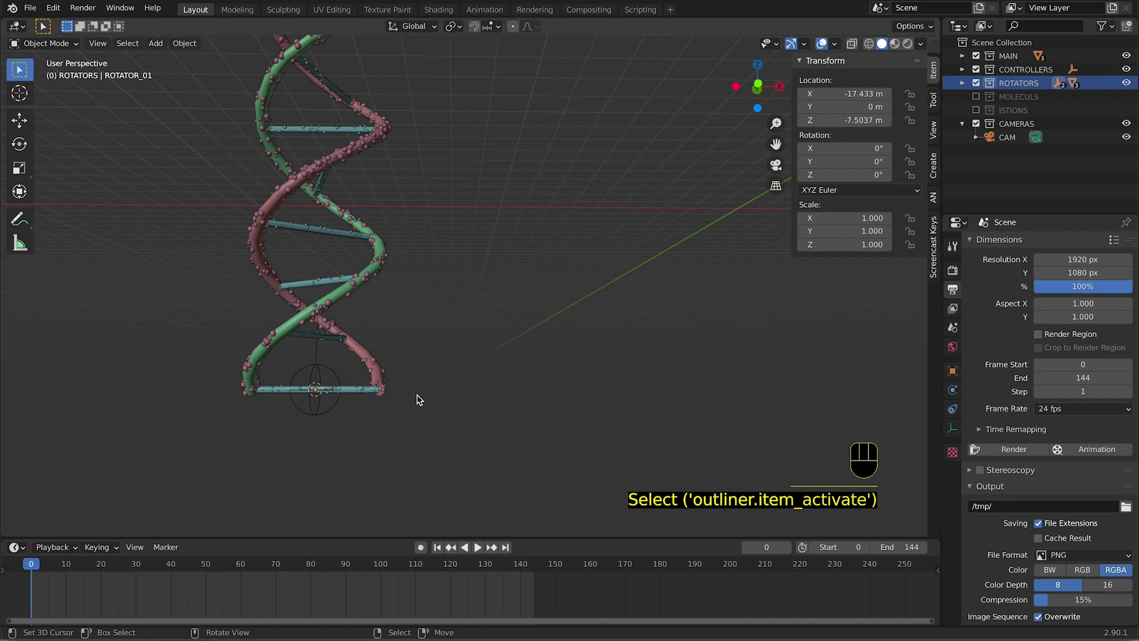
pyautogui.press('shift+a')
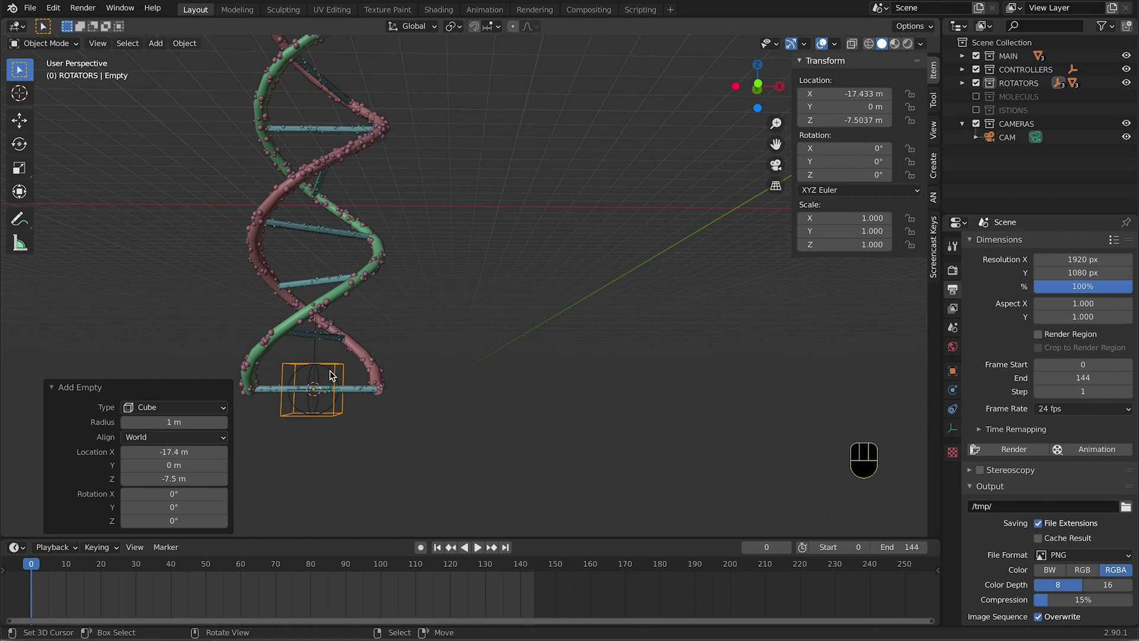
# Parent ROTATOR_01 to the cube empty tilted 49° on Y and view it through the camera
pyautogui.click(332, 374)
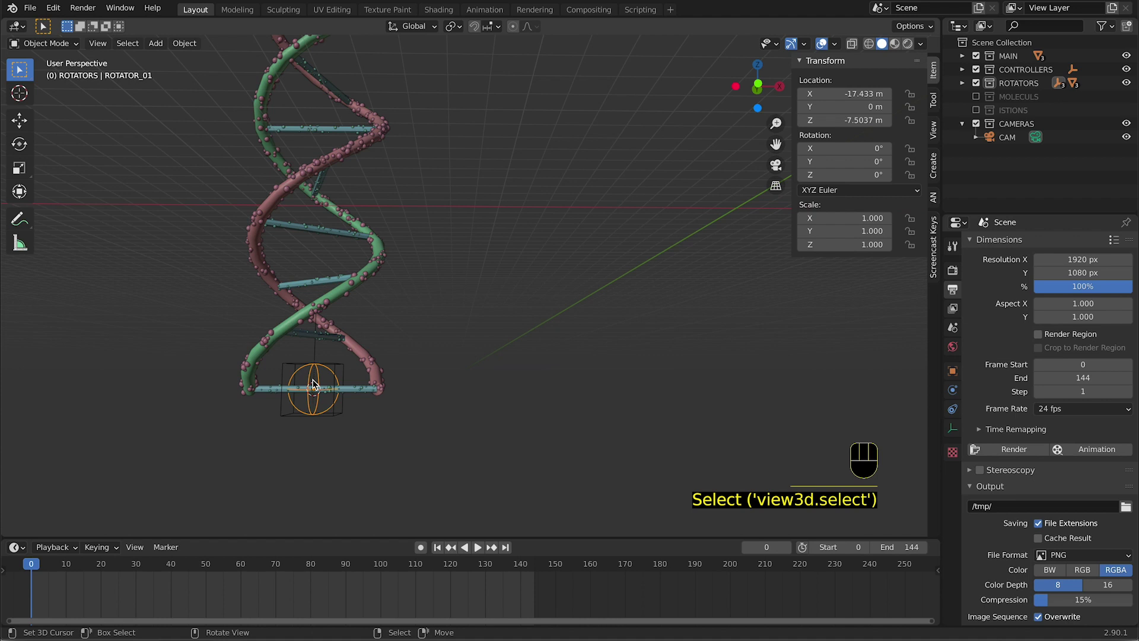
pyautogui.rightClick(345, 370)
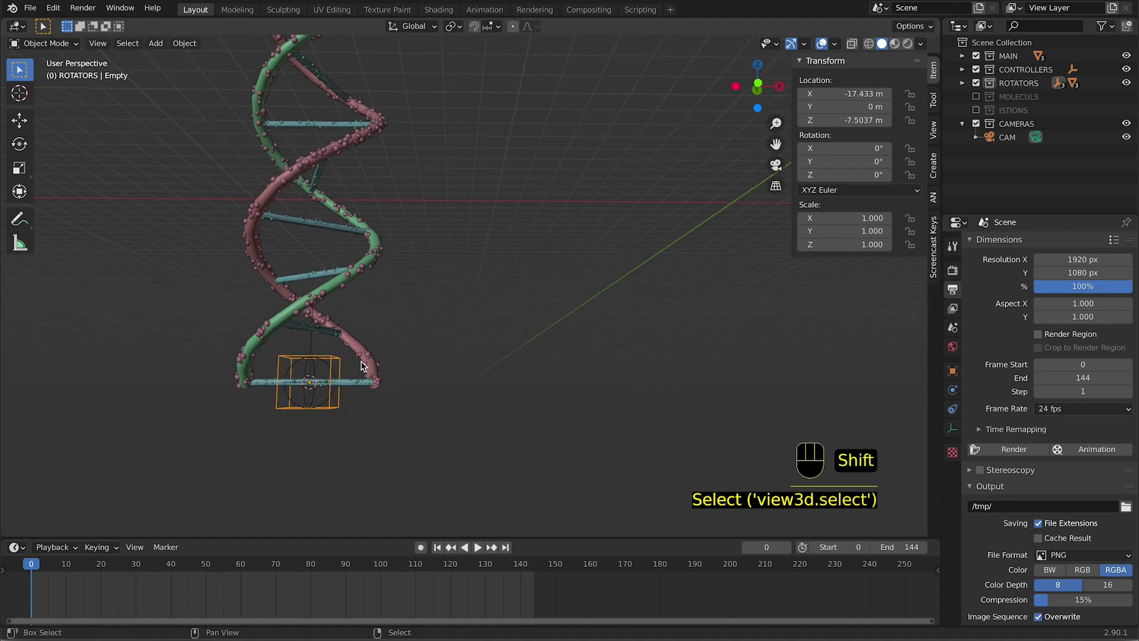
pyautogui.press('ctrl+p')
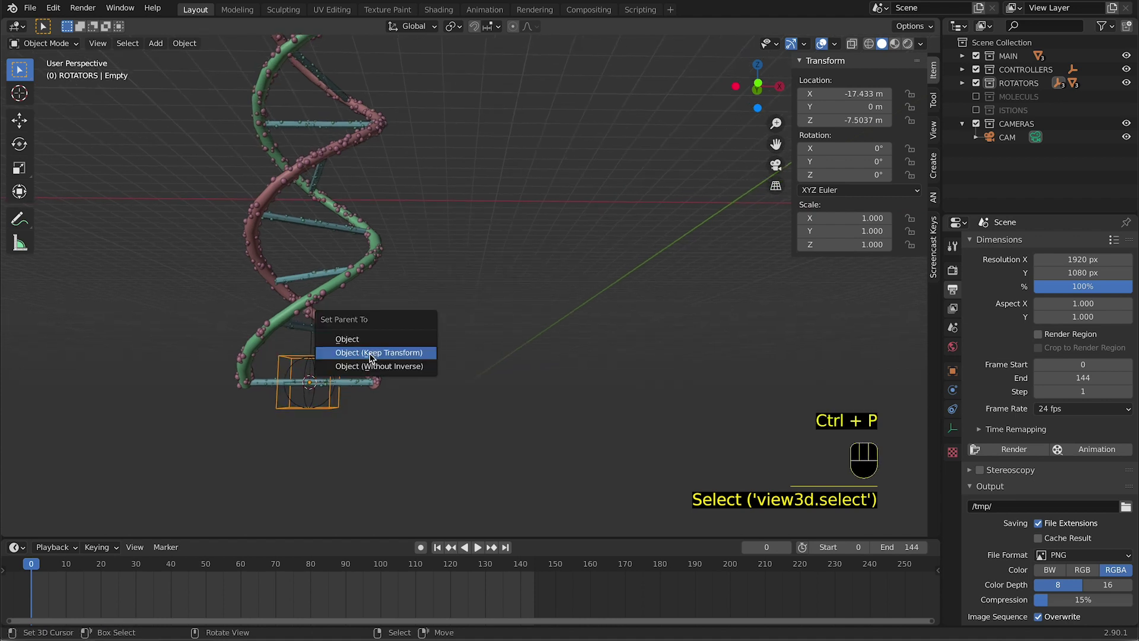
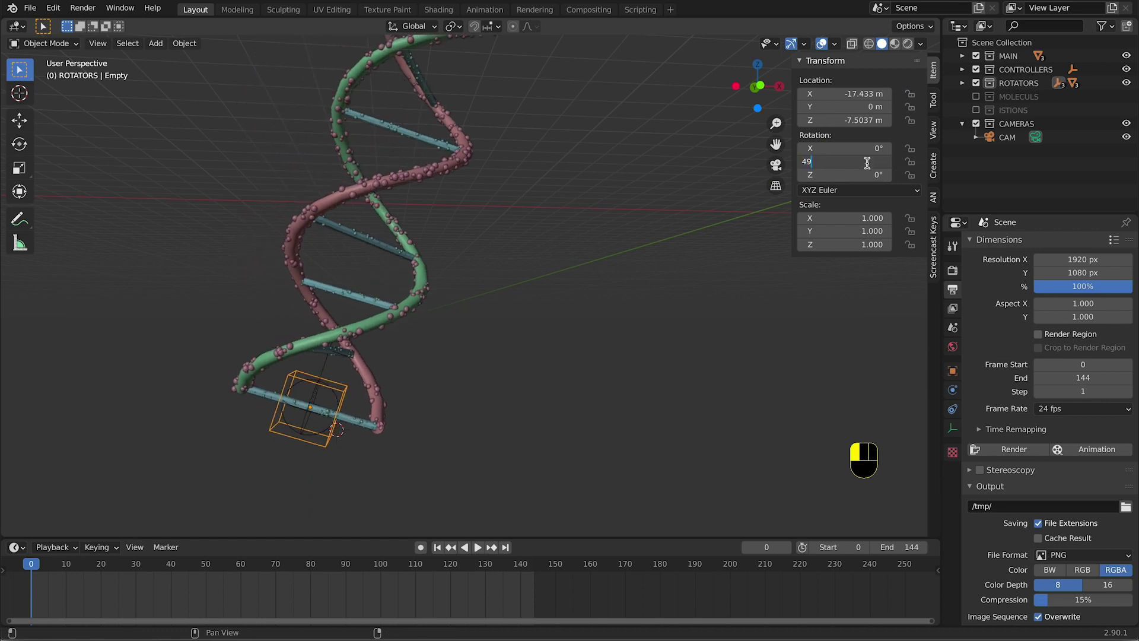
pyautogui.press('KP_0')
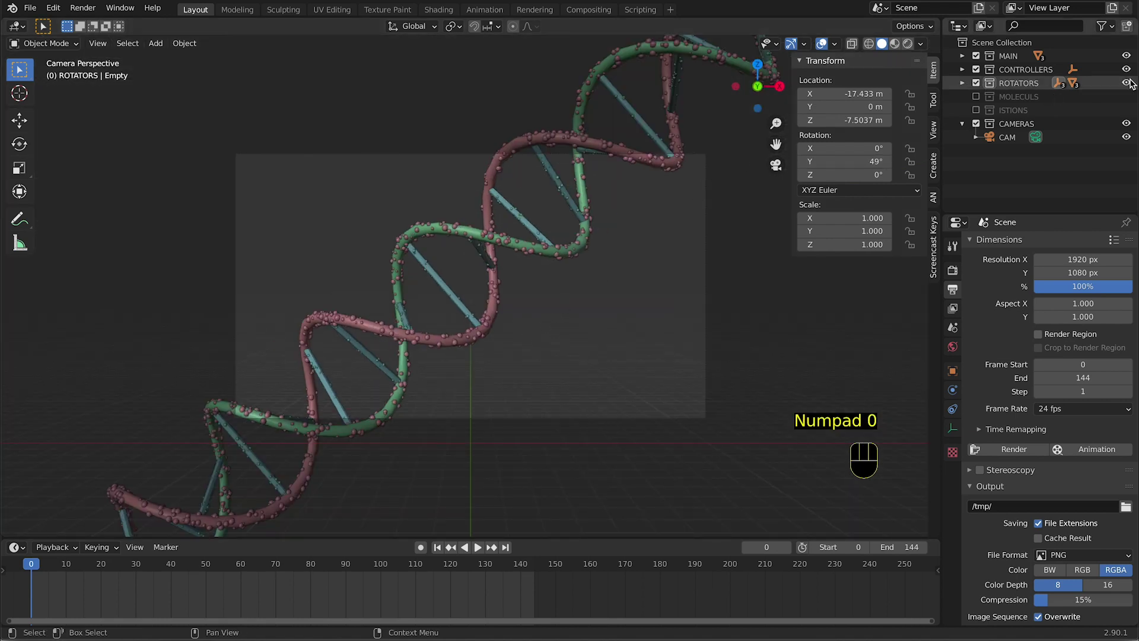
pyautogui.click(967, 86)
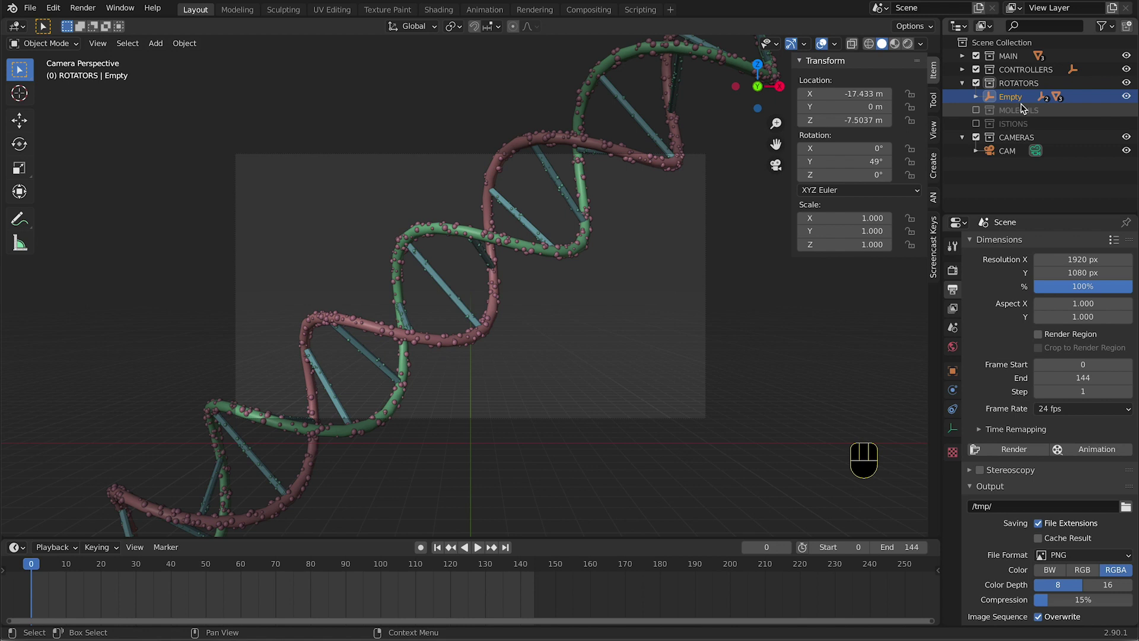
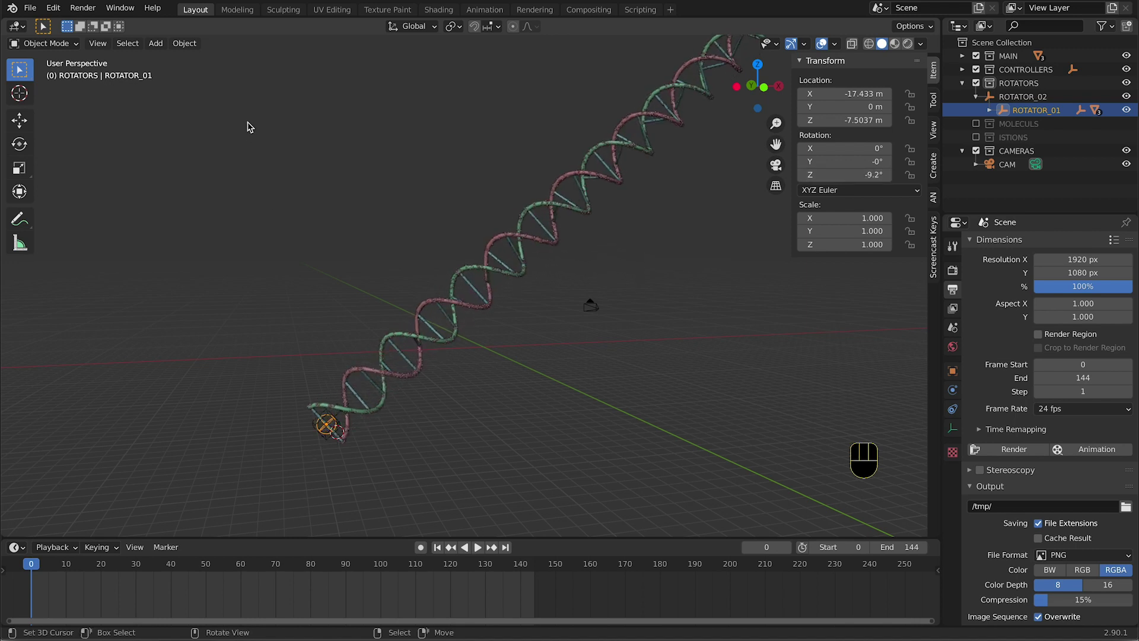
# Keyframe ROTATOR_01's starting rotation and play back the helix spinning around Z
pyautogui.click(31, 482)
pyautogui.press('space')
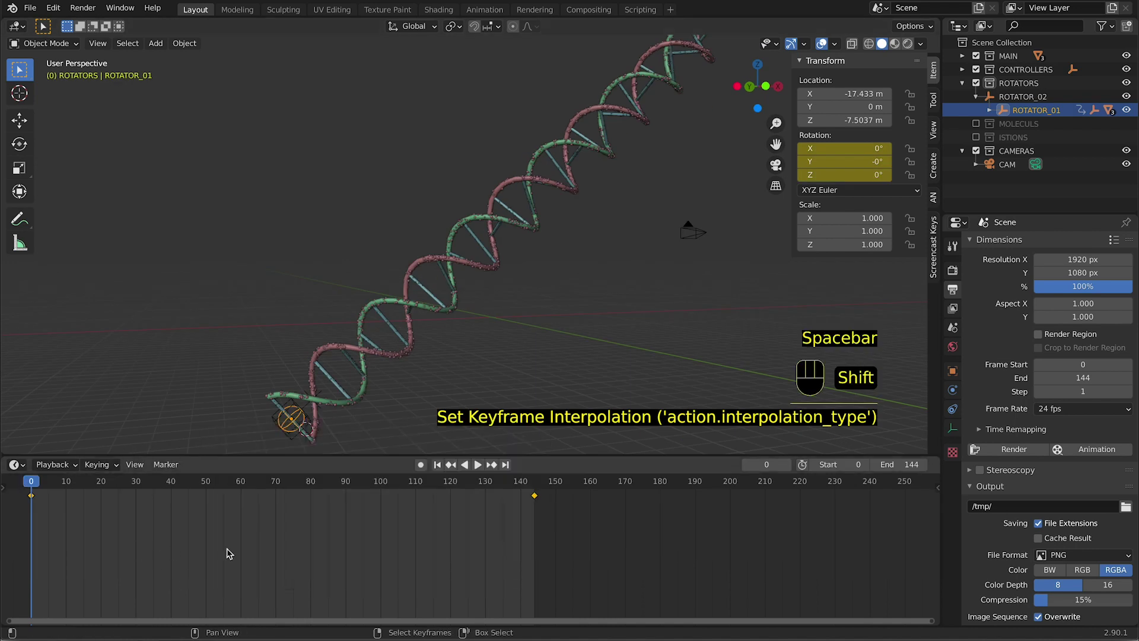
pyautogui.press('space')
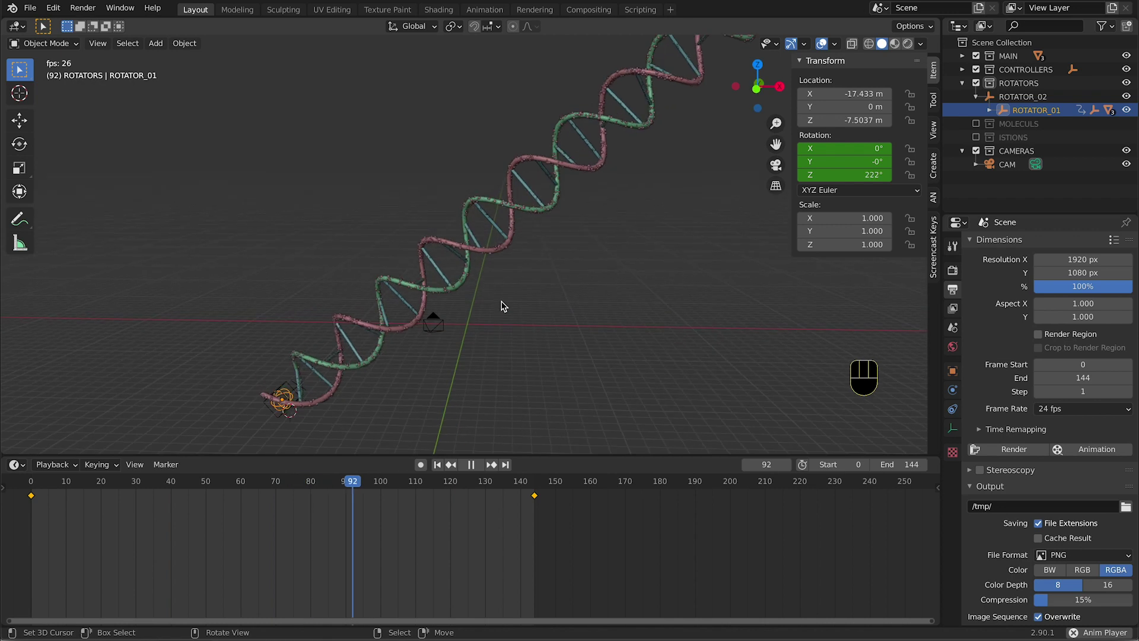
# Select the CAM camera, keyframe its location at frame 144 and jump back to frame 0
pyautogui.press('shift+space')
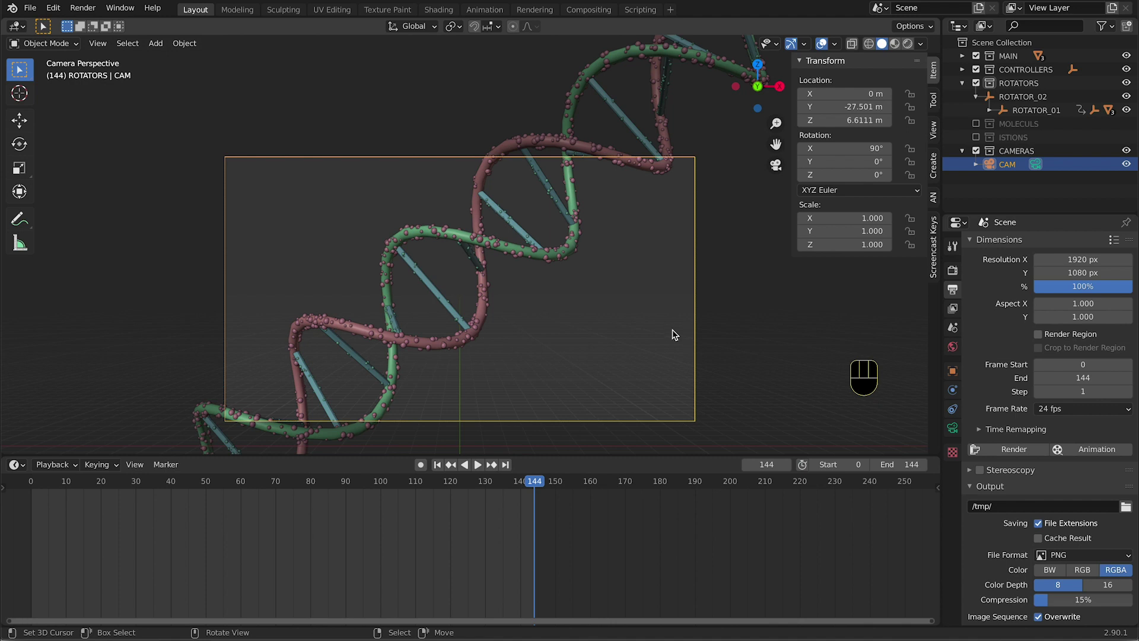
pyautogui.moveTo(541, 481); pyautogui.dragTo(589, 431)
pyautogui.press('i')
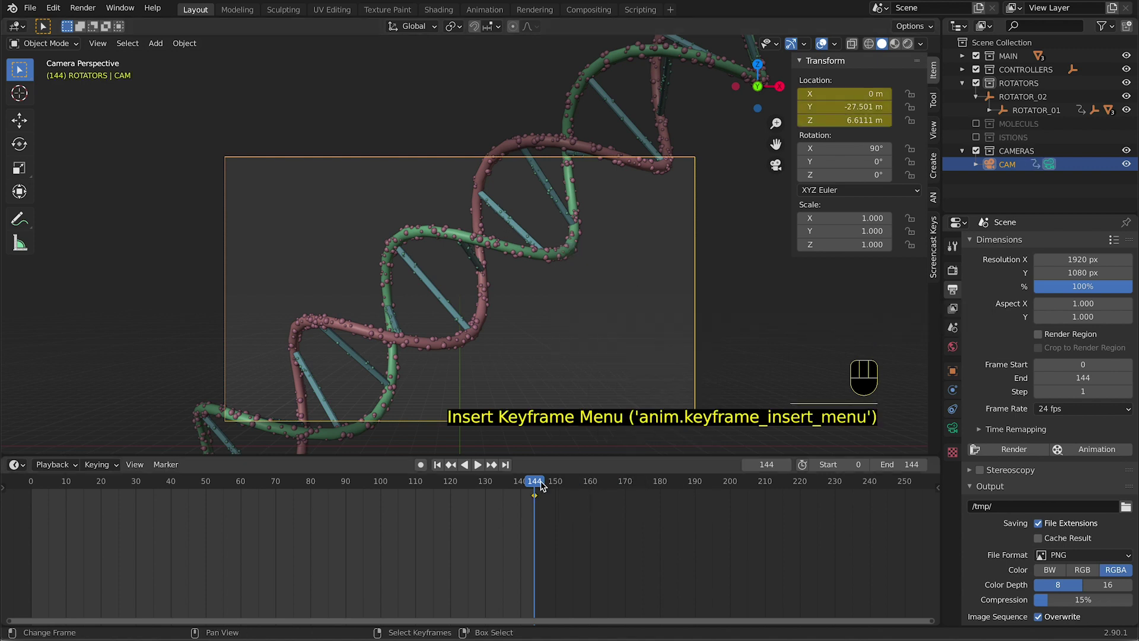
pyautogui.moveTo(544, 486); pyautogui.dragTo(783, 554)
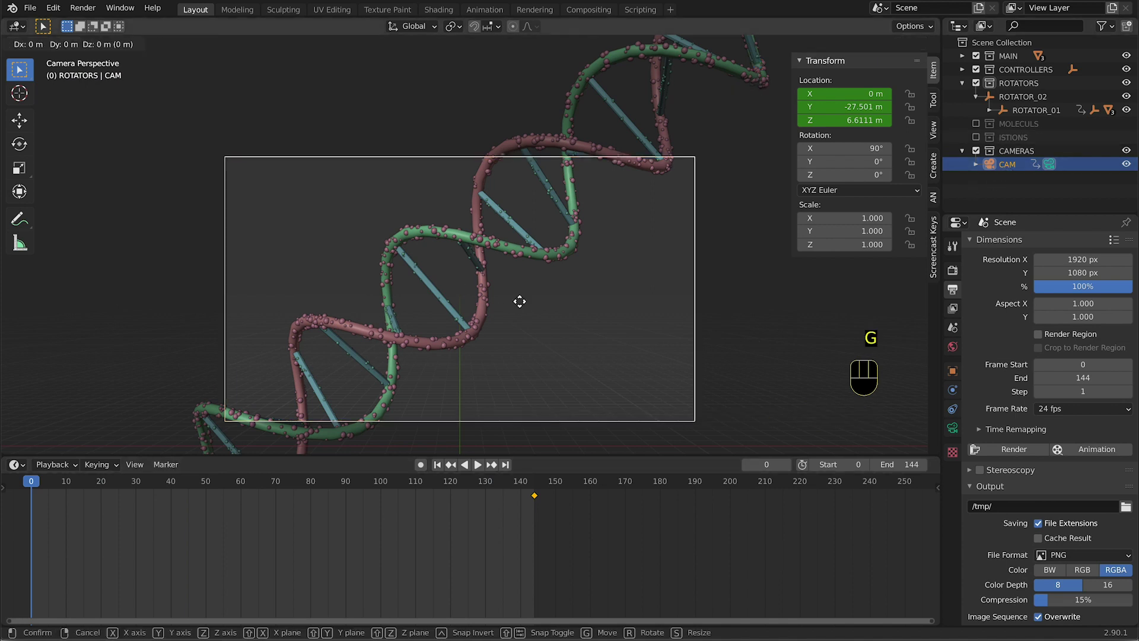
# Slide the camera along X to about -22.6 m, keyframe it and play back the move
pyautogui.press('g')
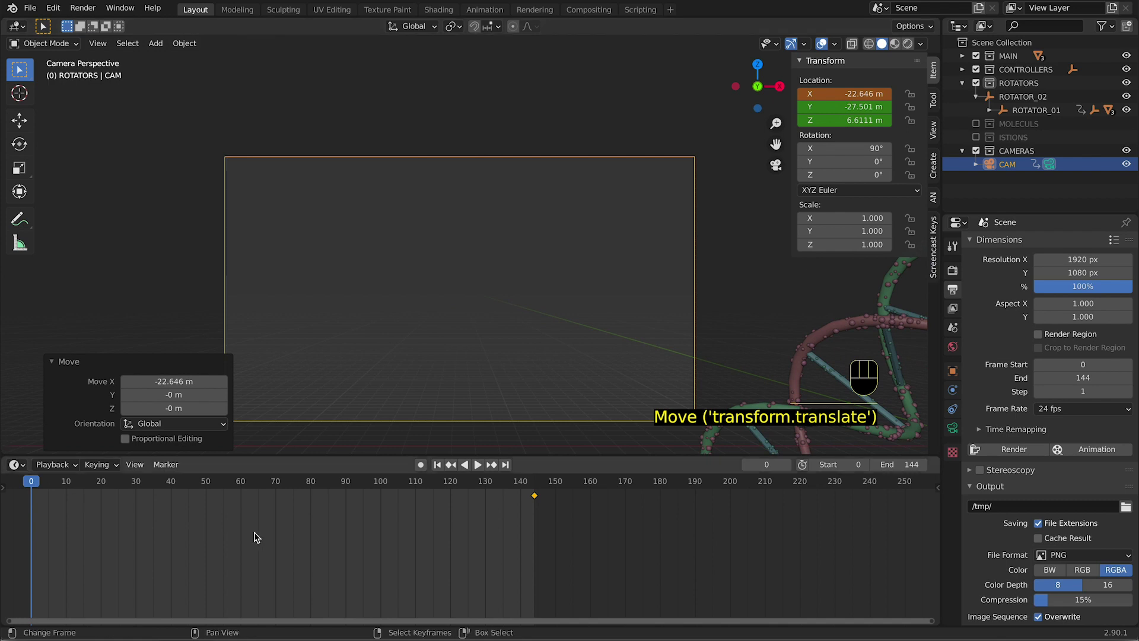
pyautogui.press('i')
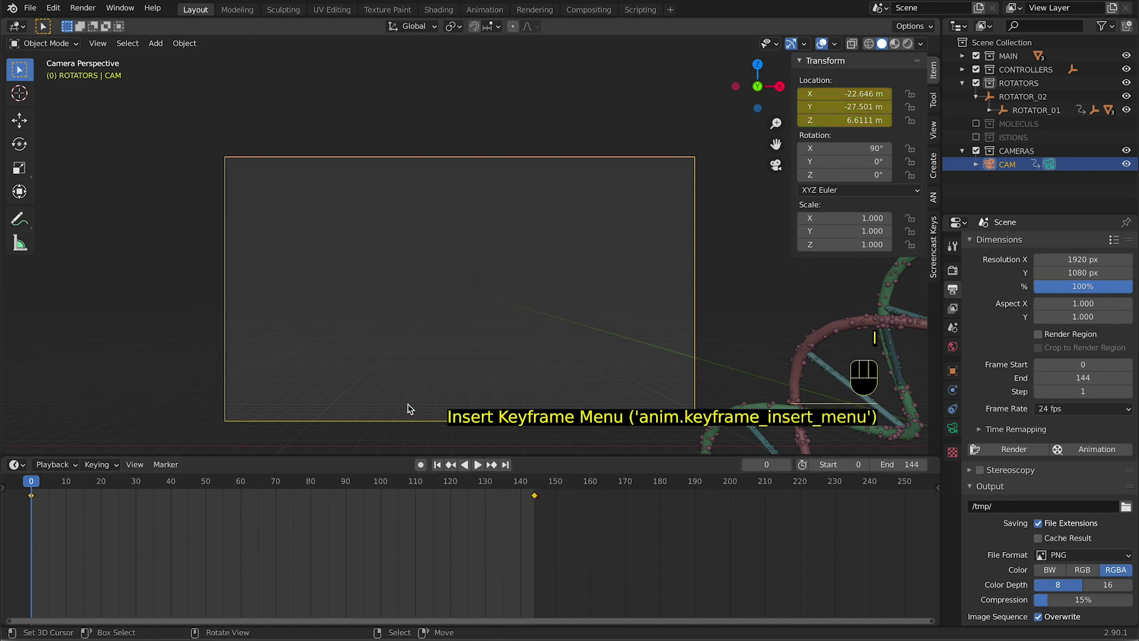
pyautogui.press('space')
pyautogui.press('shift+space')
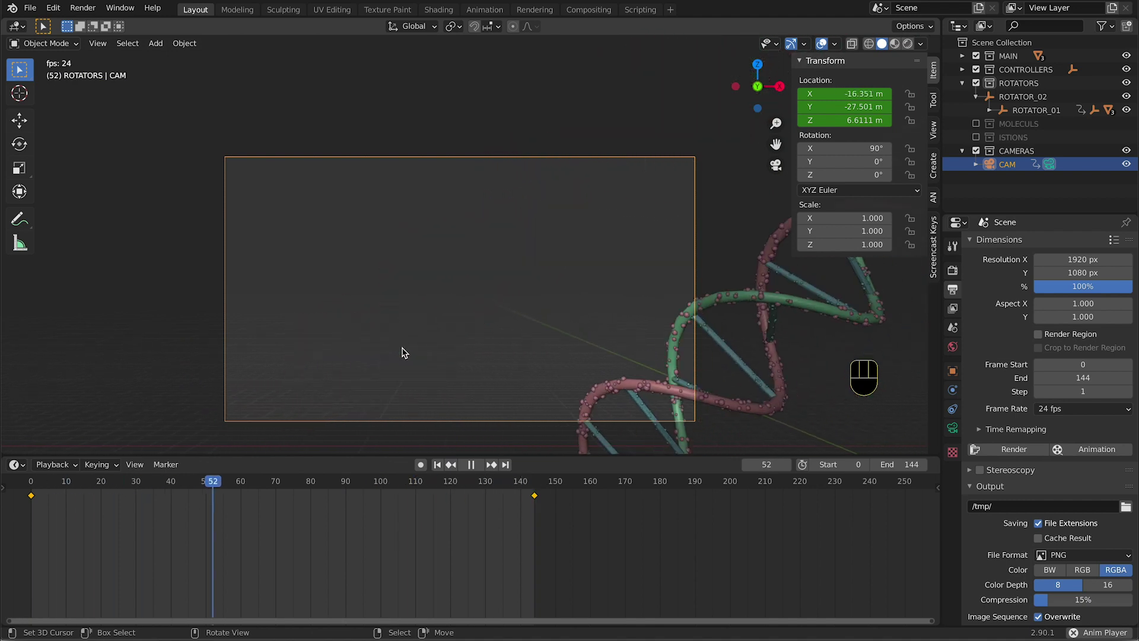
# Duplicate the rotating helix rig as ROTATOR_02.001 and move it away from the original
pyautogui.press('shift+d')
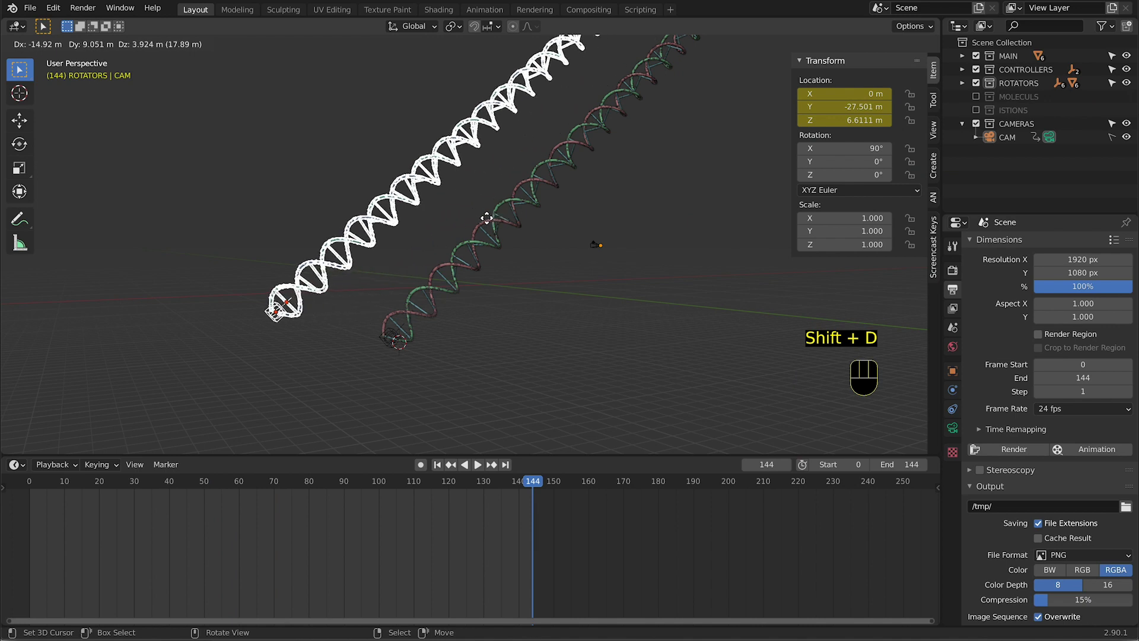
pyautogui.rightClick(280, 325)
pyautogui.press('g')
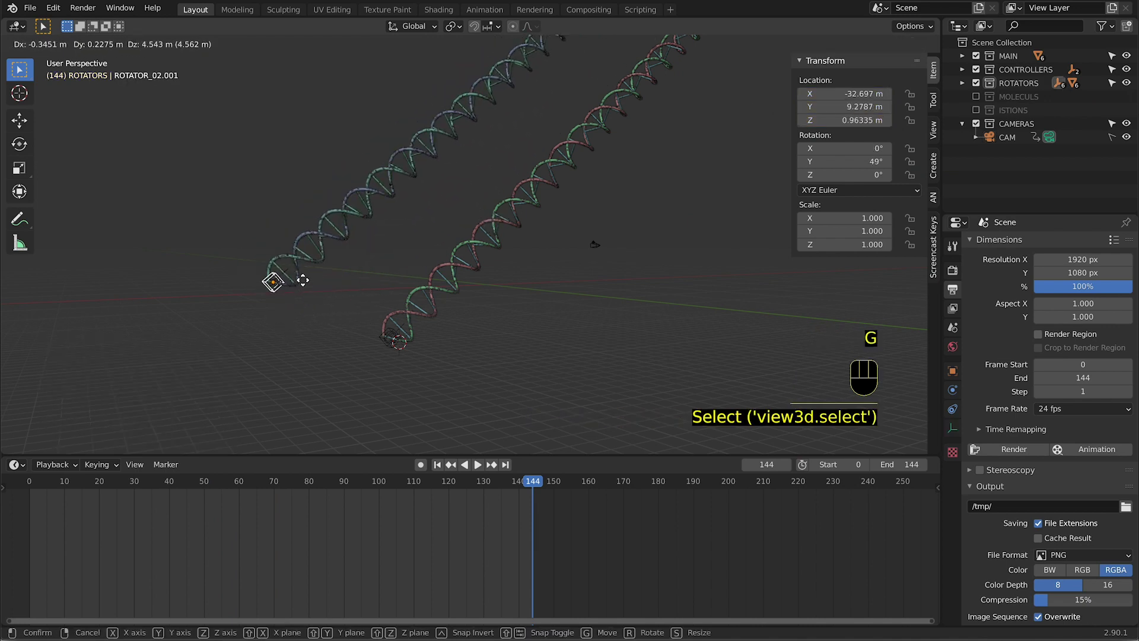
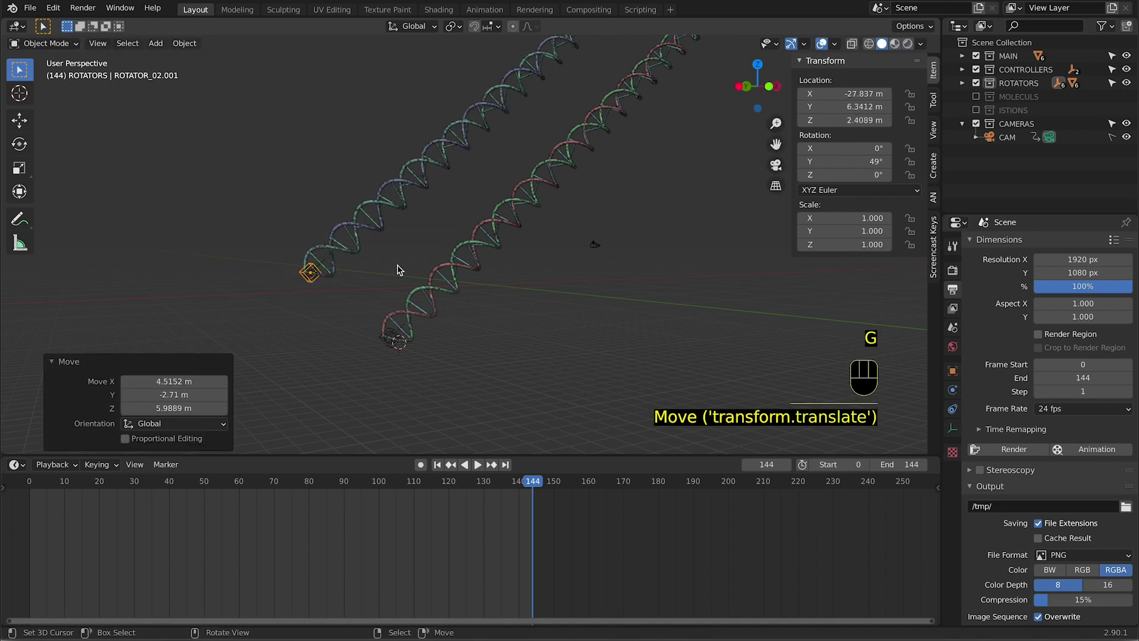
# From the camera view, slide the copied helix along X into the frame
pyautogui.press('KP_0')
pyautogui.moveTo(479, 485); pyautogui.dragTo(398, 351)
pyautogui.press('g')
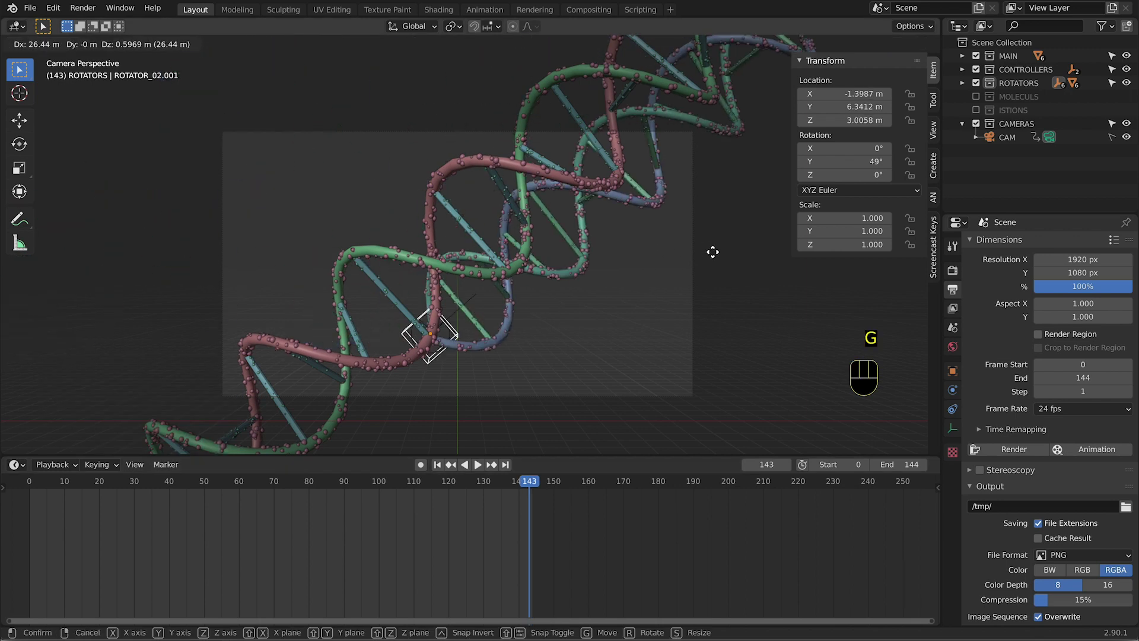
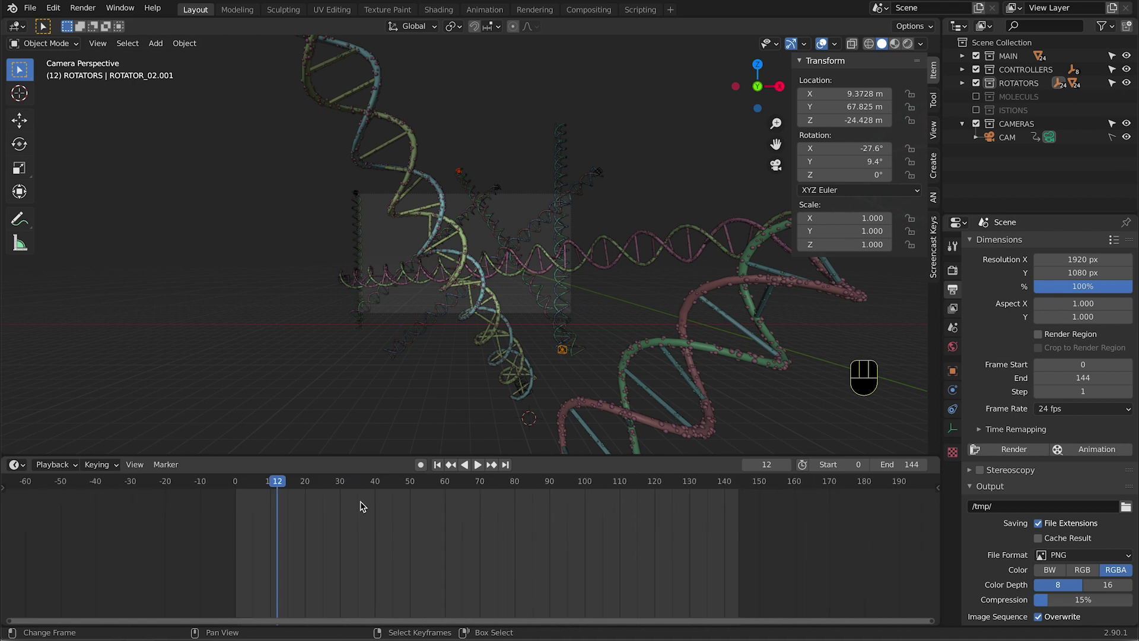
# Scrub the timeline to check the motion and switch the viewport to material preview shading
pyautogui.moveTo(445, 476); pyautogui.dragTo(570, 297)
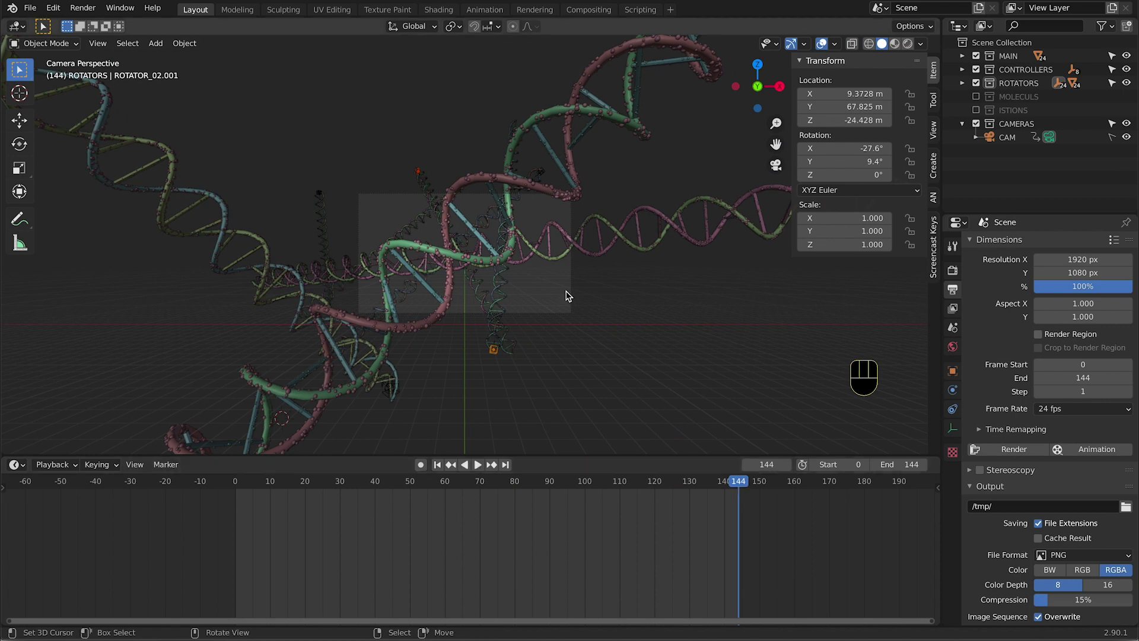
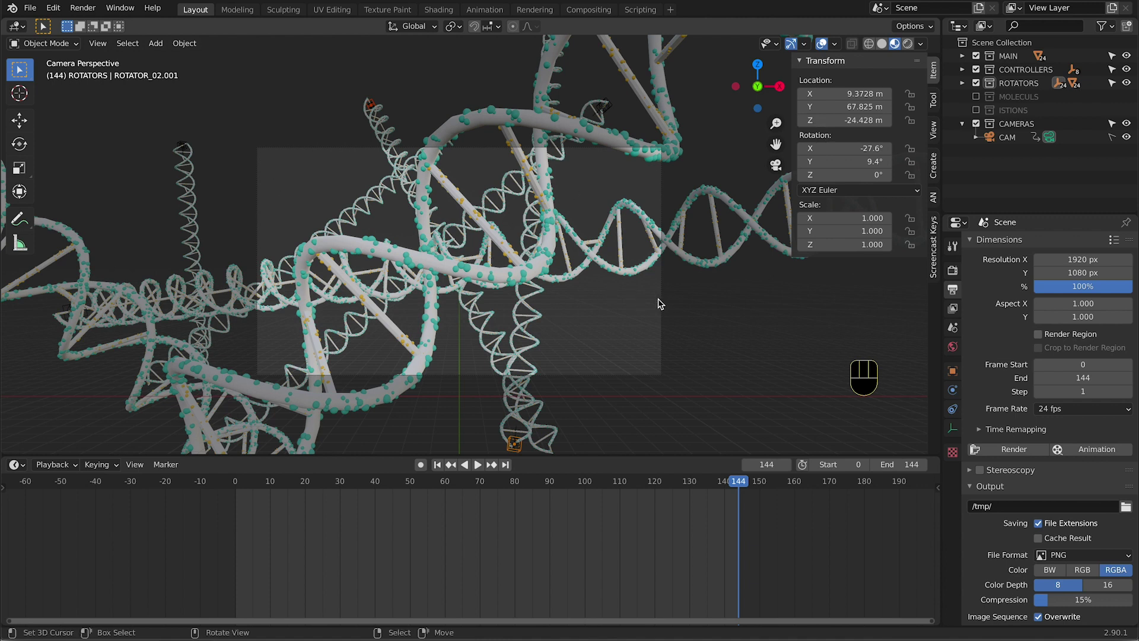
pyautogui.click(662, 304)
pyautogui.rightClick(662, 304)
pyautogui.click(663, 299)
pyautogui.rightClick(664, 299)
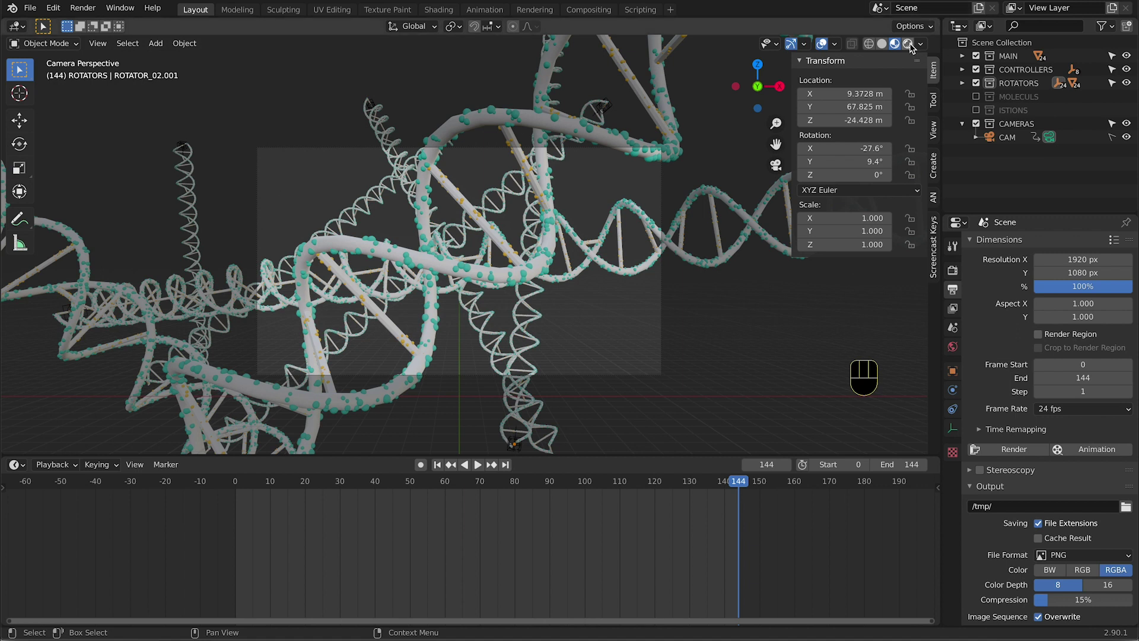
# Inspect the scene in rendered preview and enable Depth of Field on the camera with F-stop 0.7
pyautogui.click(912, 47)
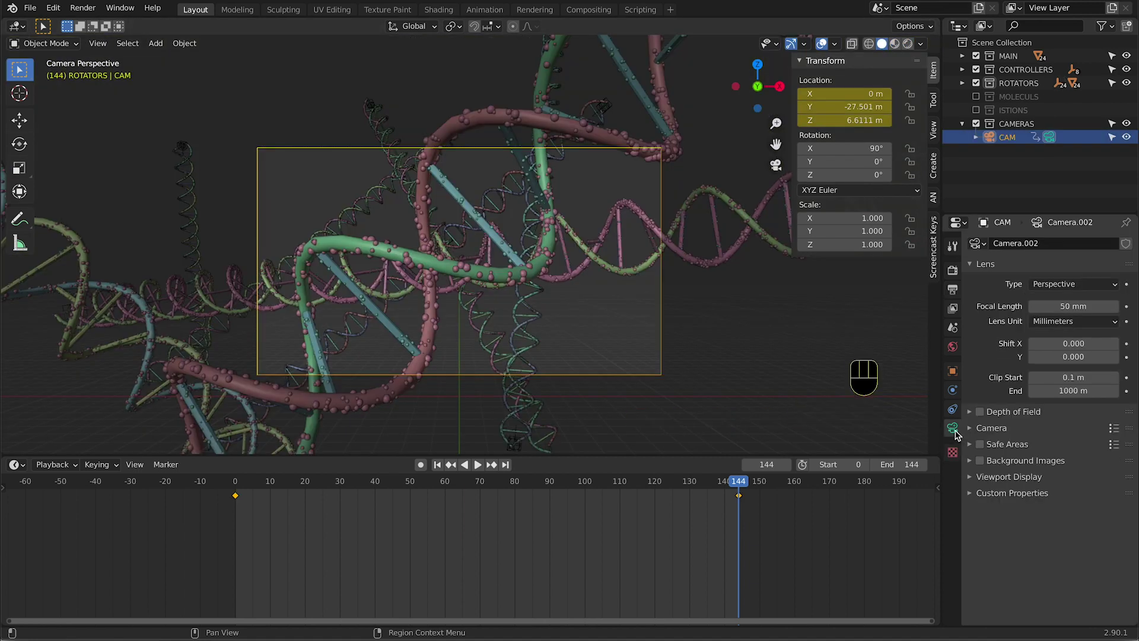
pyautogui.click(986, 416)
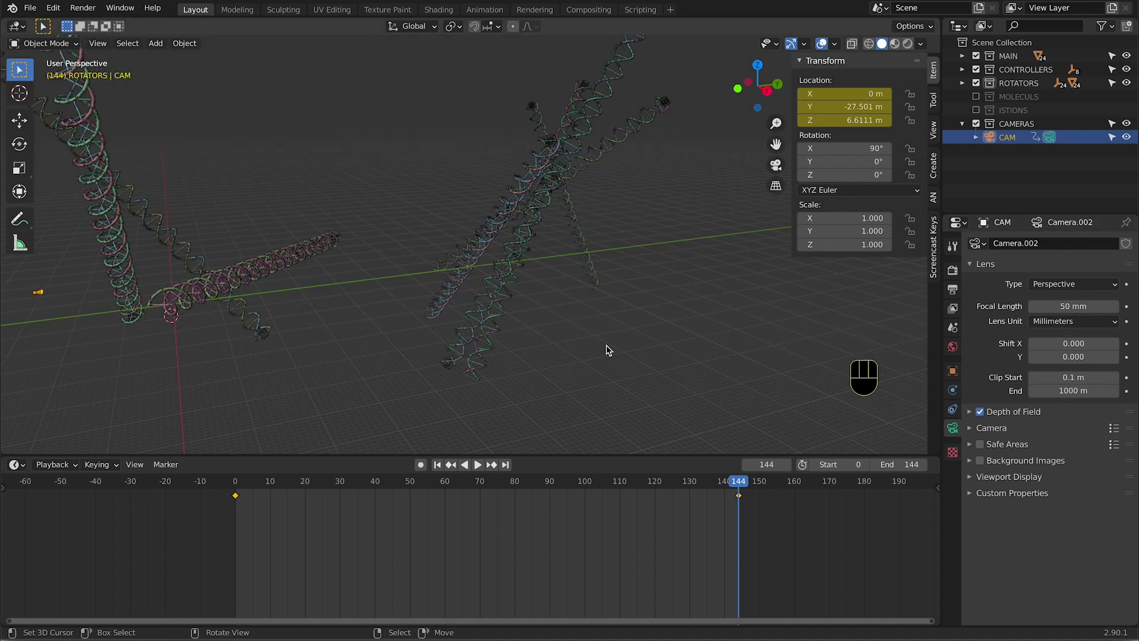
pyautogui.middleClick(548, 310)
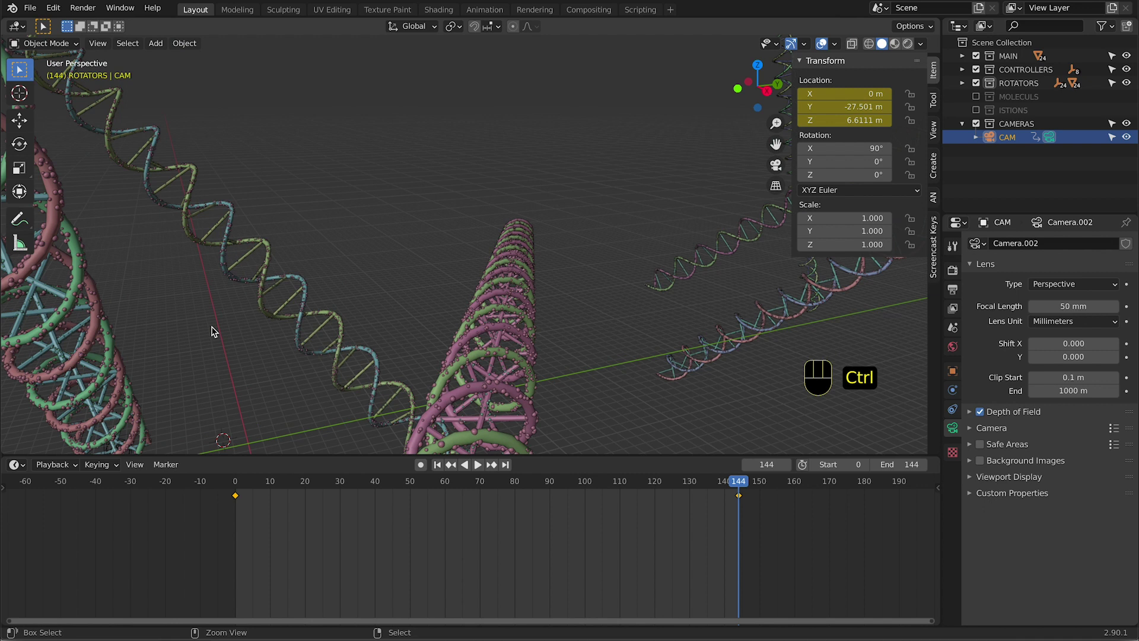
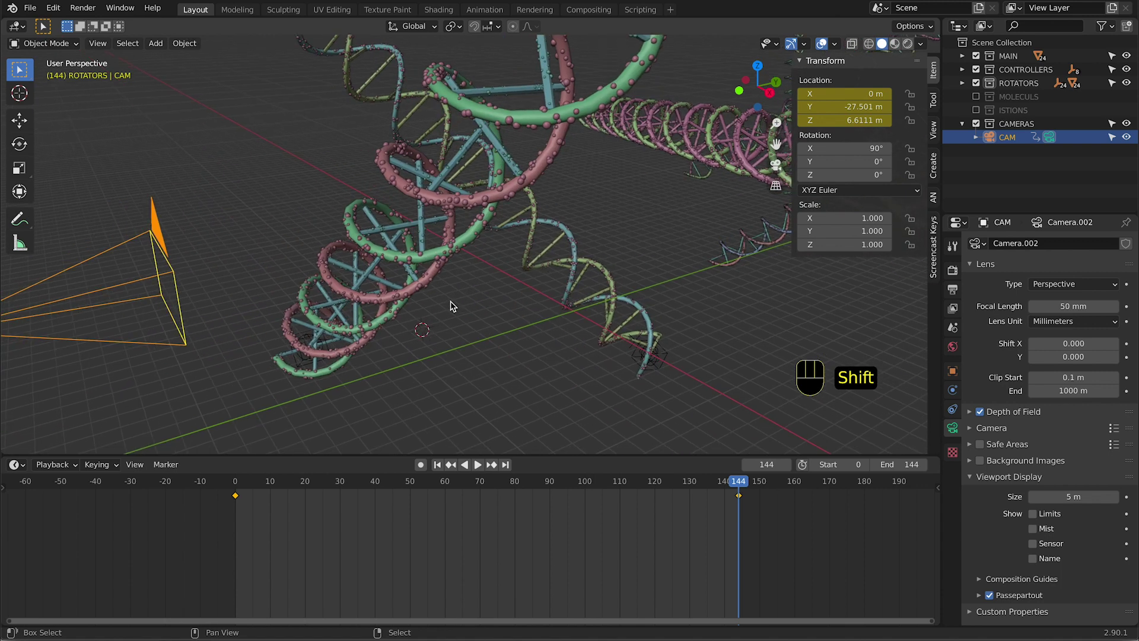
pyautogui.click(1036, 515)
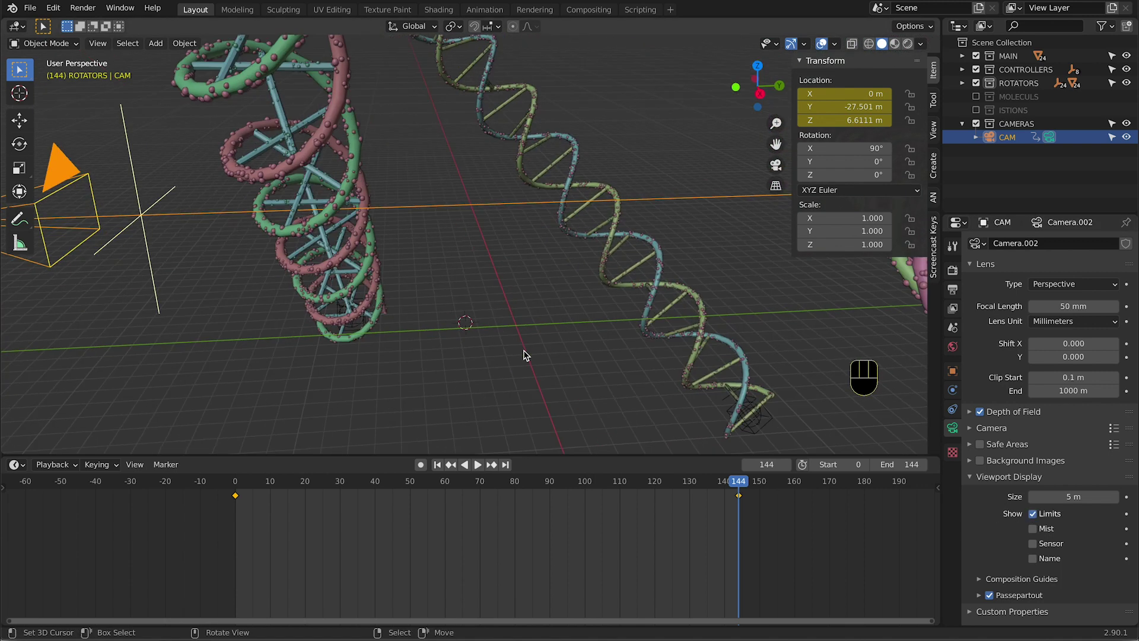
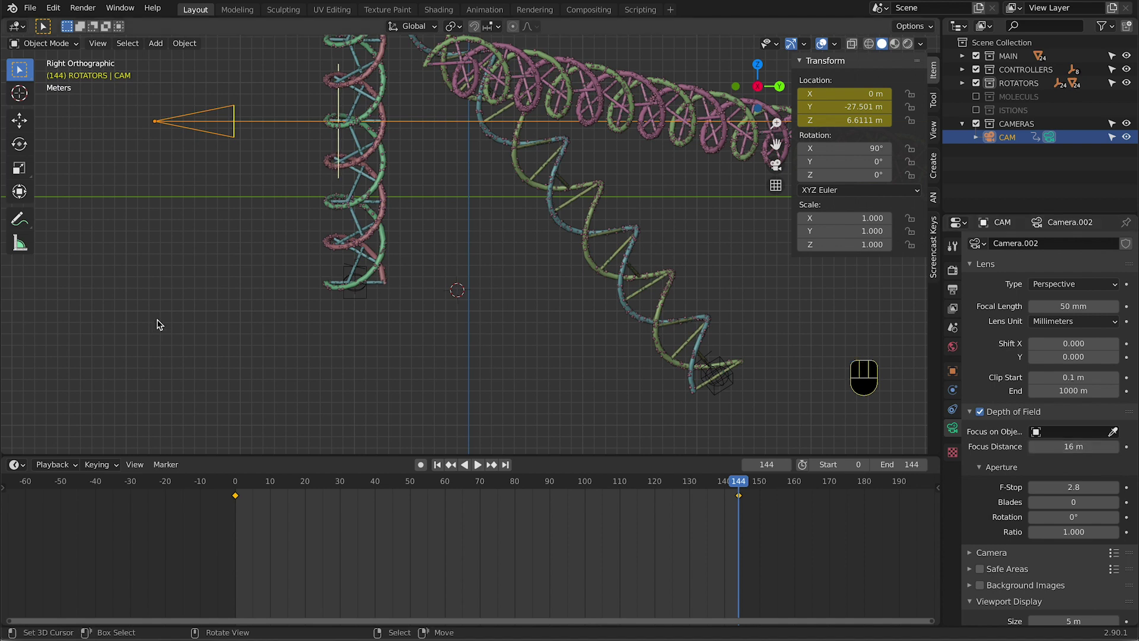
# Return to the camera view and preview the blur with rendered shading
pyautogui.press('KP_0')
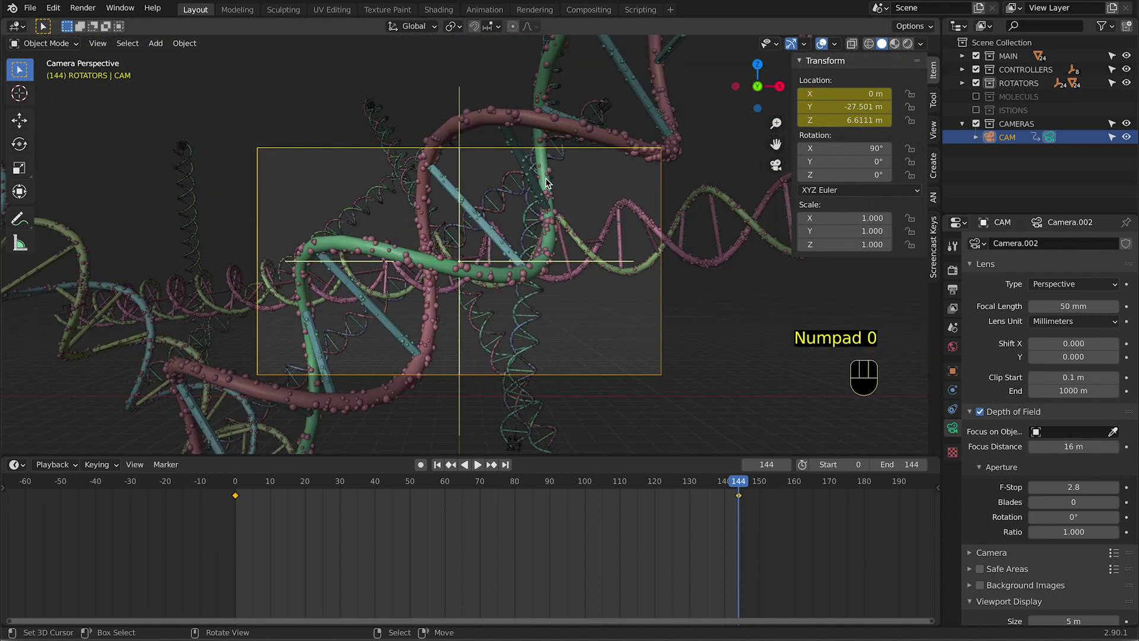
pyautogui.press('KP_0')
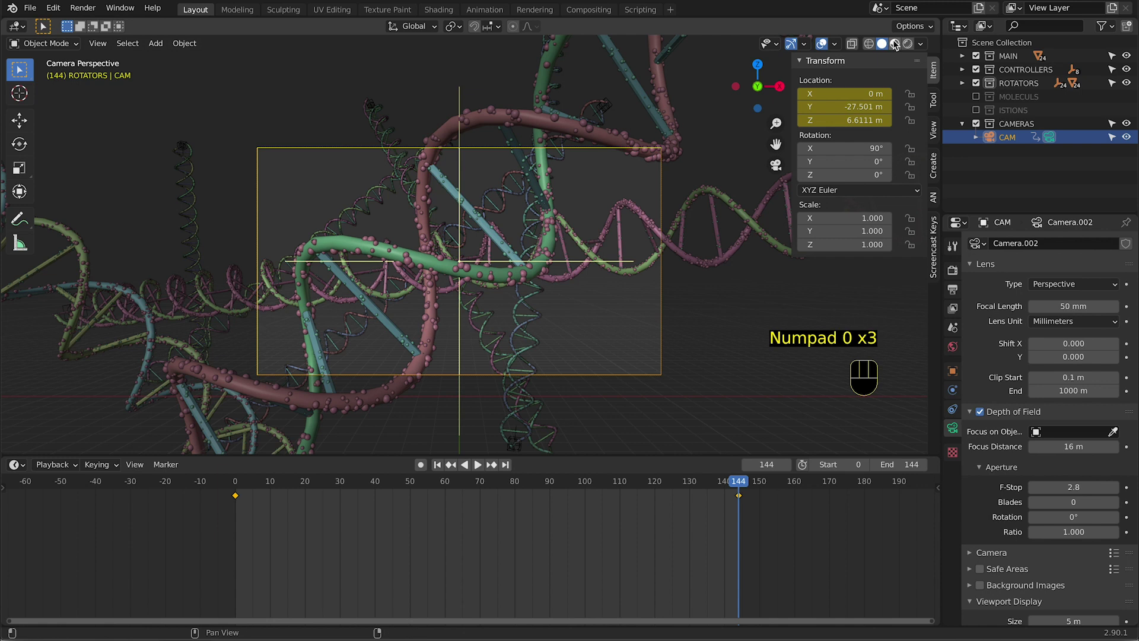
pyautogui.click(897, 43)
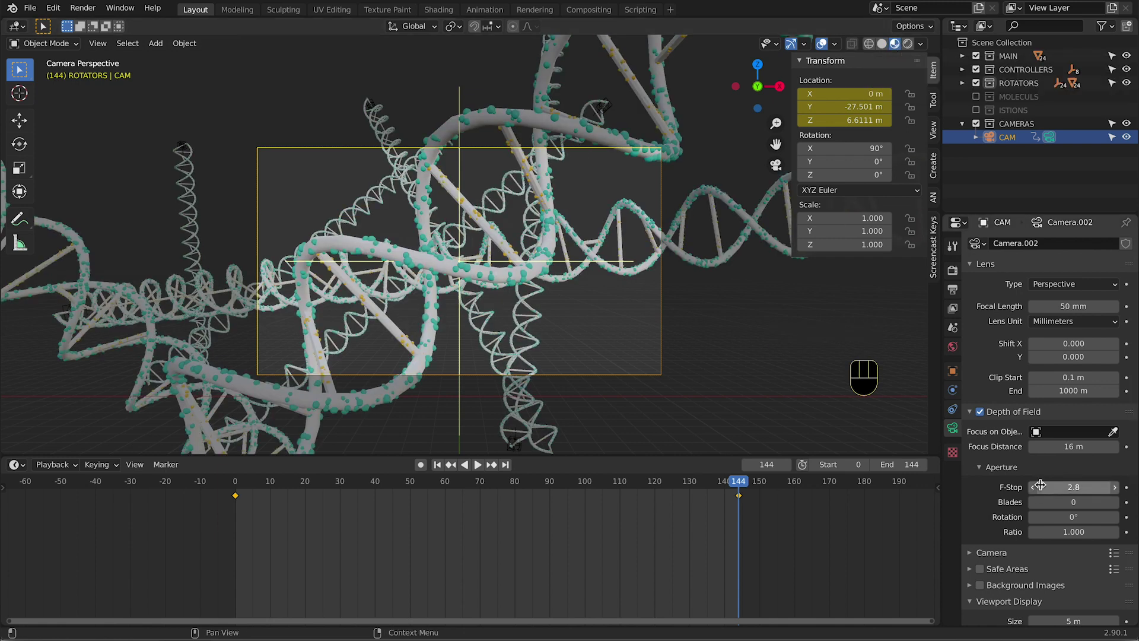
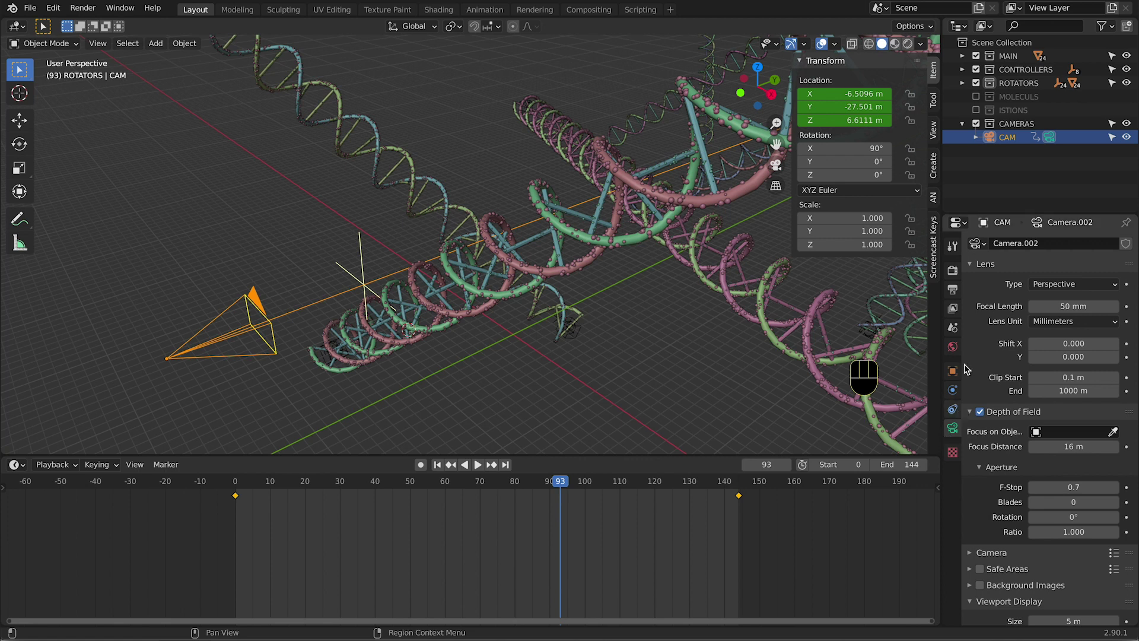
# Point the output path to FRAMES/DNA and set the format to OpenEXR, Float (Full), ZIP codec
pyautogui.click(961, 276)
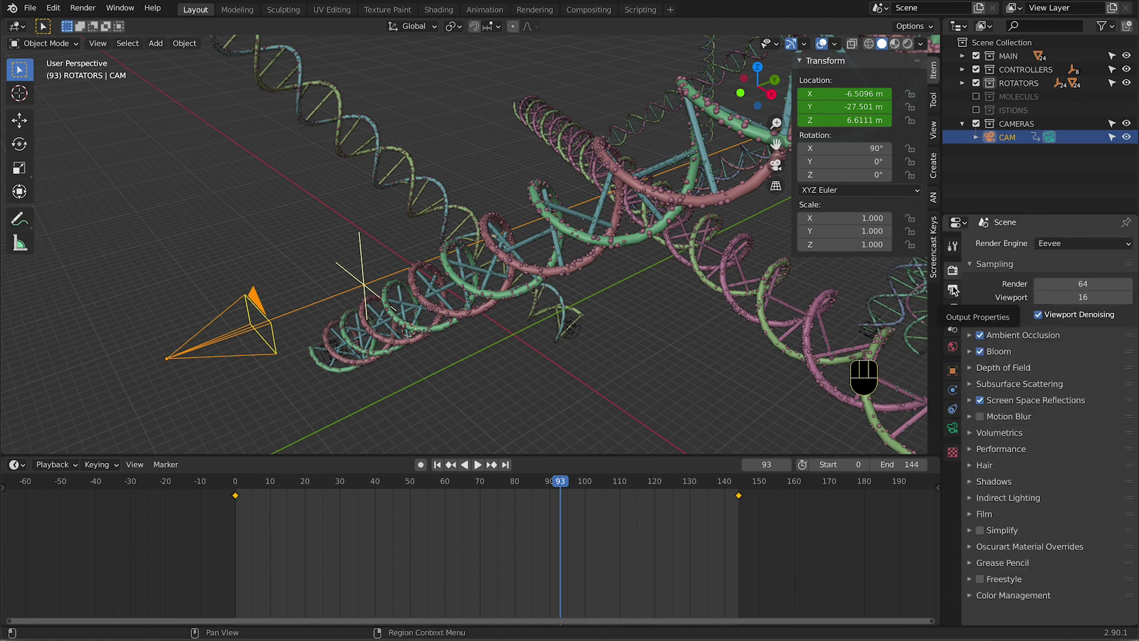
pyautogui.moveTo(954, 292); pyautogui.dragTo(1004, 341)
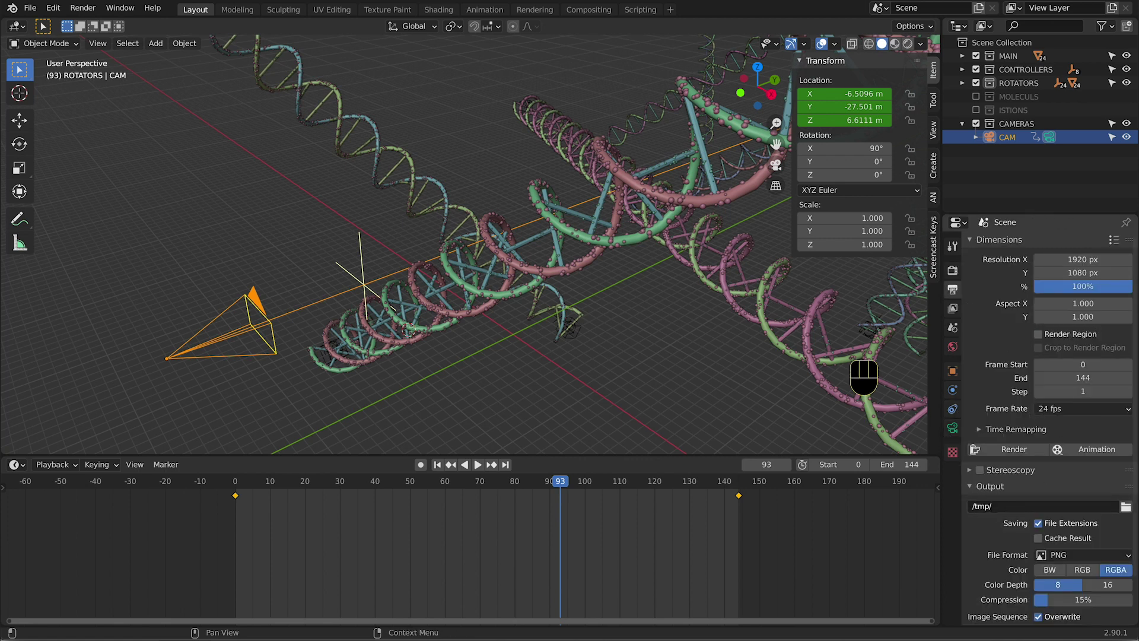
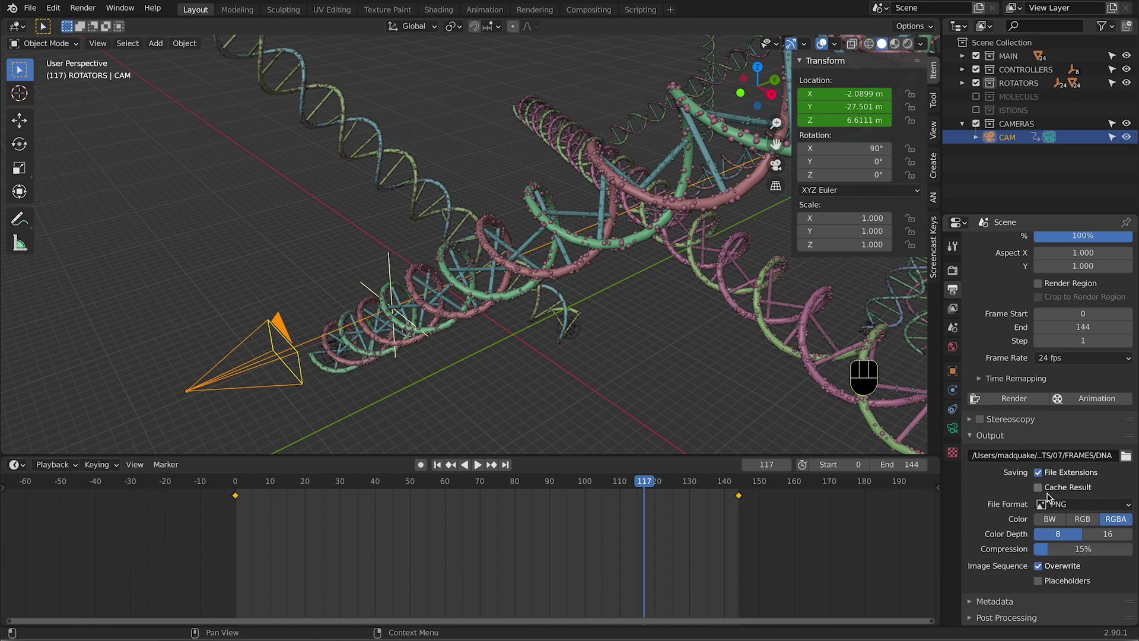
pyautogui.click(1014, 446)
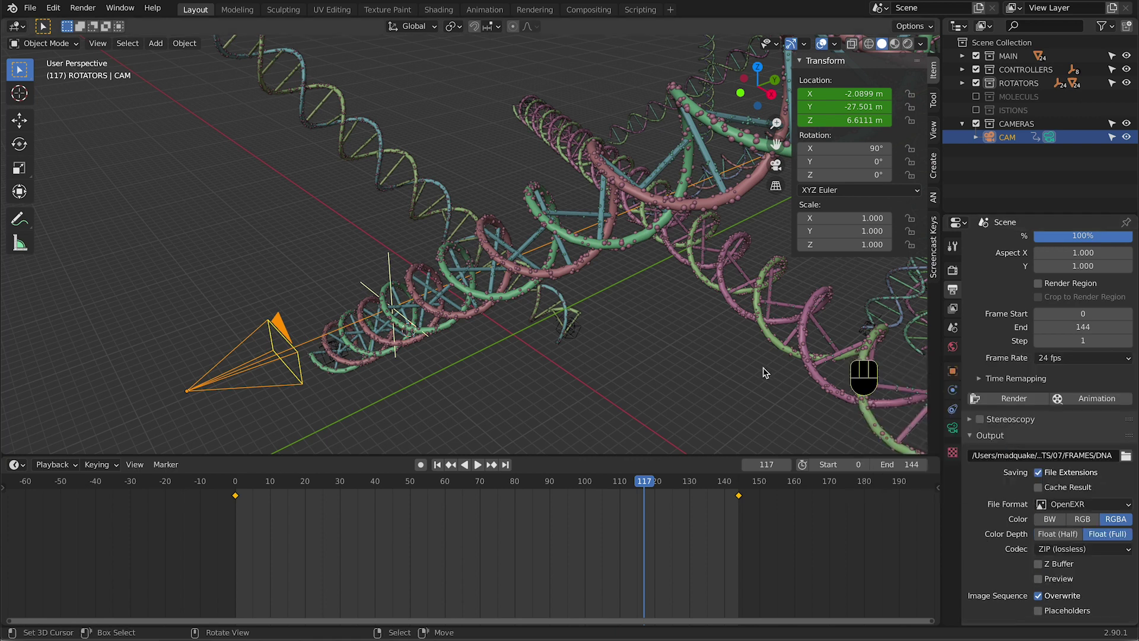